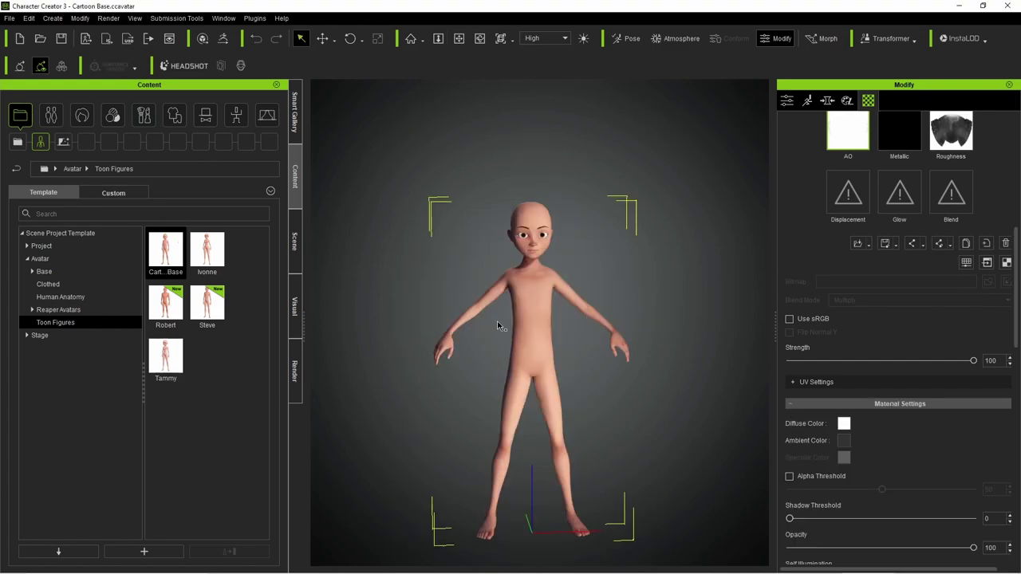
# - Frame the character from the front and open the hair content library
pyautogui.scroll(3)
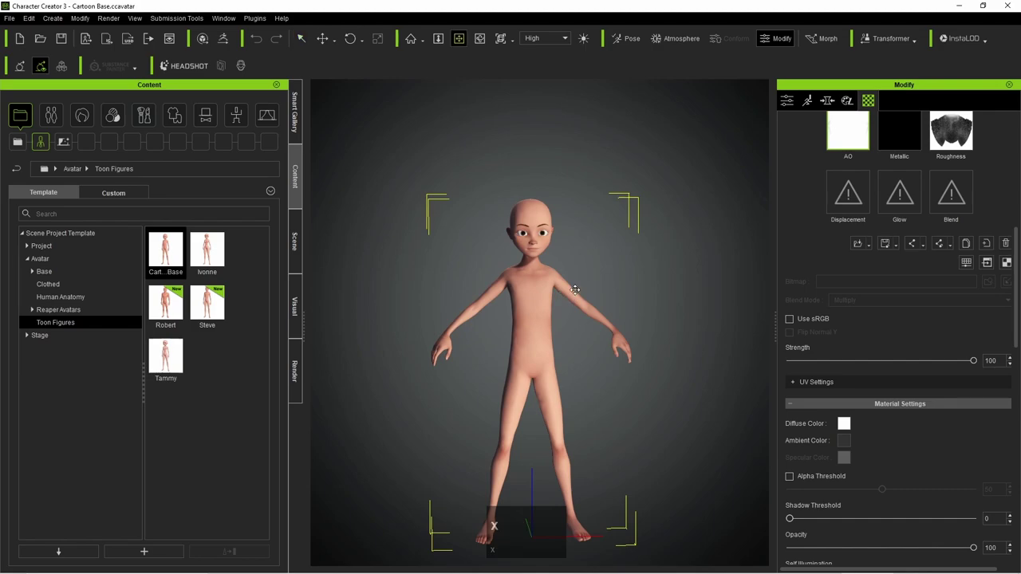
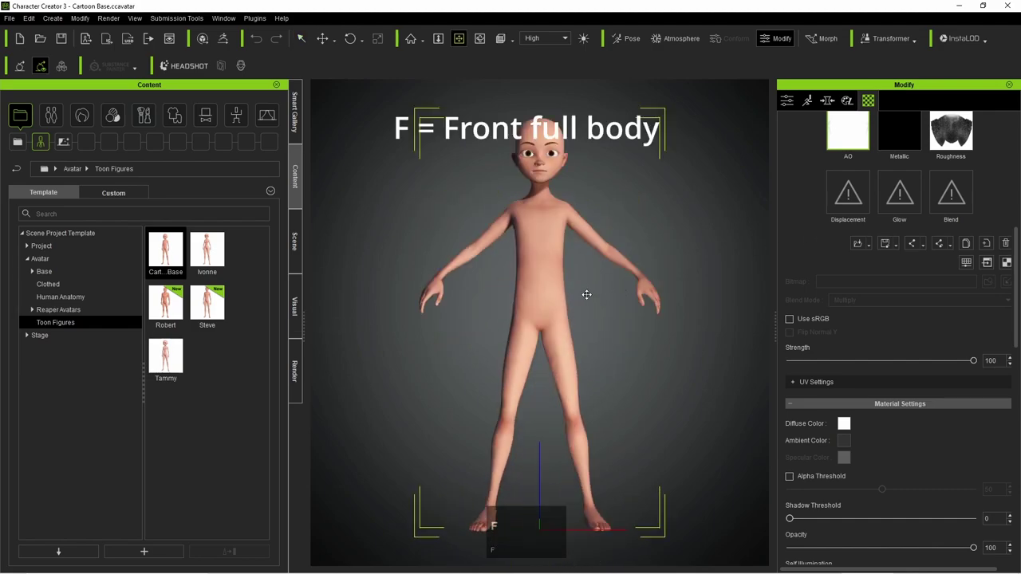
pyautogui.press('j')
pyautogui.scroll(-3)
pyautogui.scroll(3)
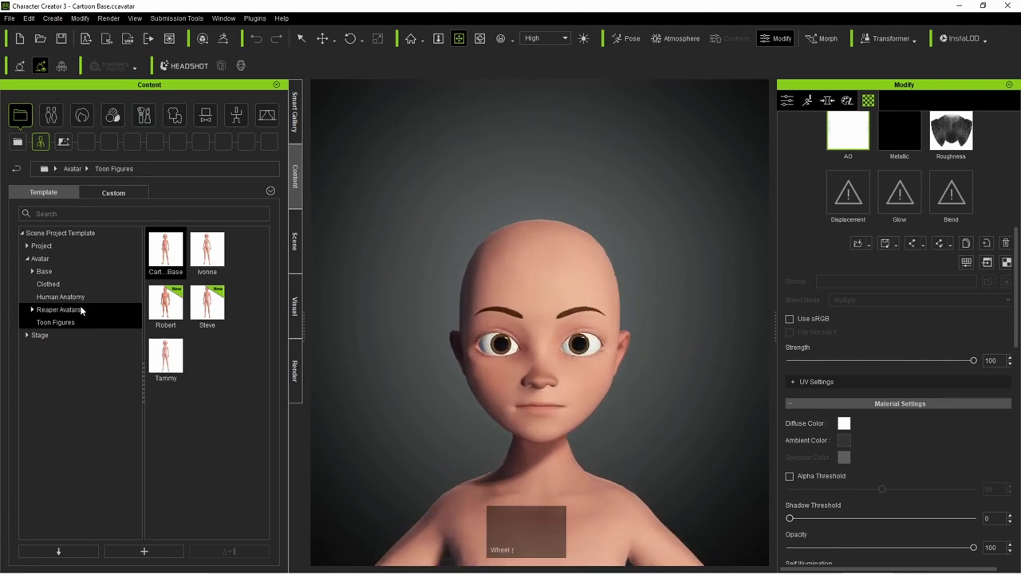
pyautogui.scroll(-3)
pyautogui.scroll(3)
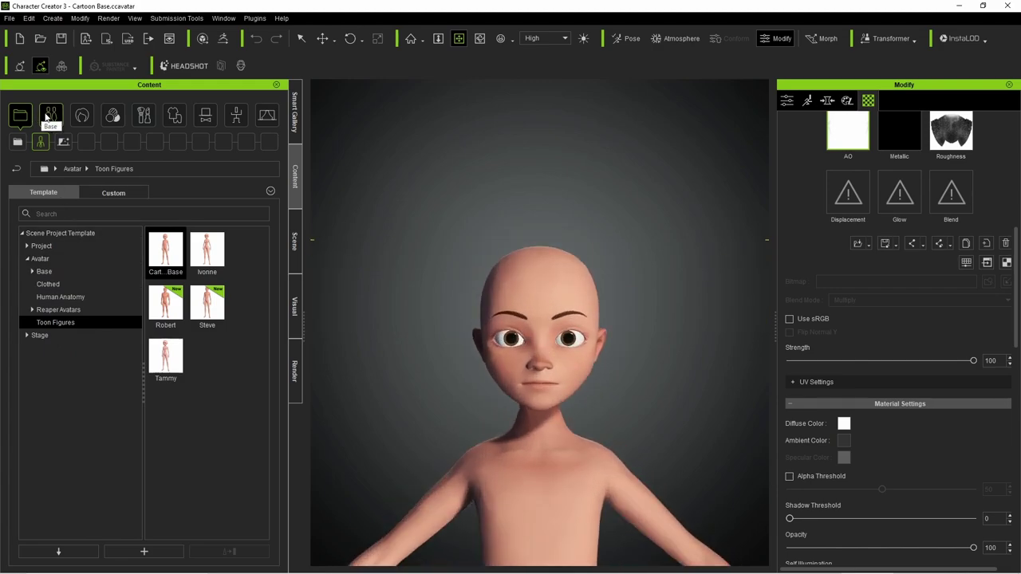
pyautogui.click(42, 314)
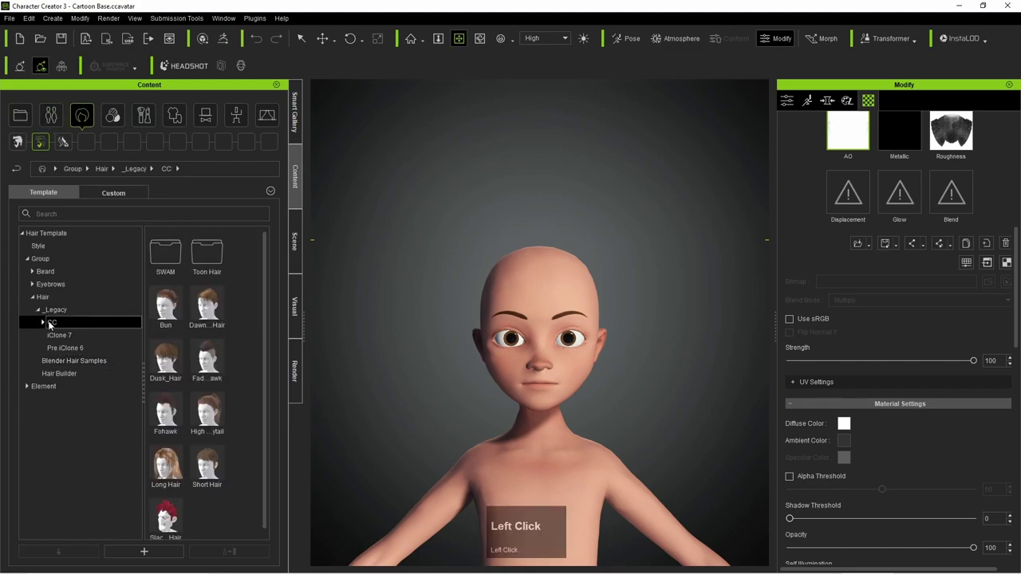
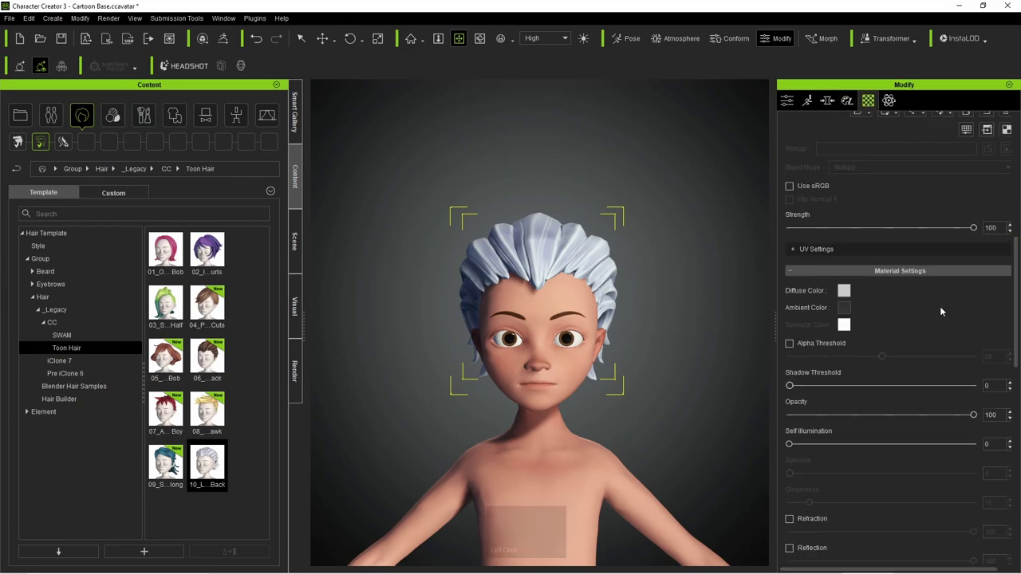
# - Apply the toon hairstyle and set its diffuse colour to white after trying pink
pyautogui.rightClick(851, 294)
pyautogui.moveTo(850, 287); pyautogui.dragTo(873, 98)
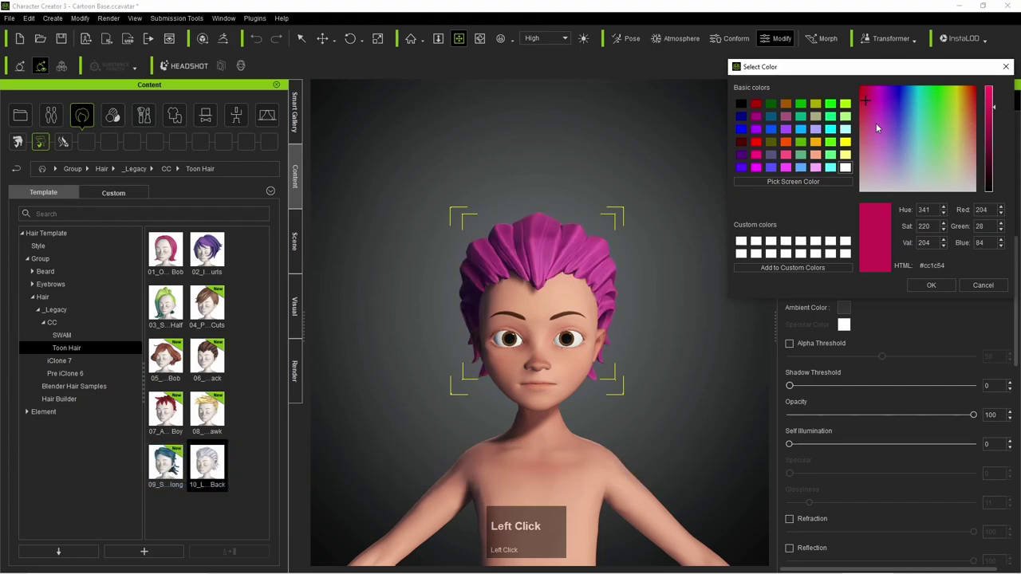
pyautogui.click(939, 285)
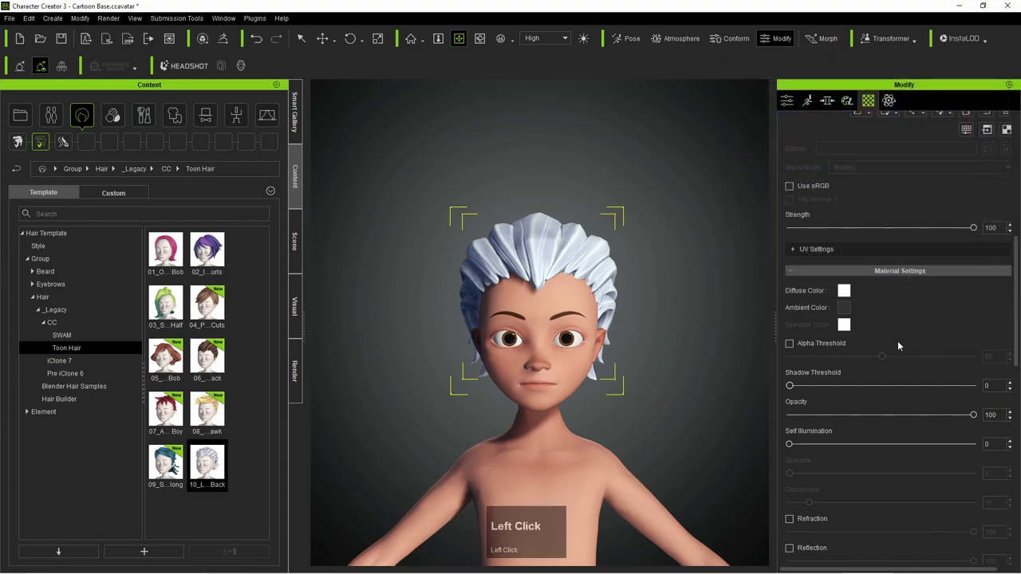
pyautogui.scroll(-3)
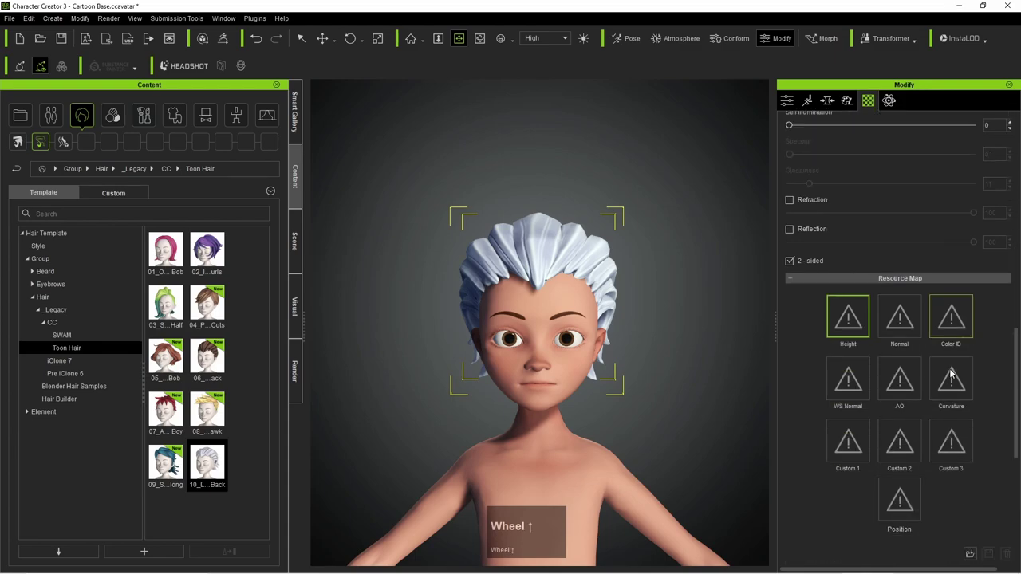
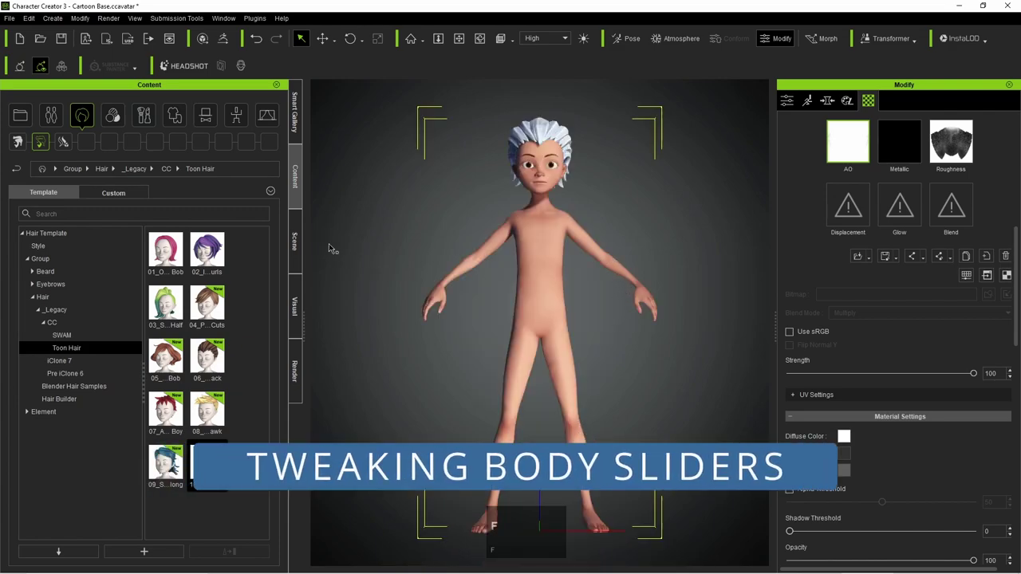
# - Show the body and head morph sliders in the Morph tab
pyautogui.click(833, 99)
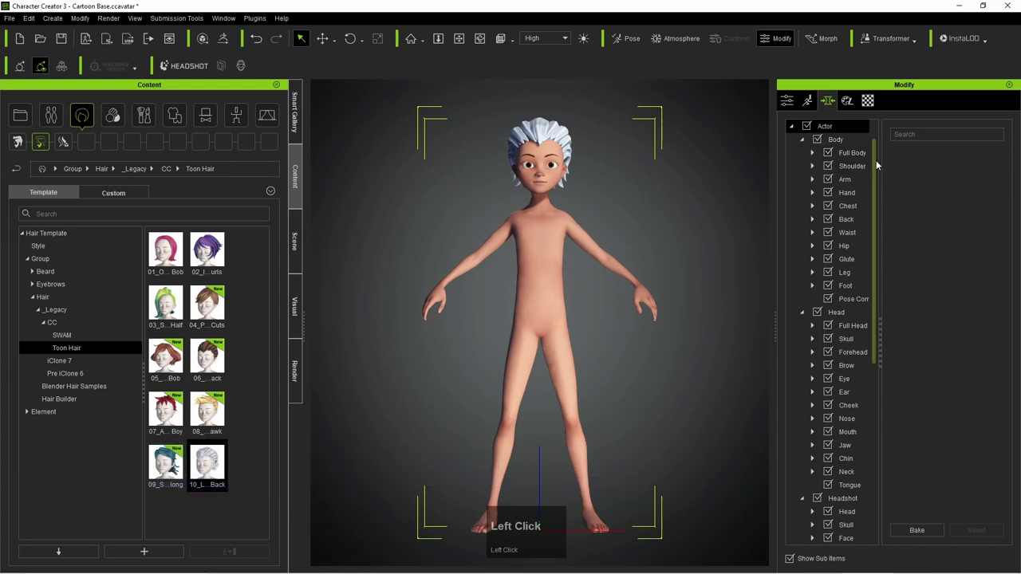
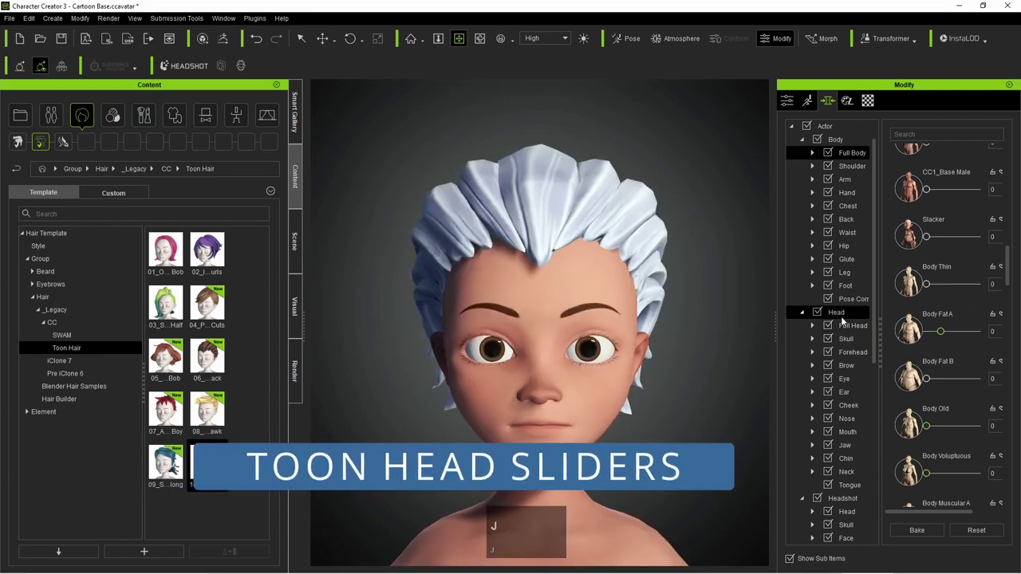
# - Filter the head morph sliders by 'toon', then browse the makeup presets
pyautogui.click(840, 316)
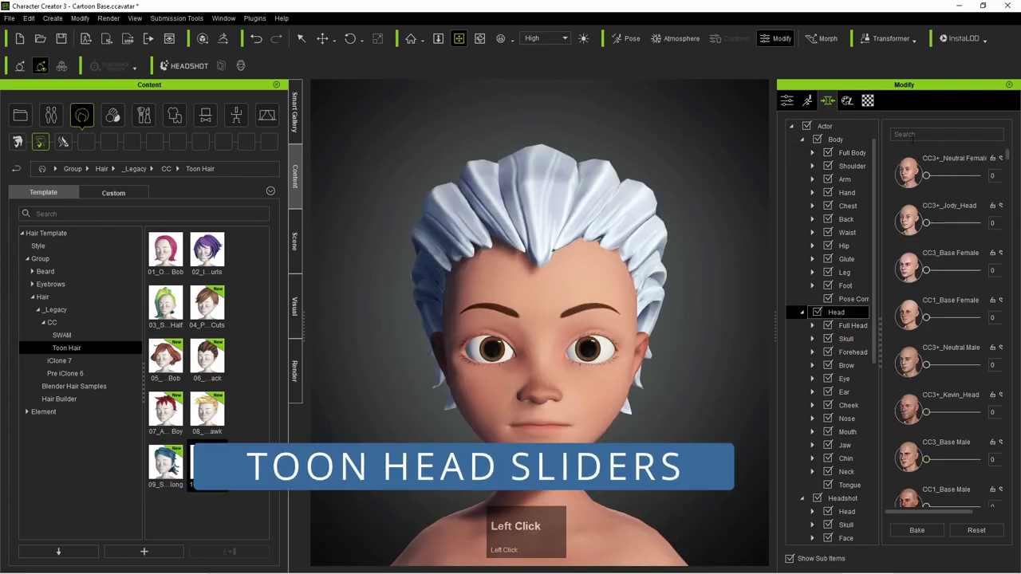
pyautogui.write('toon')
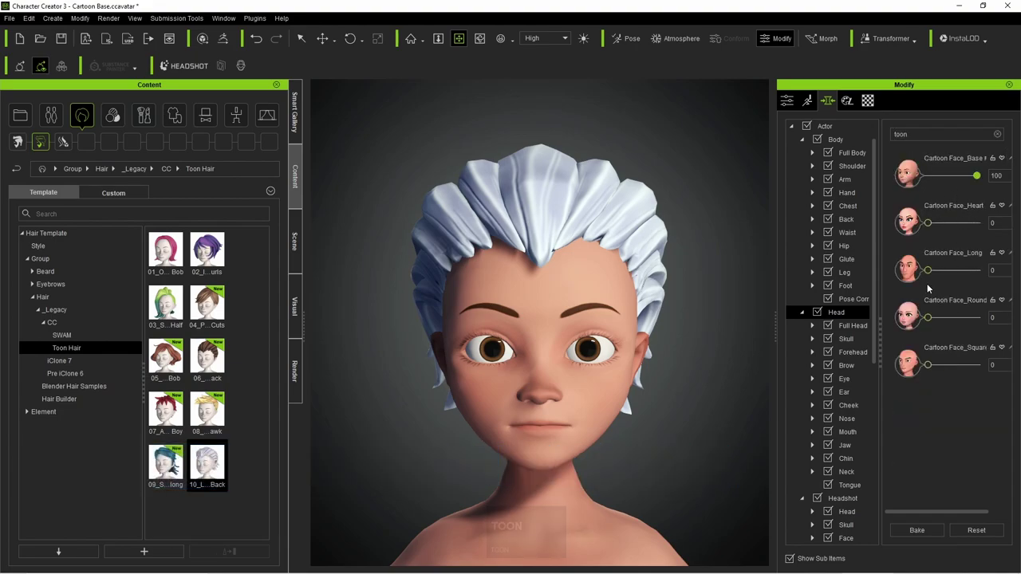
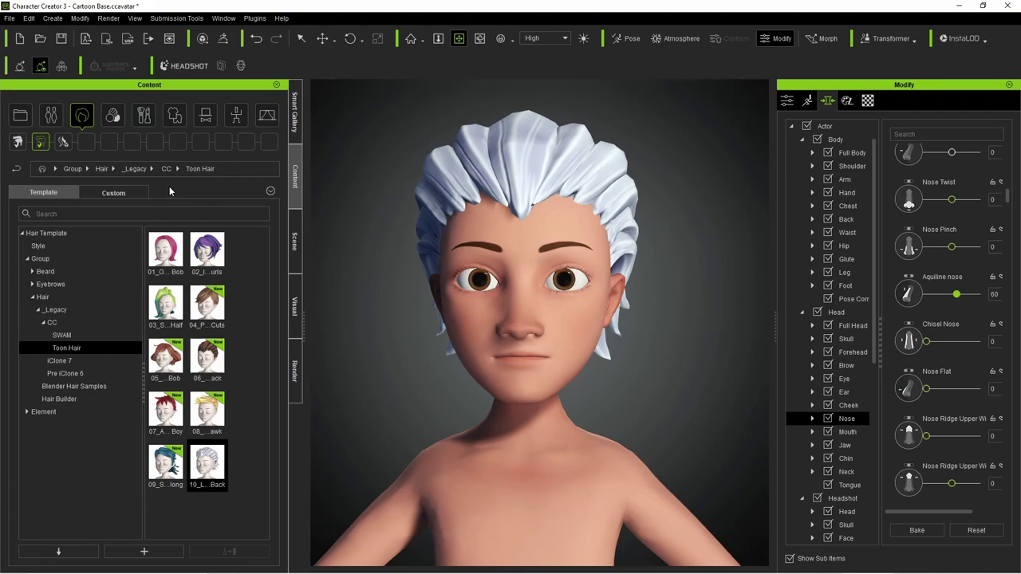
pyautogui.click(118, 120)
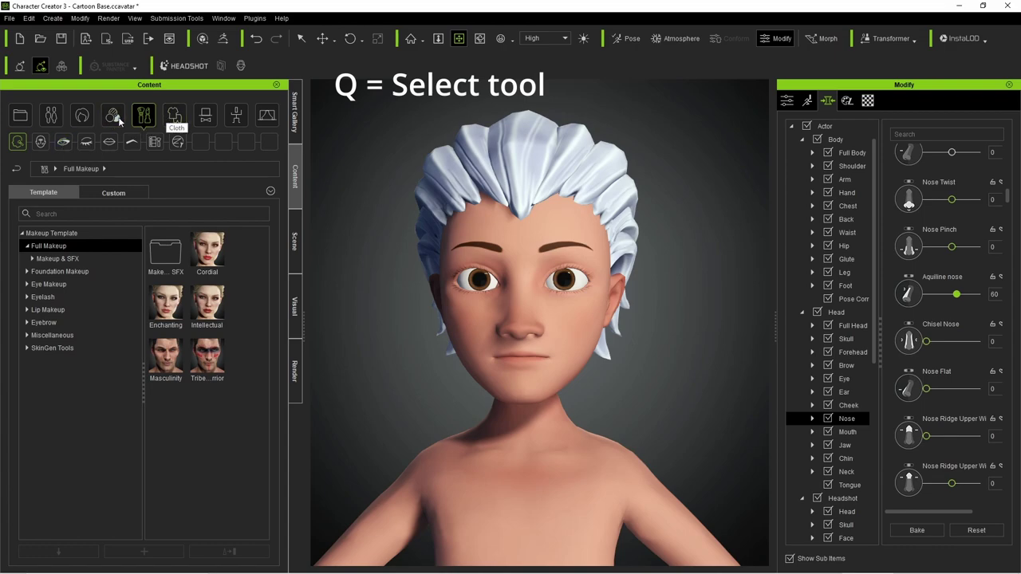
# - Apply the realistic blue-green Eyes_01 texture from the Actor eye presets
pyautogui.click(60, 118)
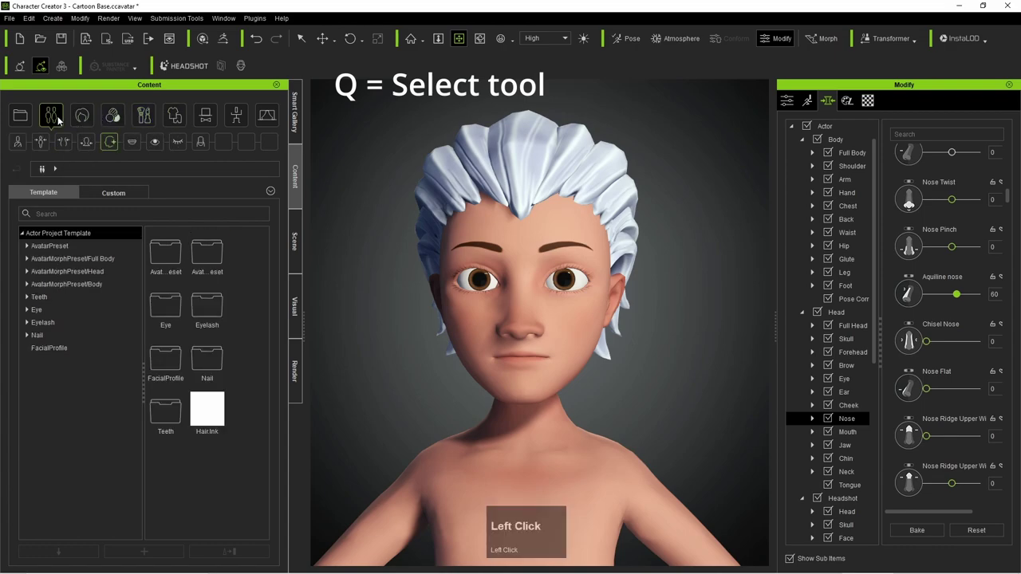
pyautogui.click(163, 146)
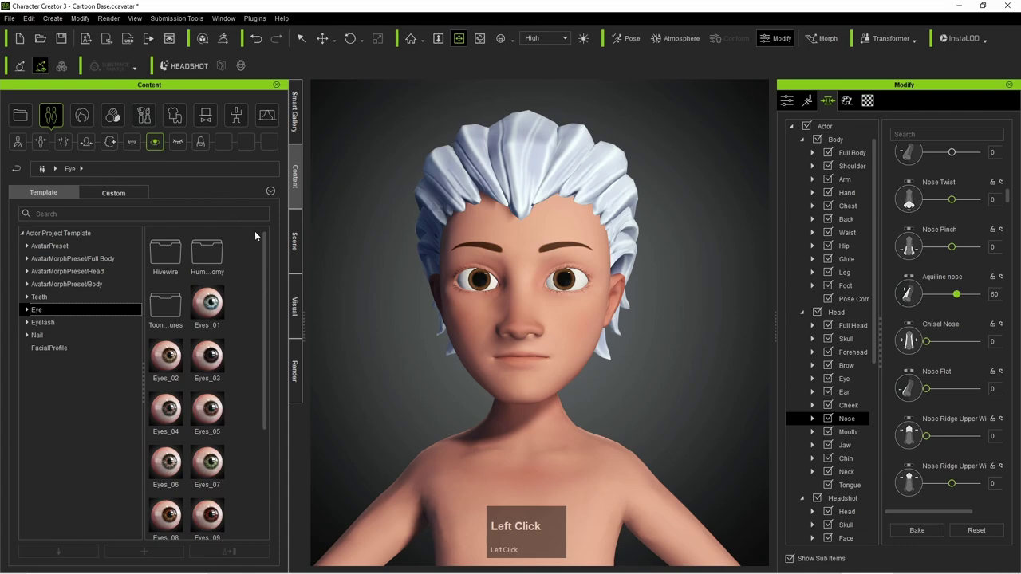
pyautogui.click(207, 304)
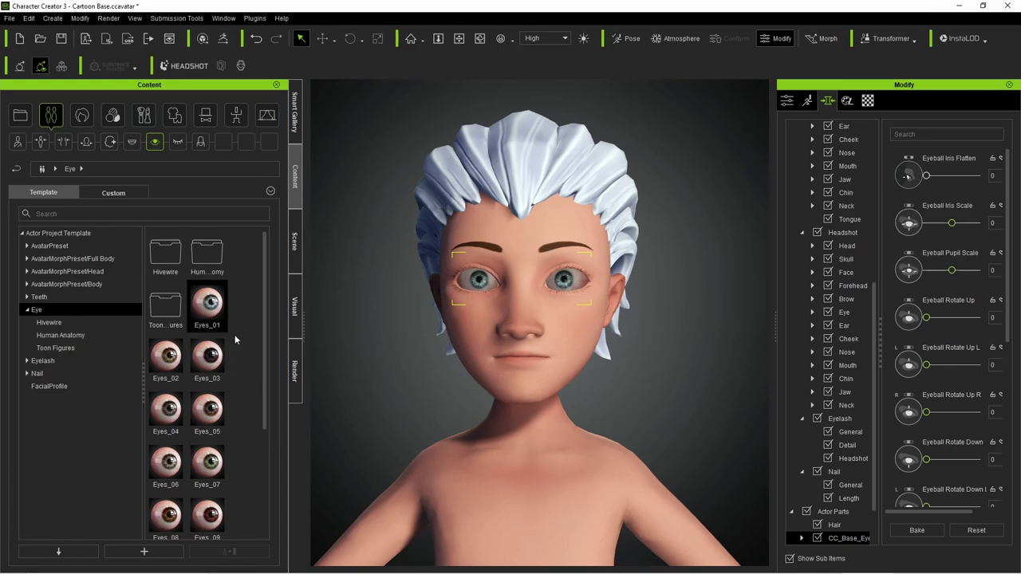
# - Try the Toon Figures cartoon blue eyes, then undo the change with Ctrl+Z
pyautogui.moveTo(267, 326); pyautogui.dragTo(172, 305)
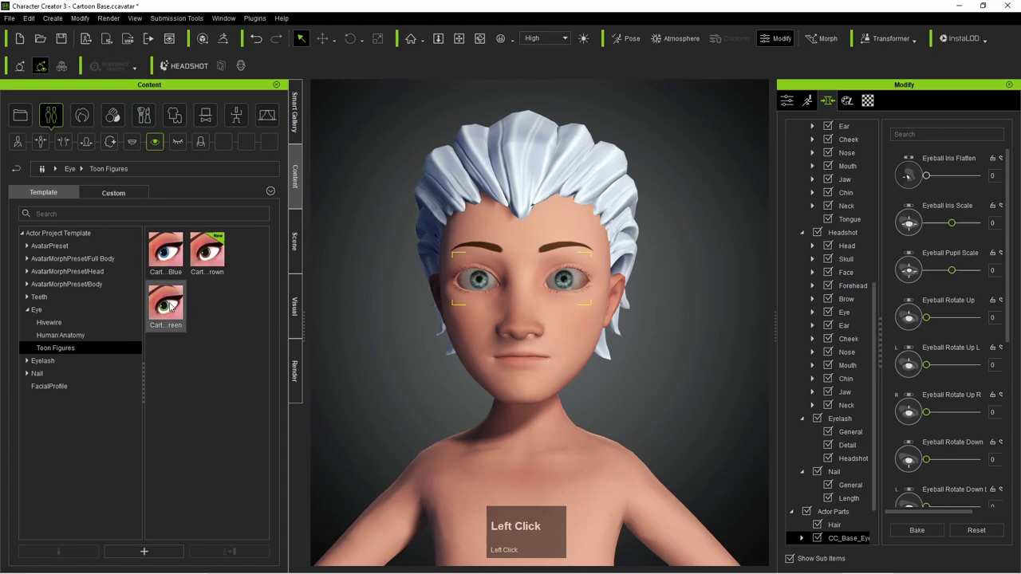
pyautogui.click(170, 258)
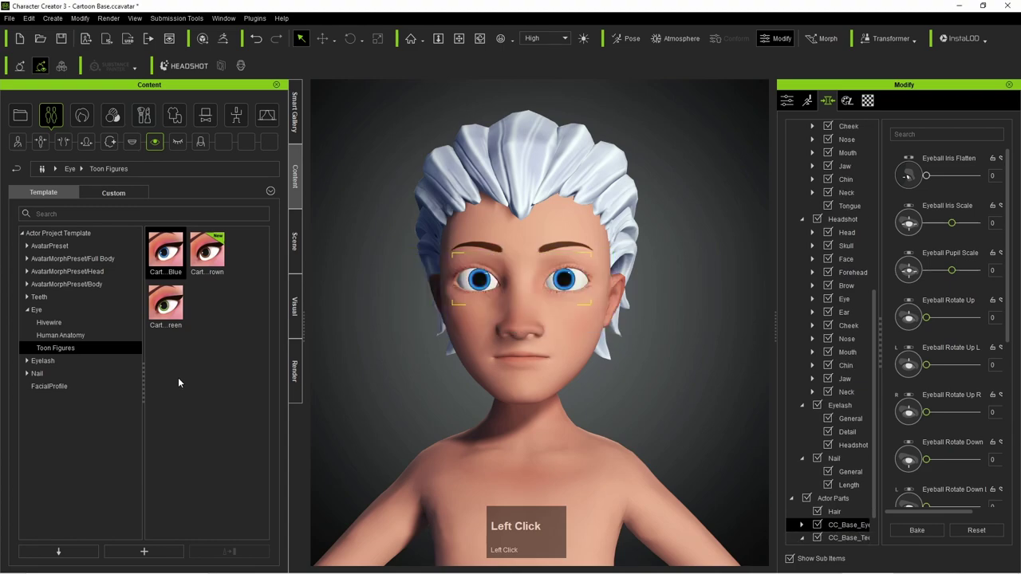
pyautogui.click(320, 313)
pyautogui.press('ctrl+z')
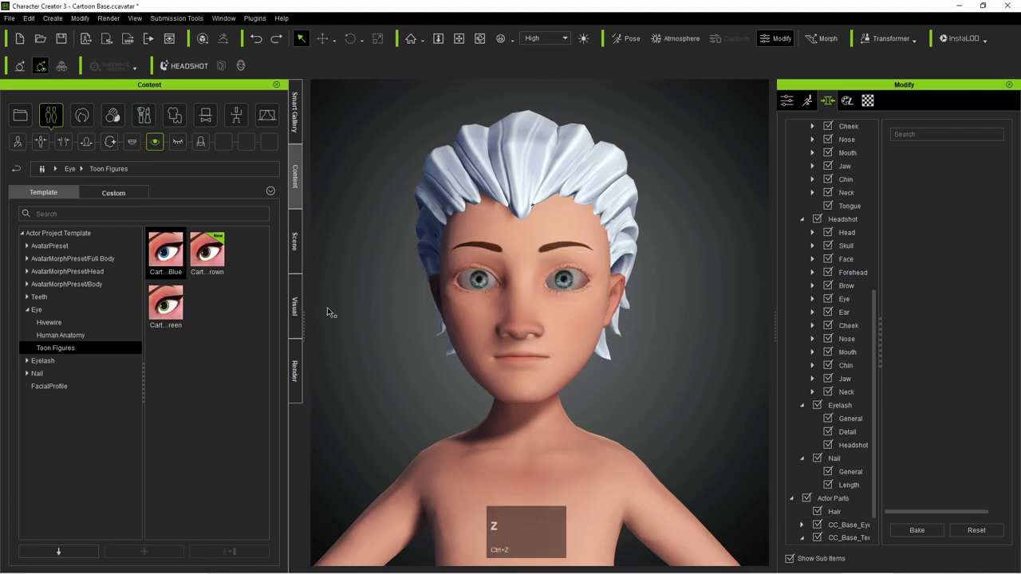
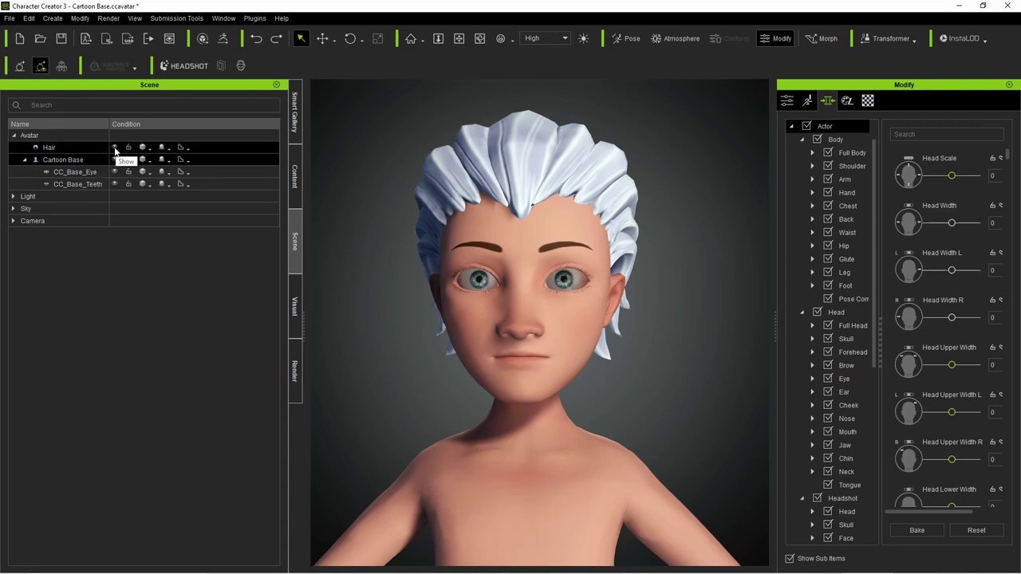
# - Hide the toon hair and browse to the Hair Builder hairstyle collection
pyautogui.click(117, 152)
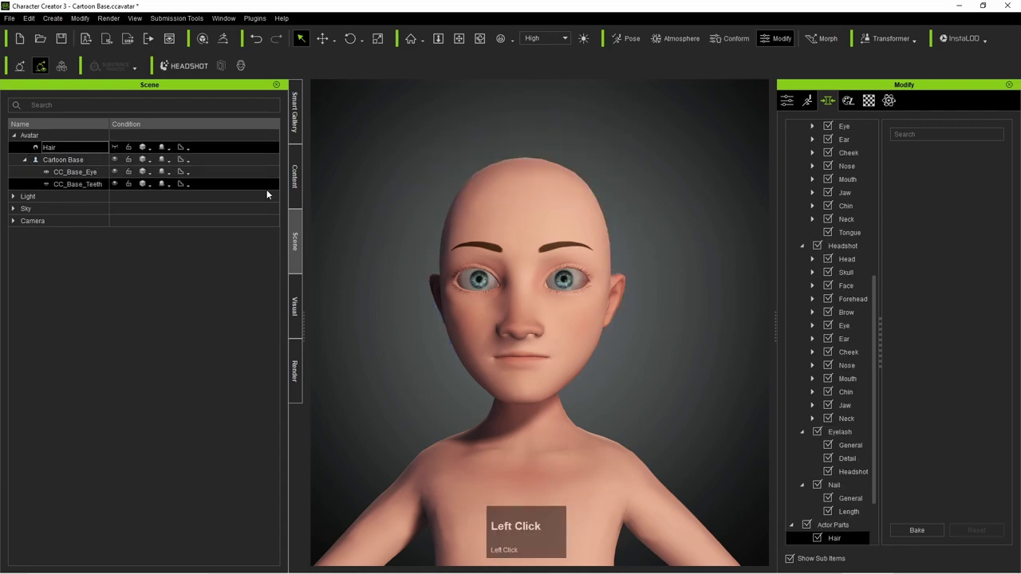
pyautogui.click(293, 191)
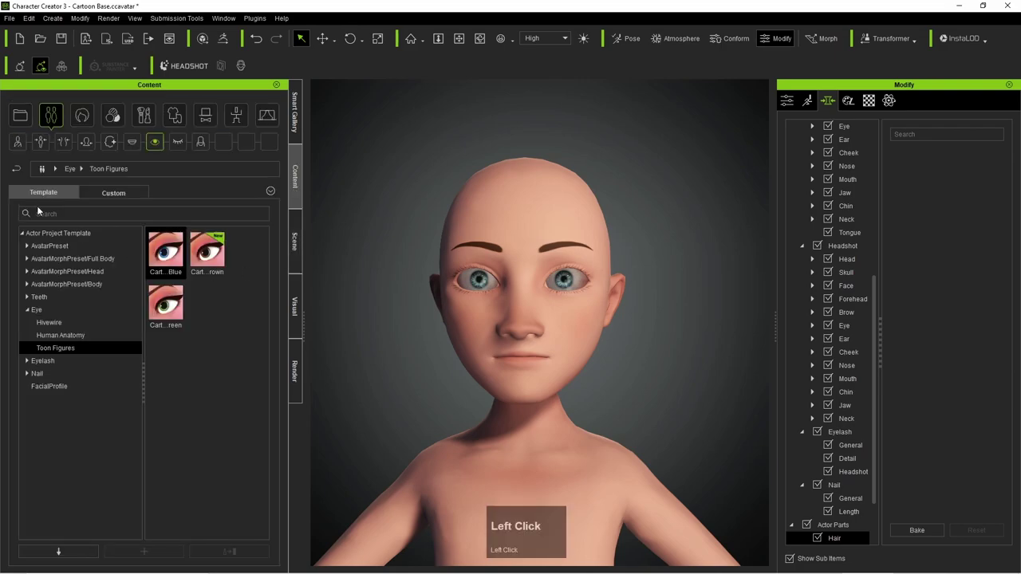
pyautogui.click(83, 118)
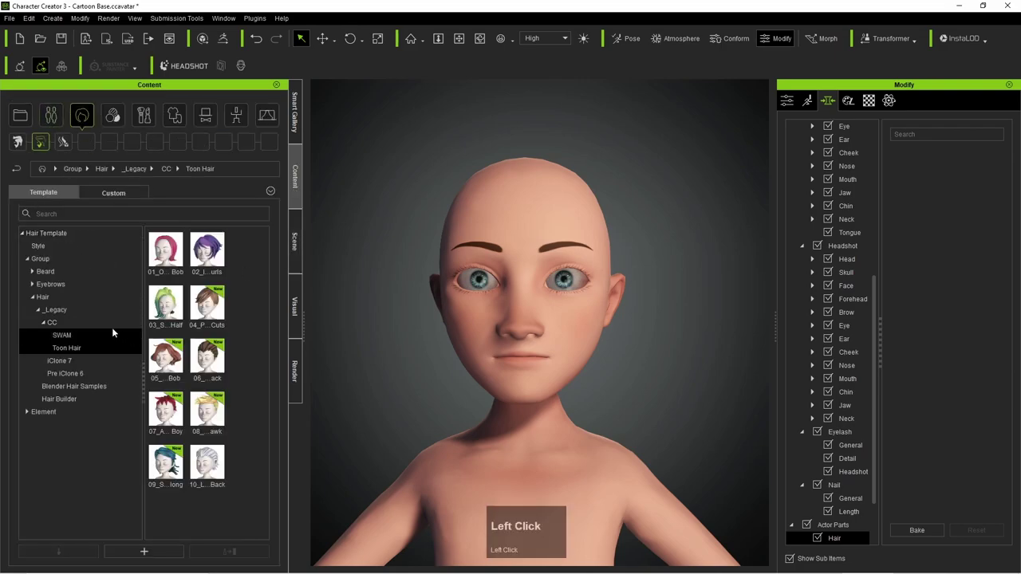
pyautogui.click(57, 300)
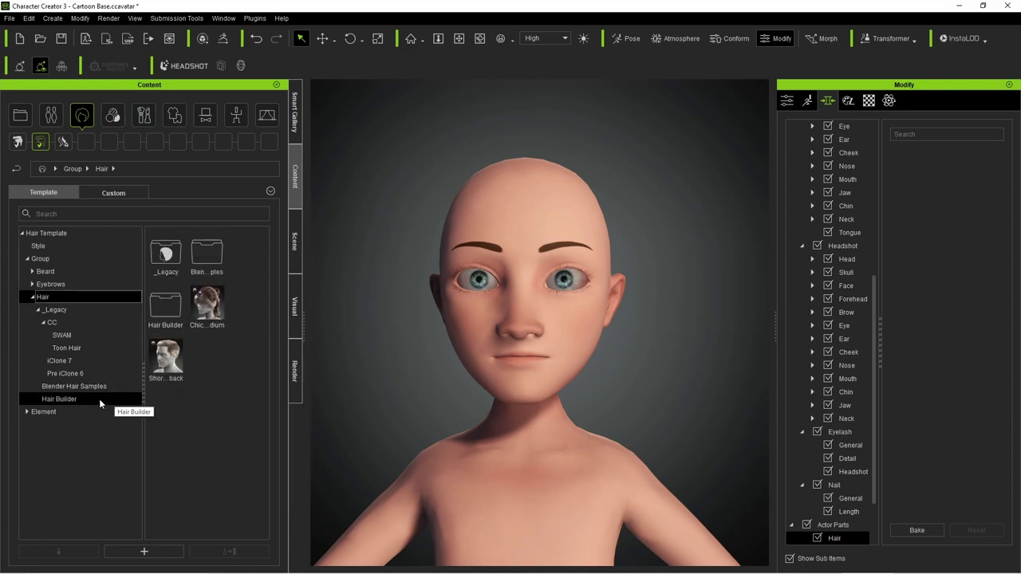
pyautogui.click(85, 403)
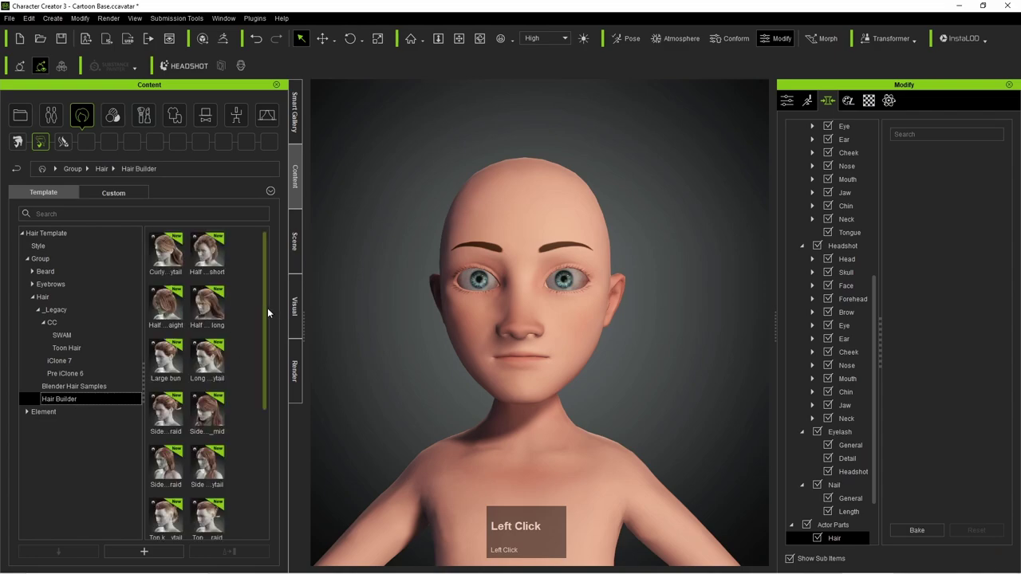
# - Drag two Hair Builder hair pieces onto the bald head
pyautogui.moveTo(267, 313); pyautogui.dragTo(268, 439)
pyautogui.moveTo(267, 439); pyautogui.dragTo(164, 354)
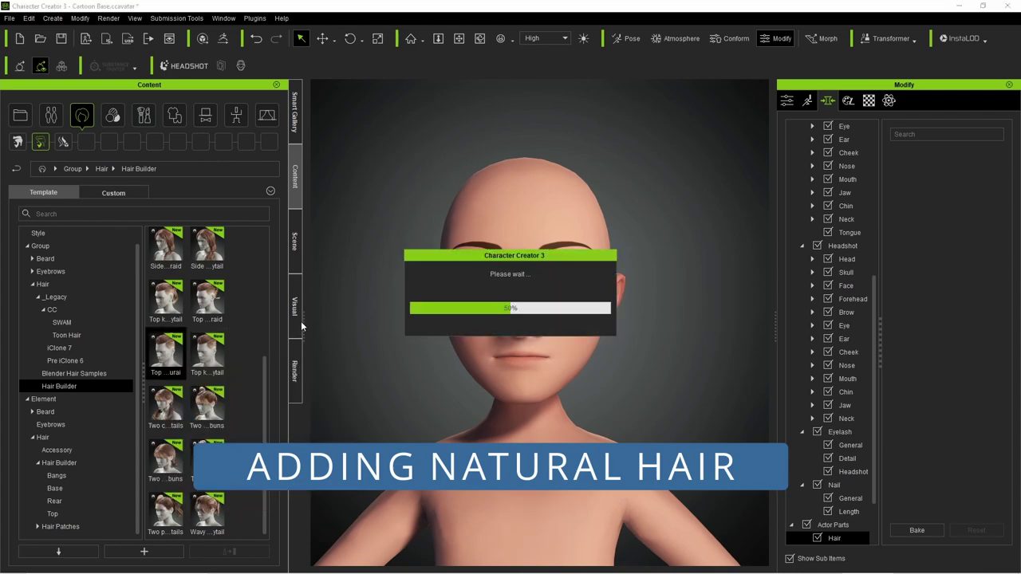
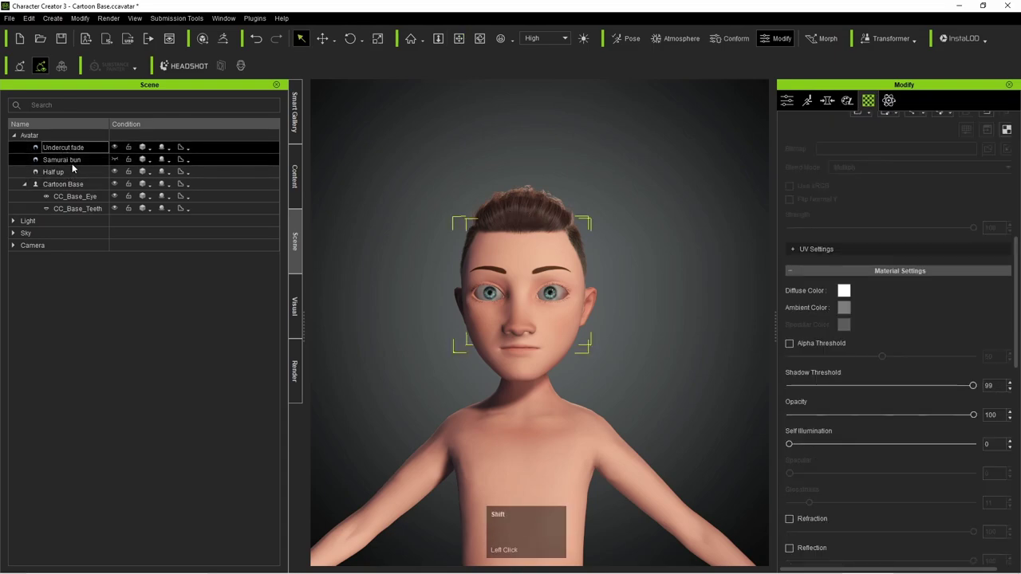
# - Select the Half up hair piece and expand its shader colour parameters
pyautogui.click(77, 163)
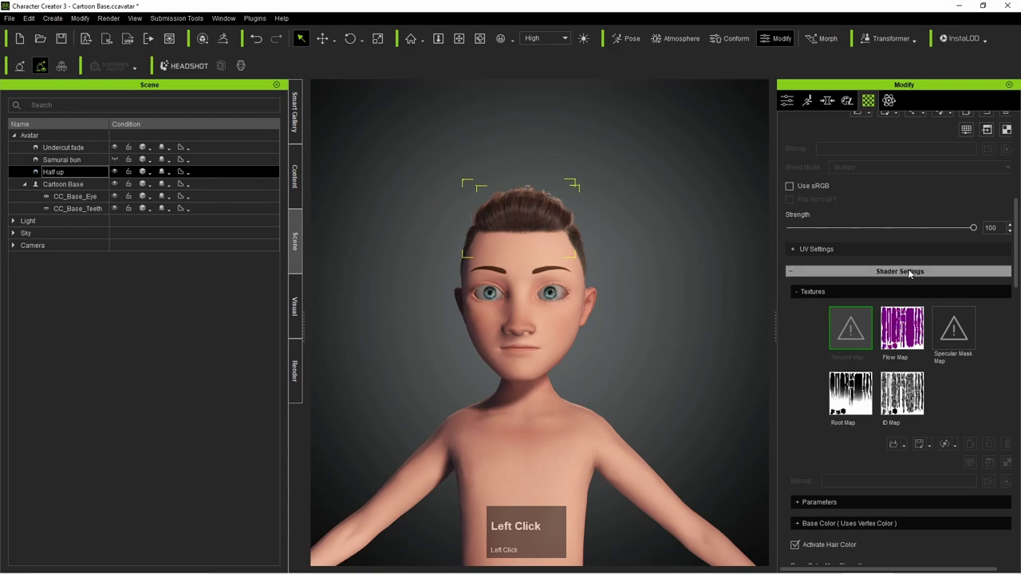
pyautogui.click(89, 151)
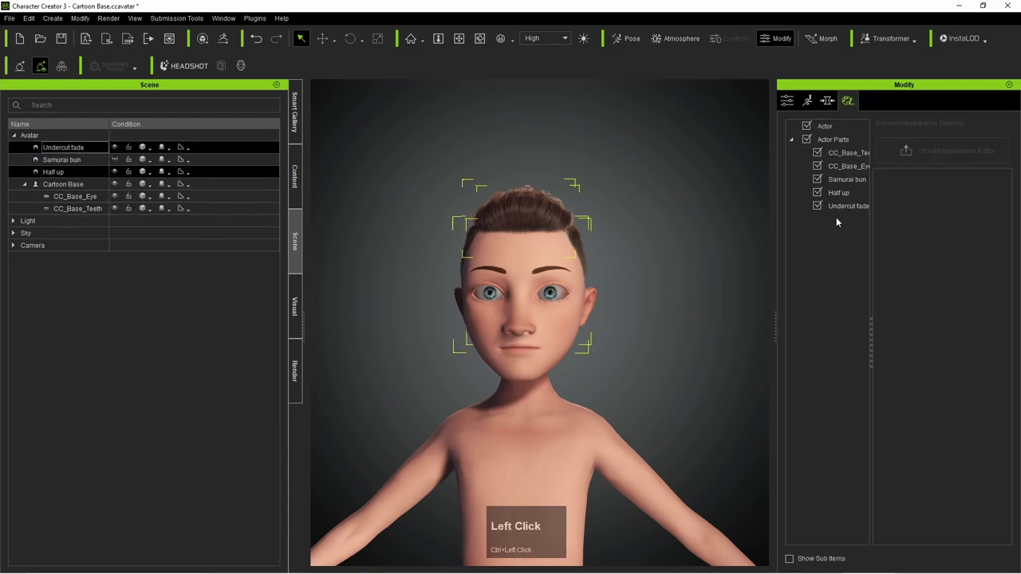
pyautogui.click(83, 175)
pyautogui.click(851, 192)
pyautogui.click(958, 194)
# - Set the Highlight Color B strength to about 0.42
pyautogui.scroll(3)
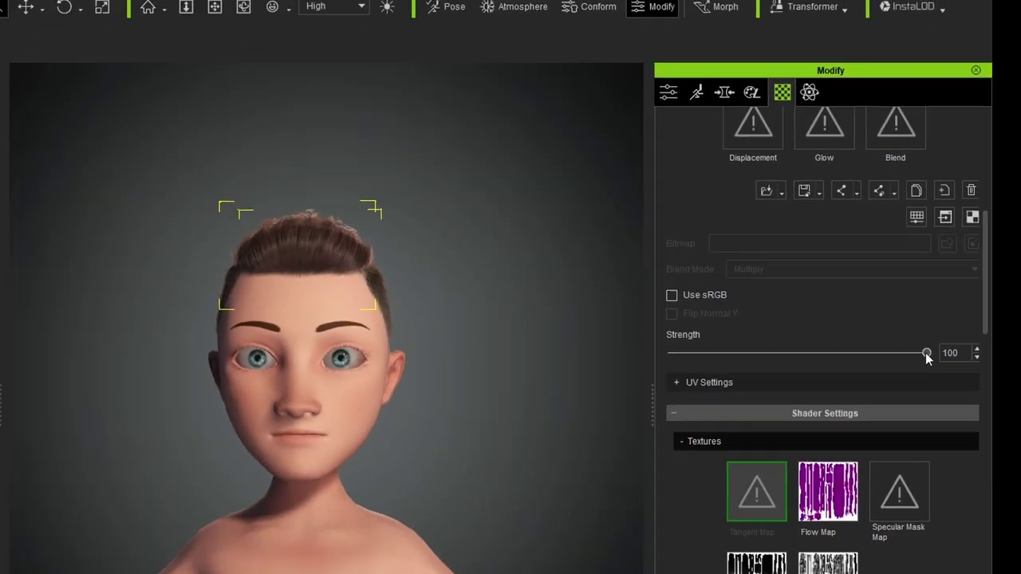
pyautogui.moveTo(872, 317); pyautogui.dragTo(789, 254)
pyautogui.scroll(-3)
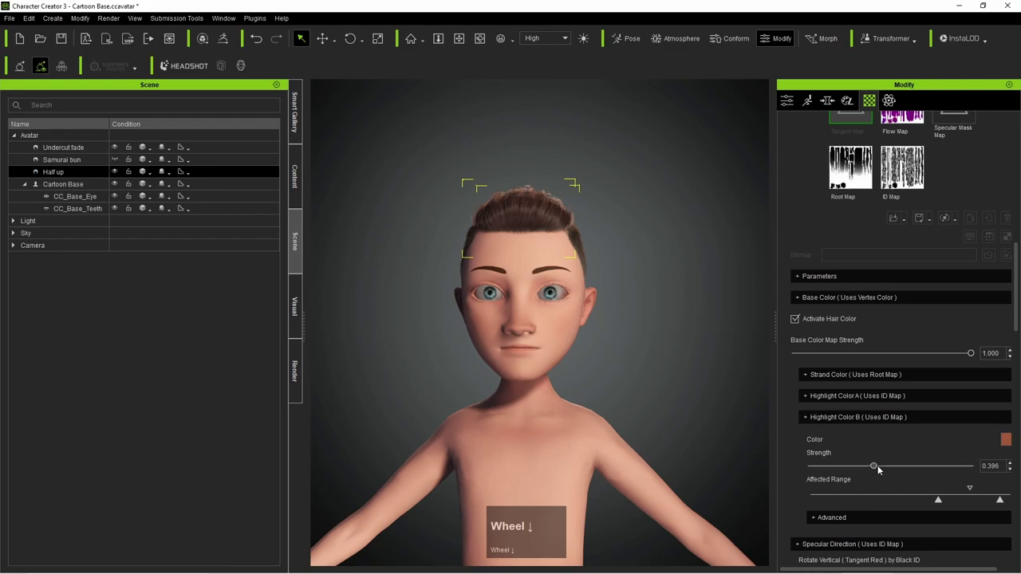
pyautogui.scroll(-3)
pyautogui.moveTo(941, 470); pyautogui.dragTo(809, 375)
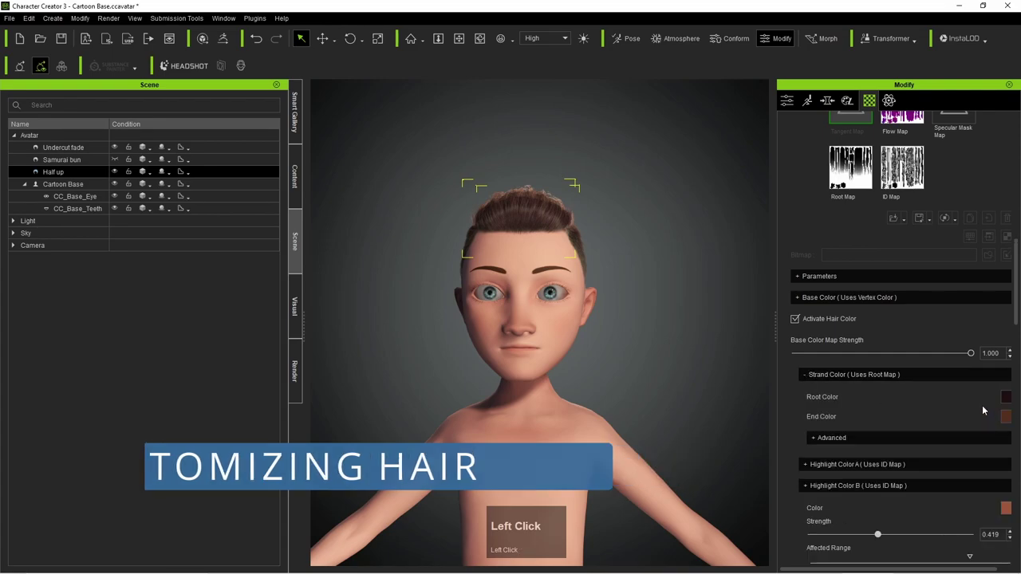
# - Set the Half up strand root and end colours to white
pyautogui.click(1008, 400)
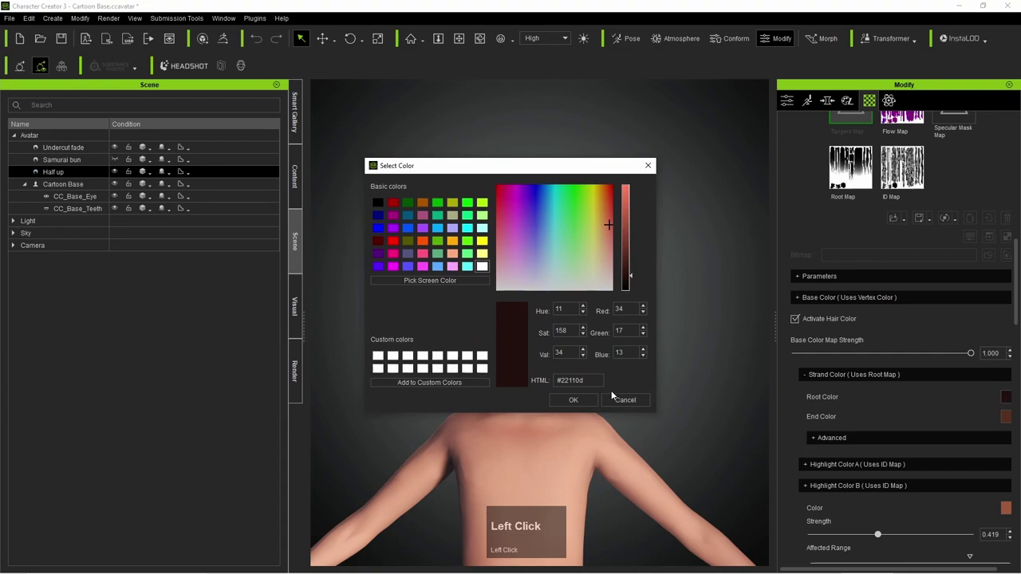
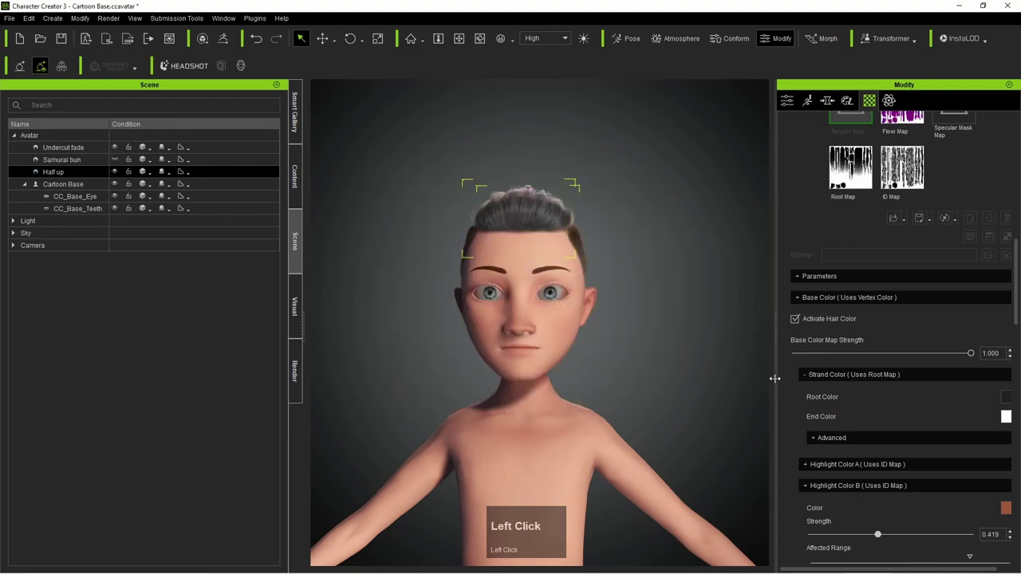
pyautogui.moveTo(1015, 402); pyautogui.dragTo(593, 402)
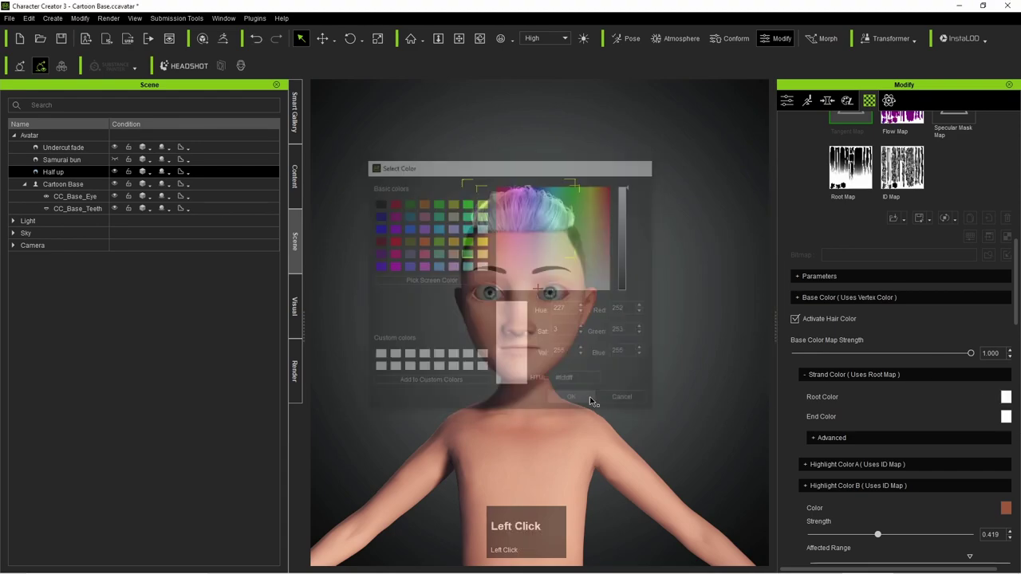
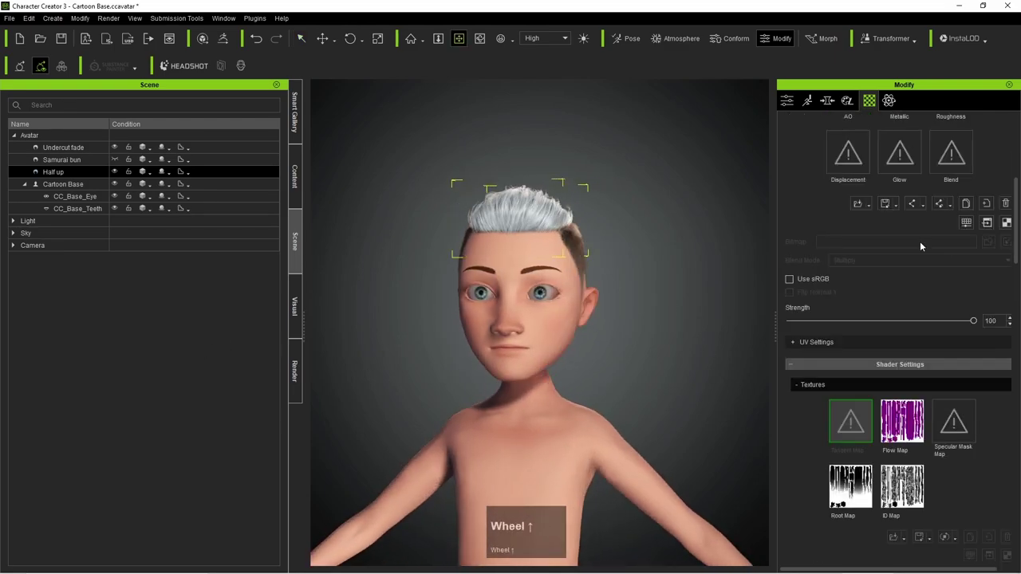
pyautogui.scroll(-3)
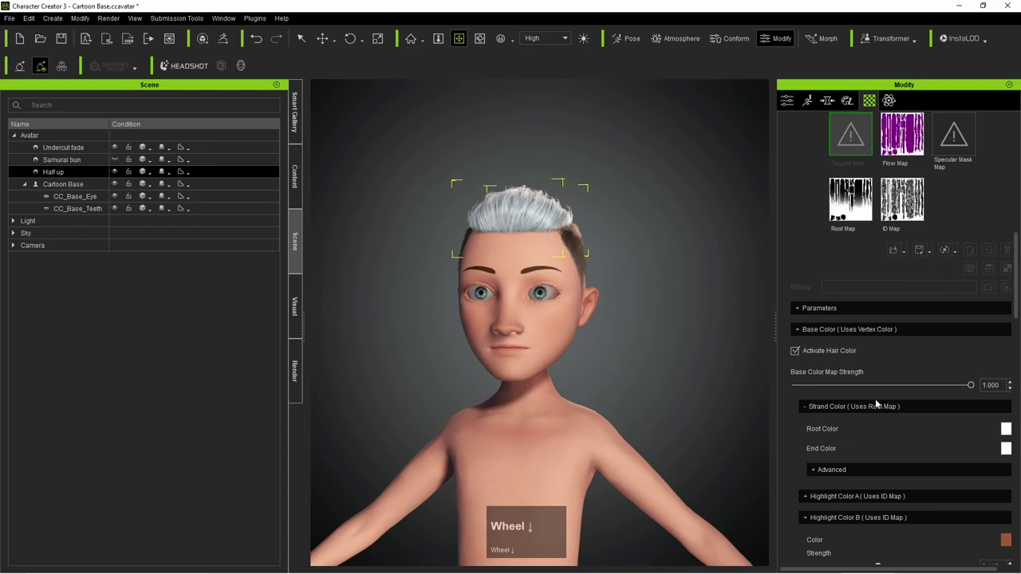
pyautogui.rightClick(836, 408)
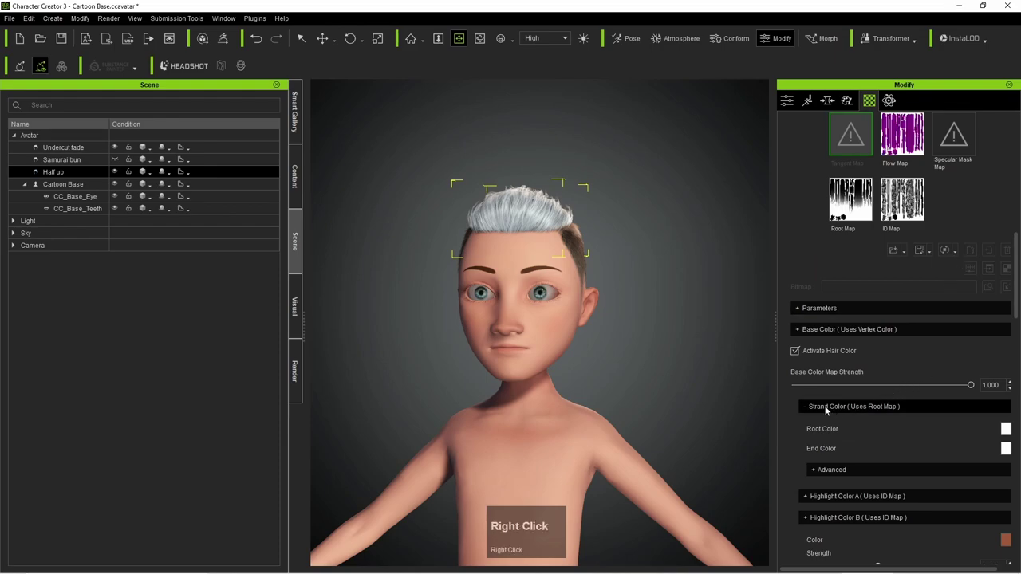
pyautogui.rightClick(808, 331)
pyautogui.click(807, 331)
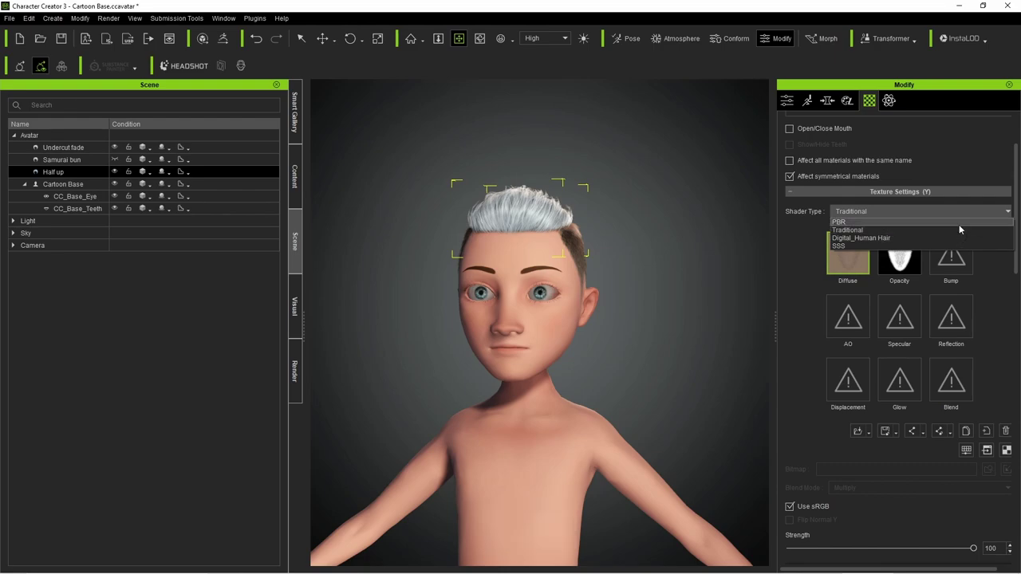
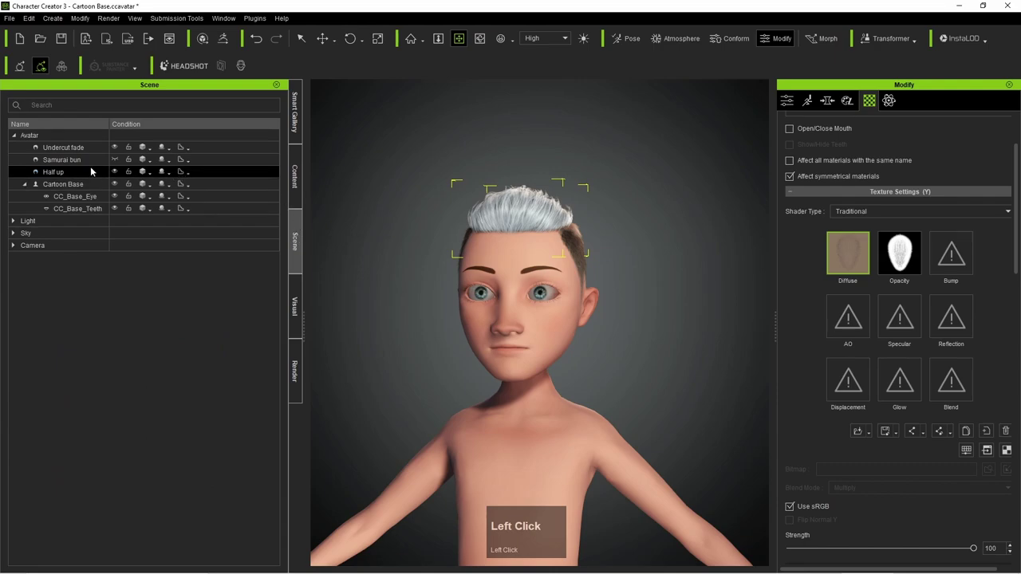
# - Select the Undercut fade hair piece to edit its material
pyautogui.click(81, 152)
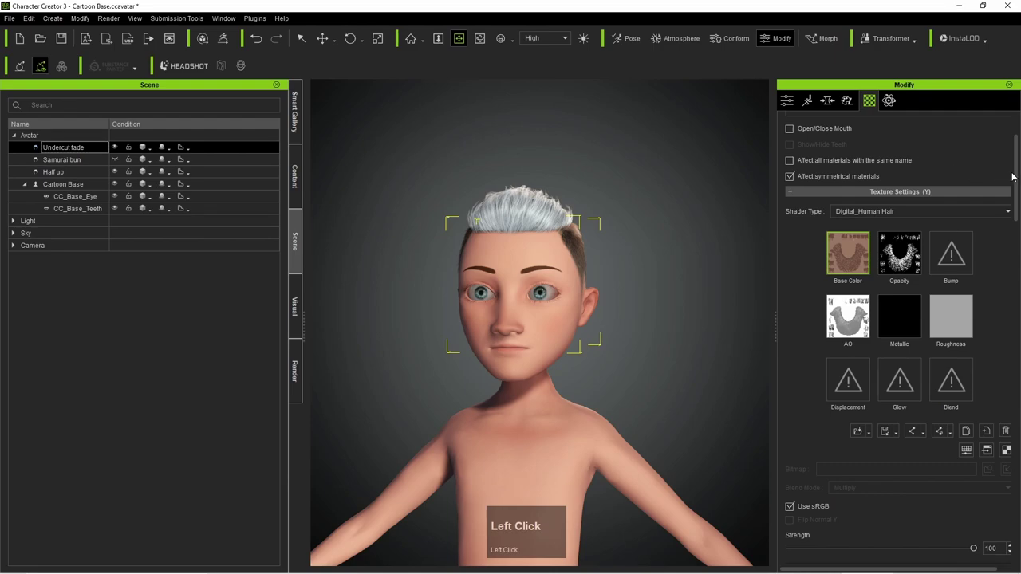
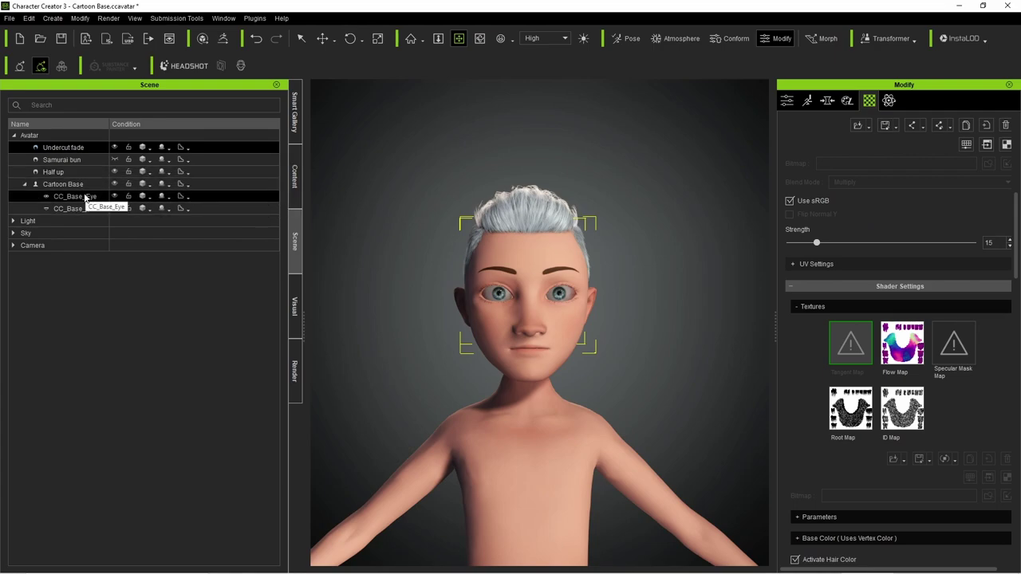
# - Show the Undercut fade hair piece's general modify settings
pyautogui.click(807, 104)
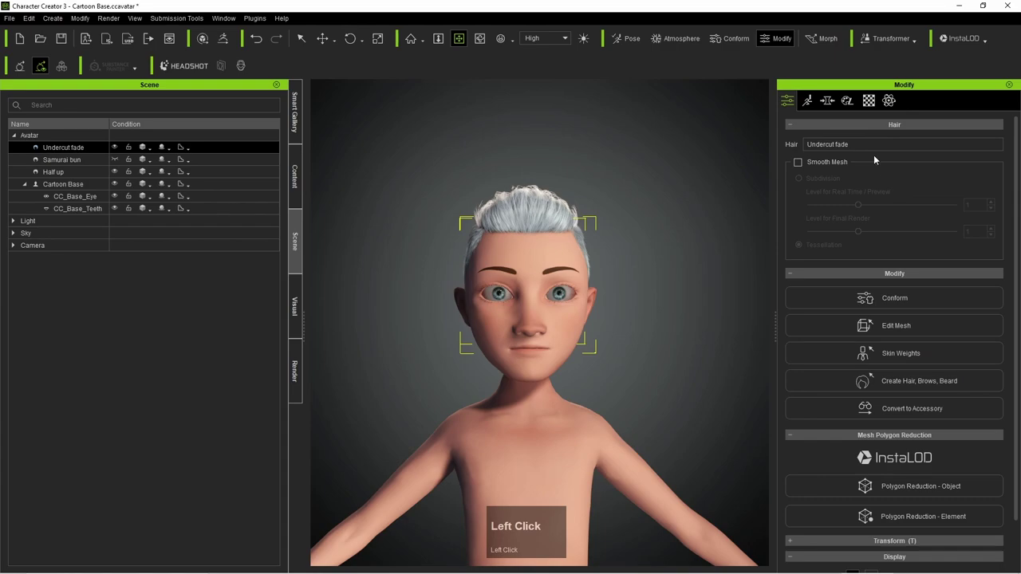
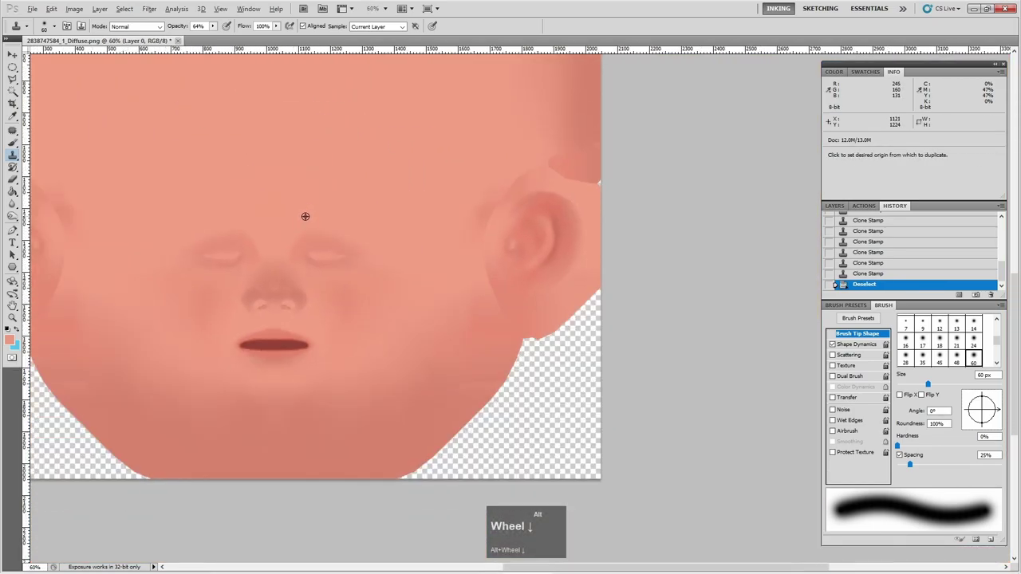
# - Clone clean skin over both eyebrows so the head texture's brow area is plain
pyautogui.scroll(3)
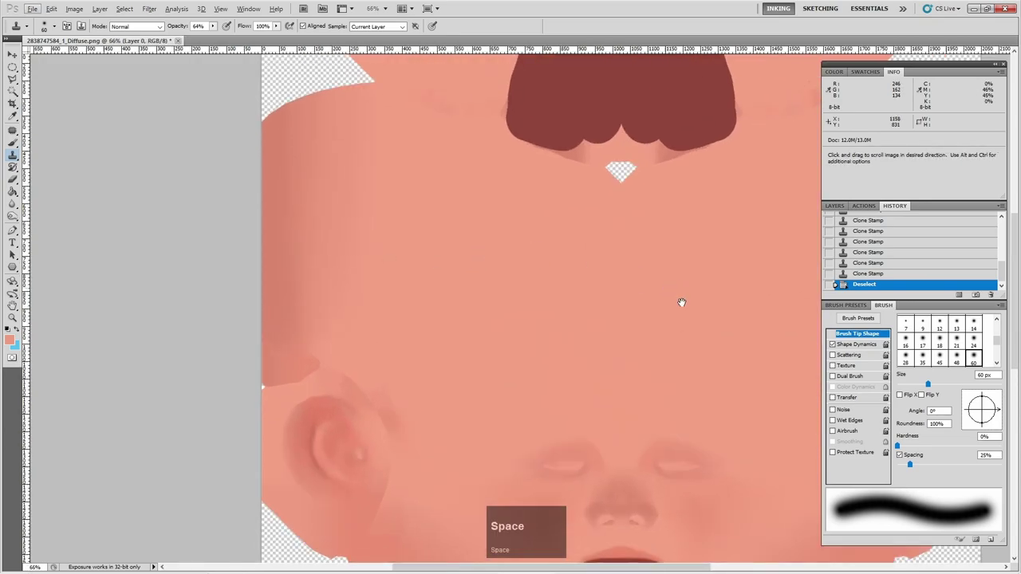
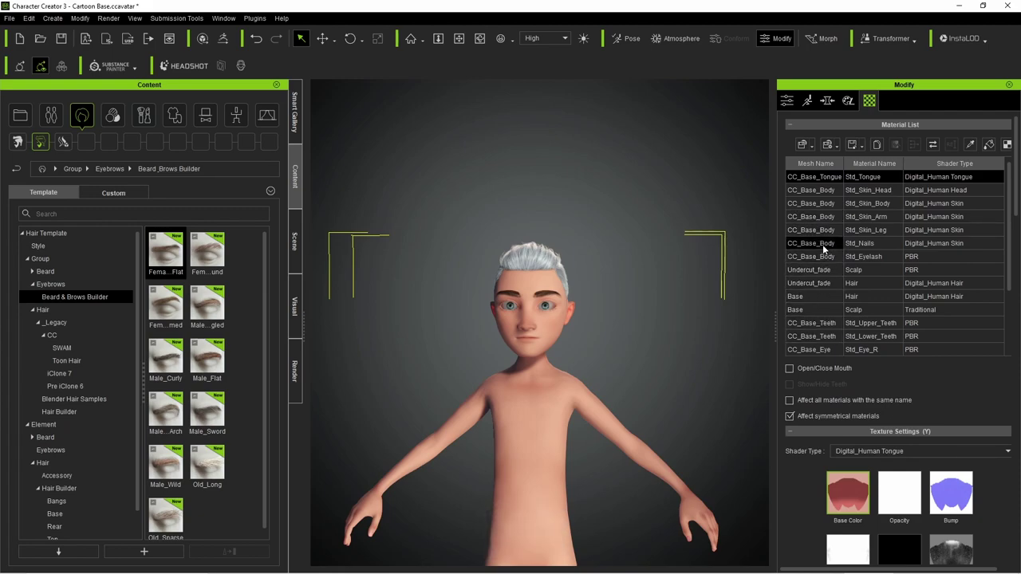
# - Load the edited head texture into Std_Skin_Head's Base Color so the forehead war paint shows
pyautogui.click(863, 191)
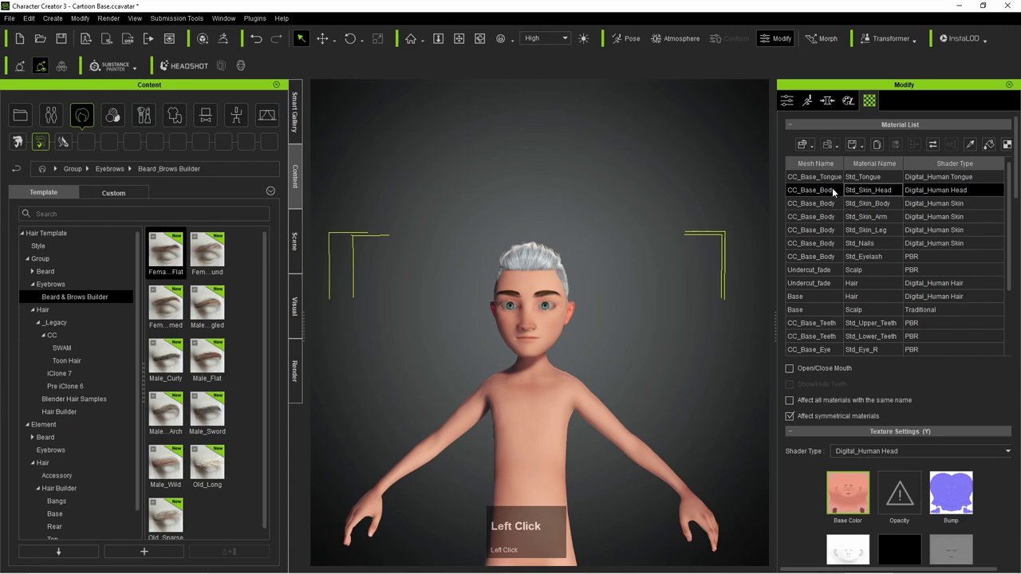
pyautogui.rightClick(850, 493)
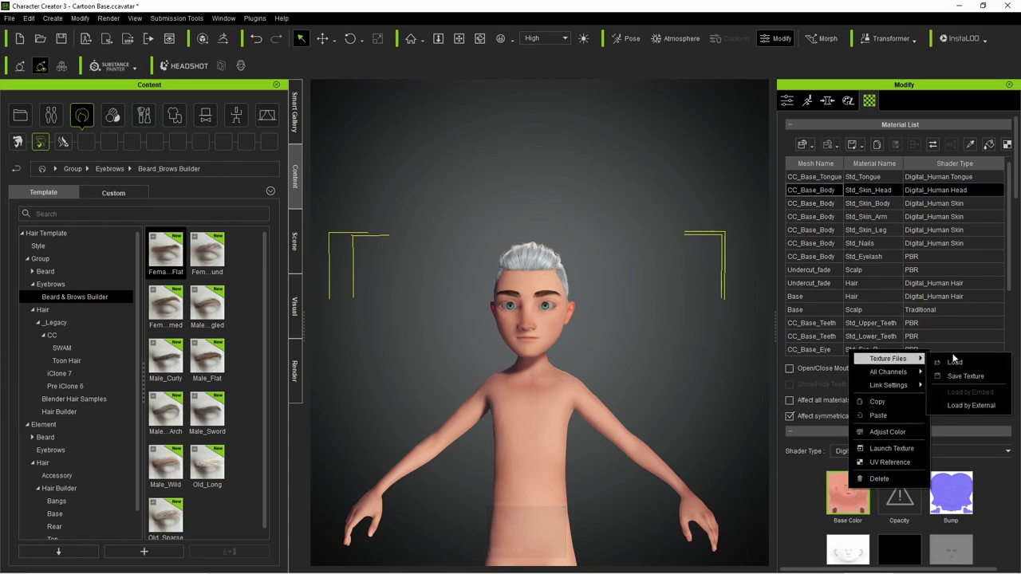
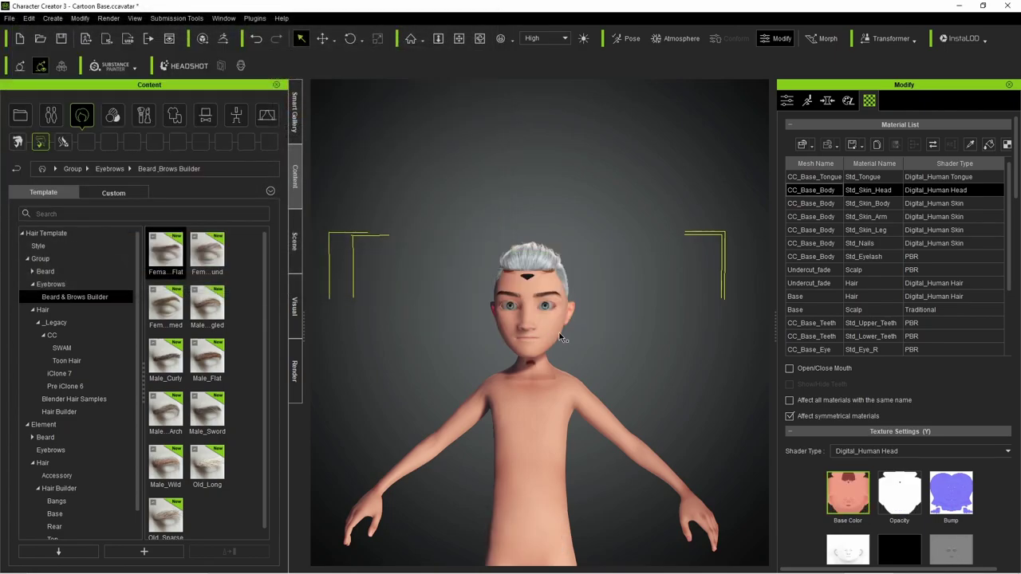
pyautogui.scroll(3)
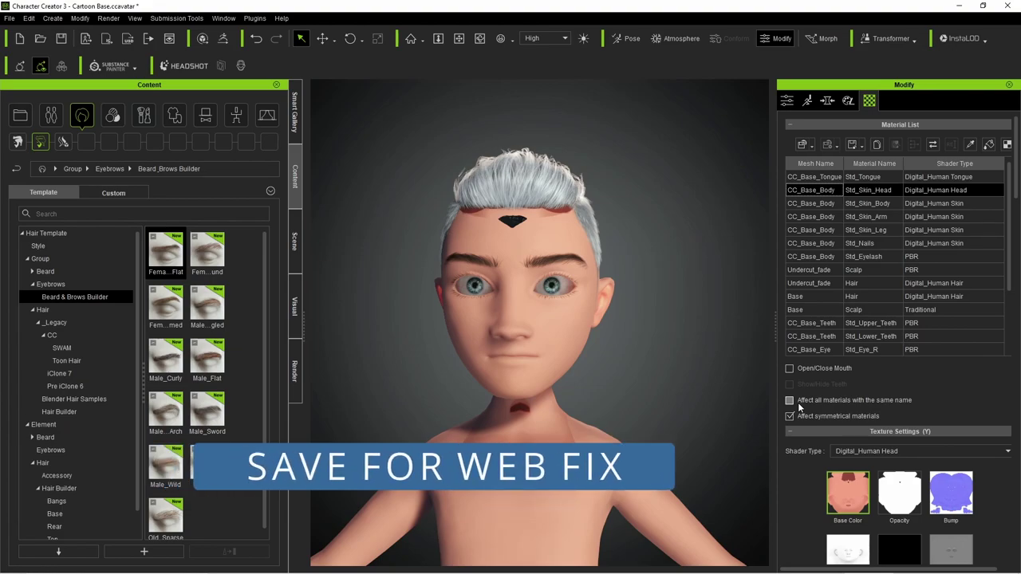
pyautogui.click(803, 406)
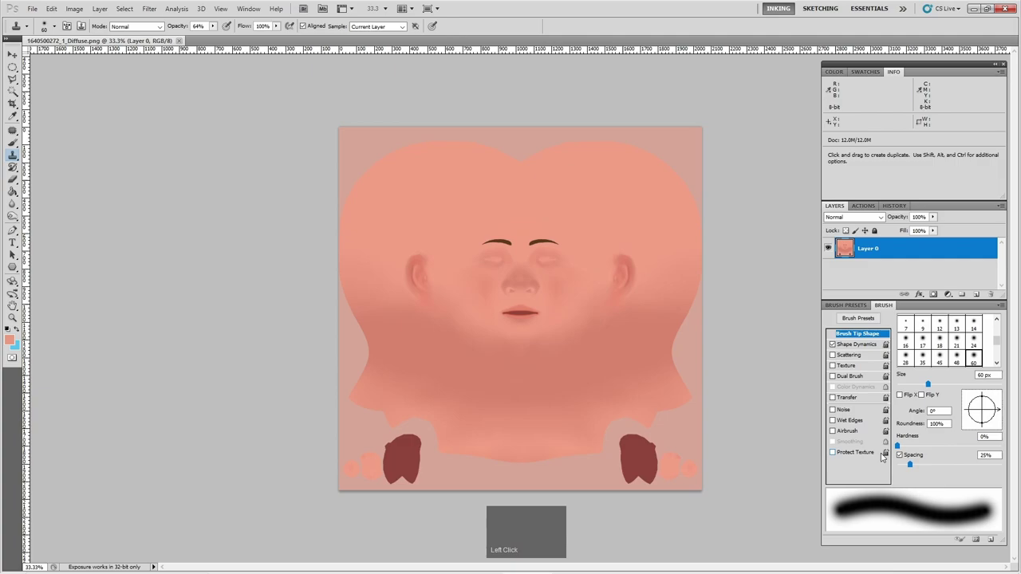
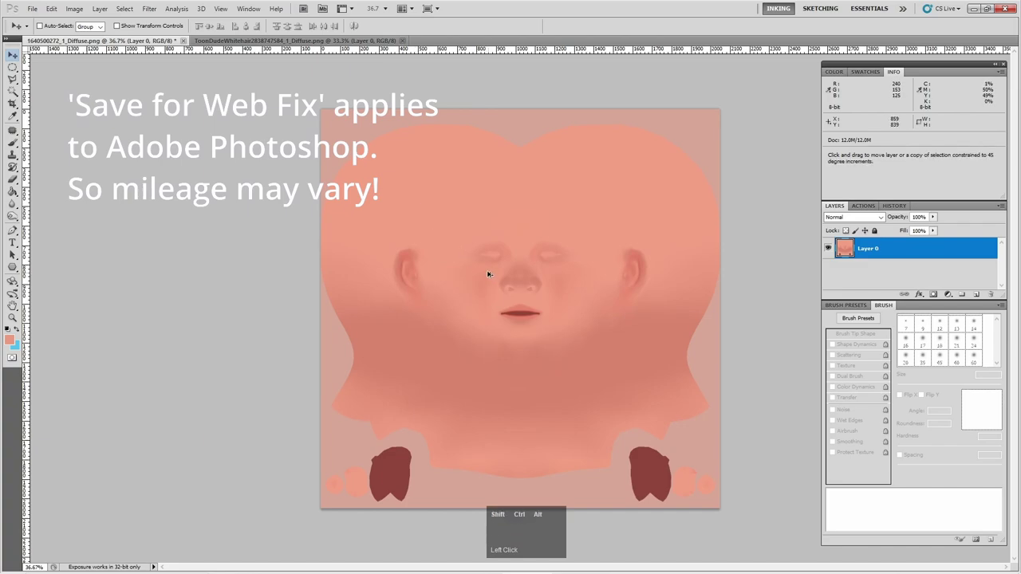
# - Export the diffuse head texture as a PNG-24 via Save for Web & Devices
pyautogui.press('ctrl+shift+alt+s')
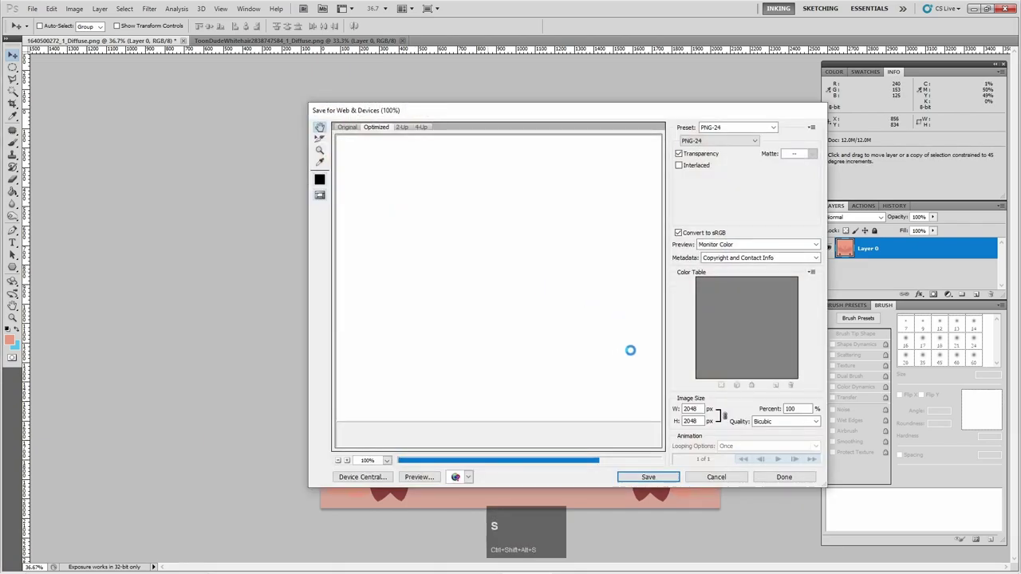
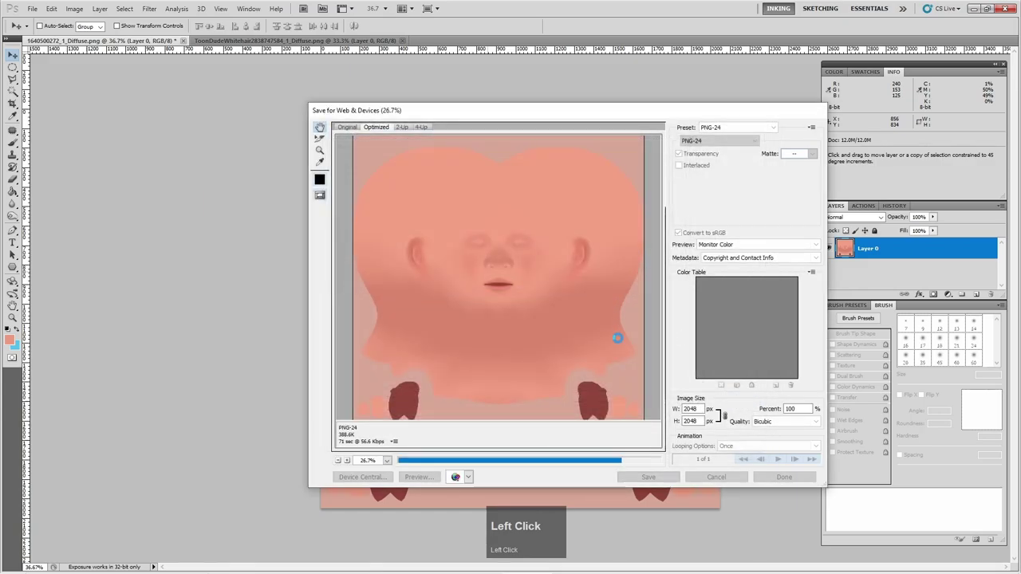
pyautogui.press('alt+Tab')
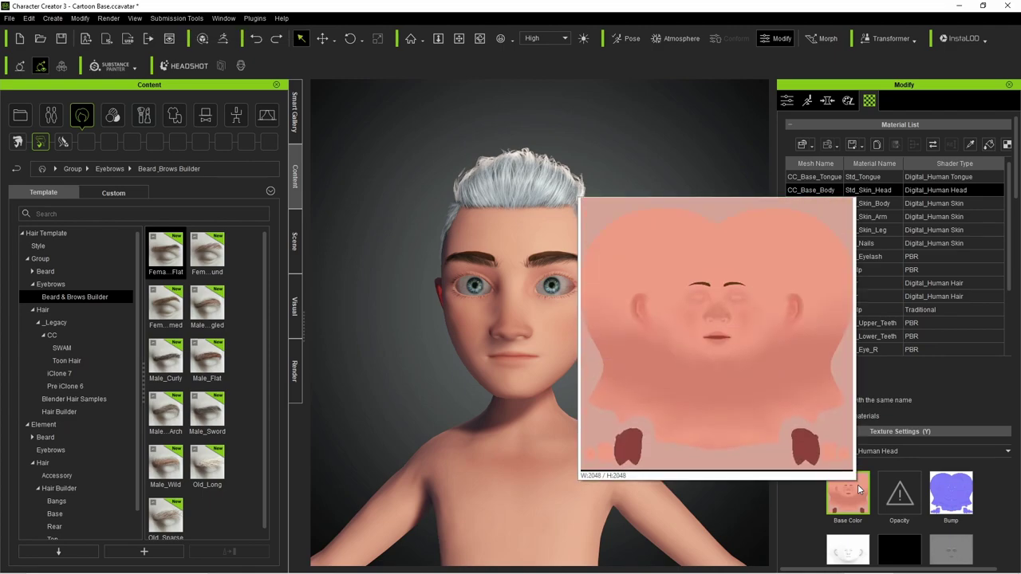
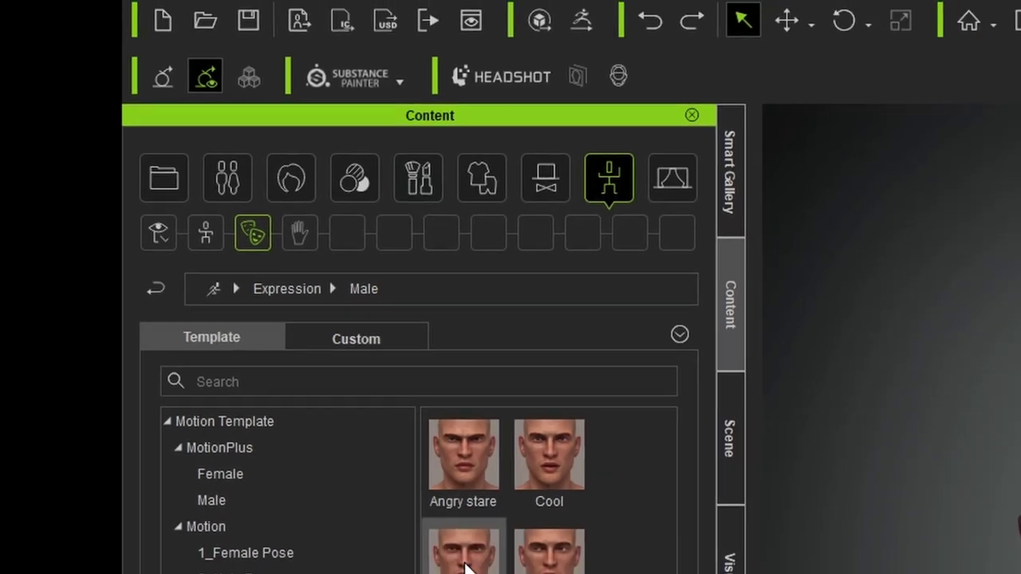
# - Bring up the Checking Pose motion templates and scroll to the Muscle pose
pyautogui.press('ctrl+z')
pyautogui.click(56, 338)
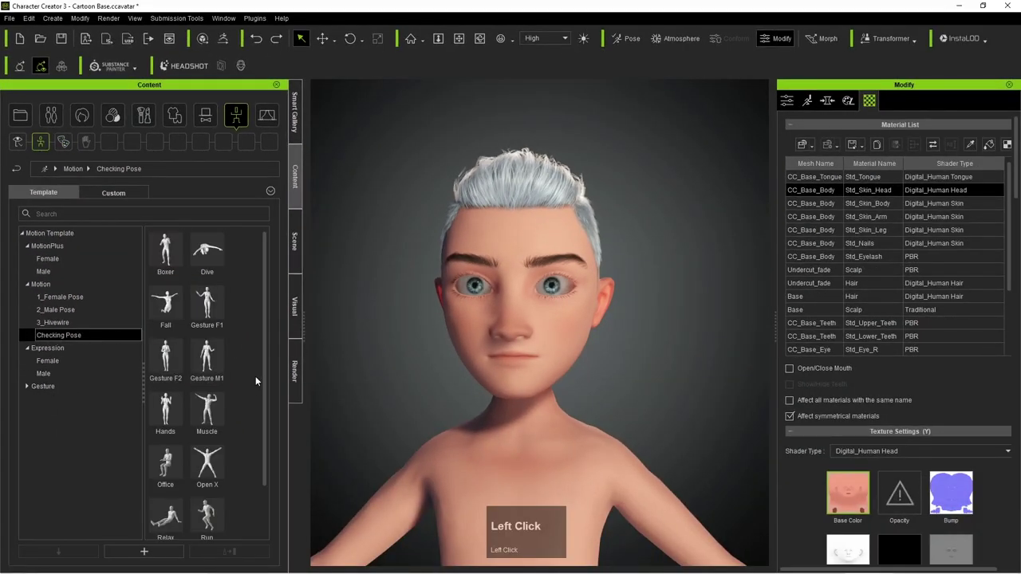
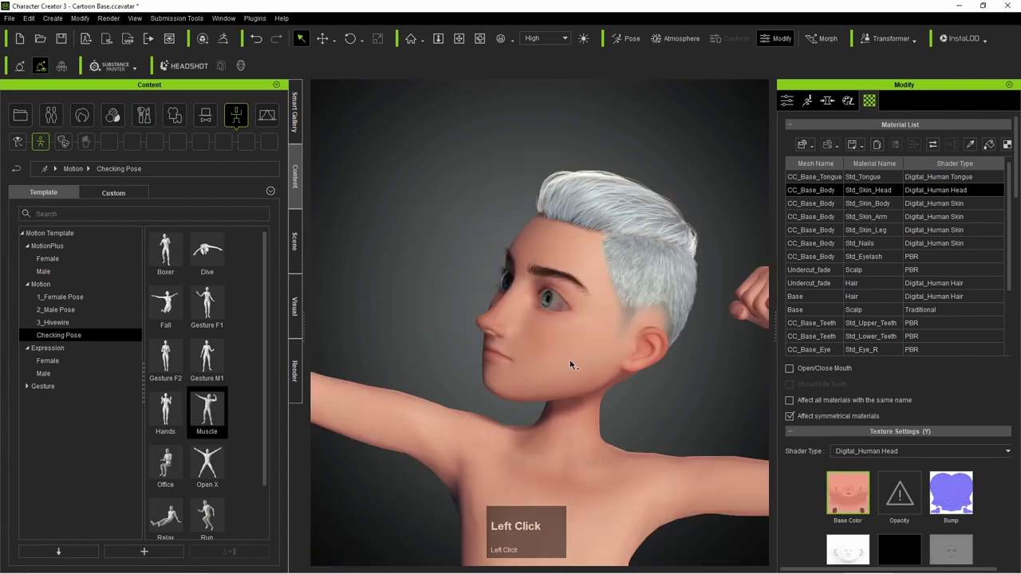
pyautogui.scroll(-3)
pyautogui.scroll(-3)
pyautogui.press('ctrl+z')
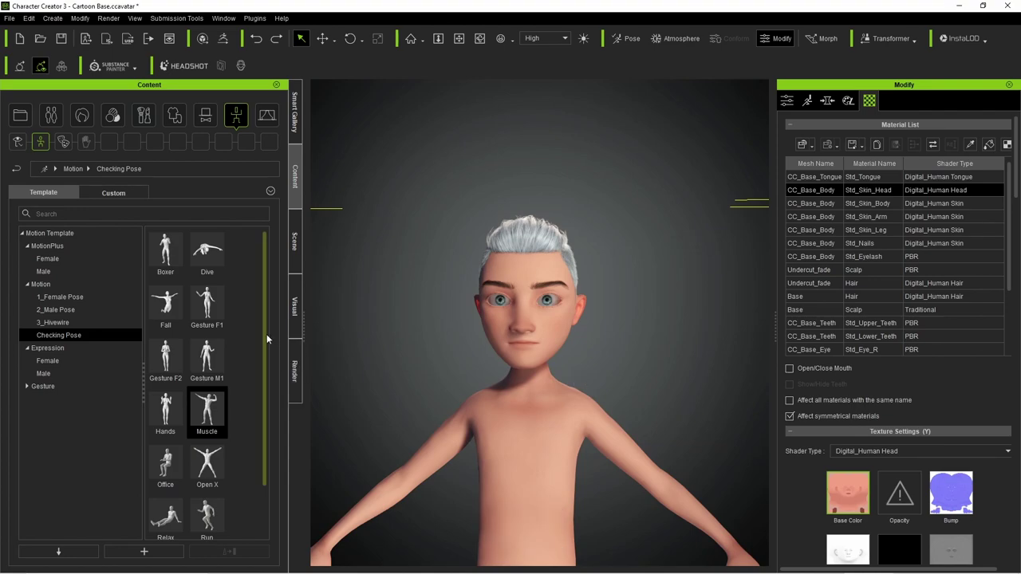
# - Orbit and zoom the viewport to inspect the avatar's face up close
pyautogui.moveTo(269, 336); pyautogui.dragTo(255, 317)
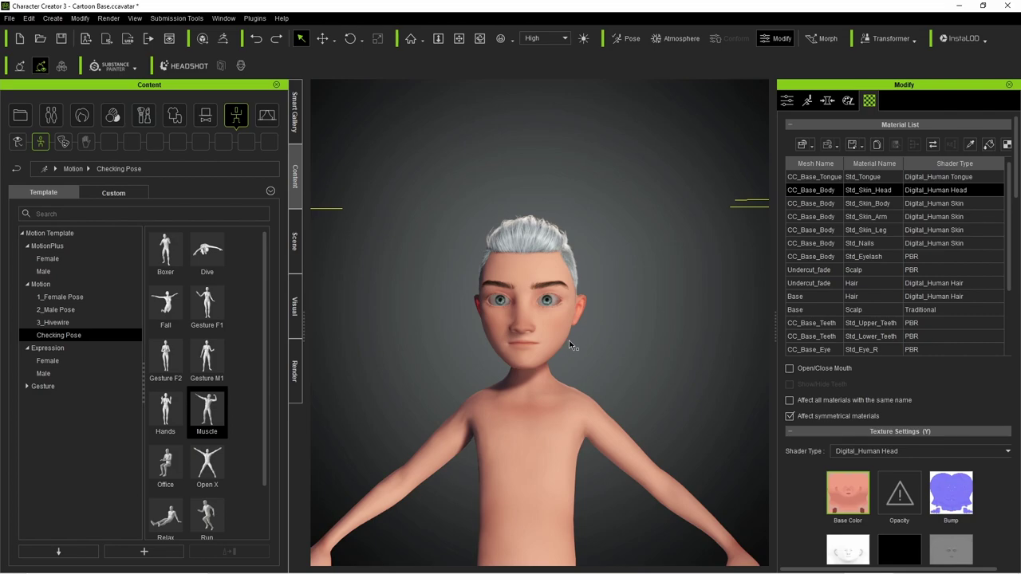
pyautogui.click(560, 315)
pyautogui.scroll(3)
pyautogui.scroll(-3)
pyautogui.scroll(3)
pyautogui.scroll(3)
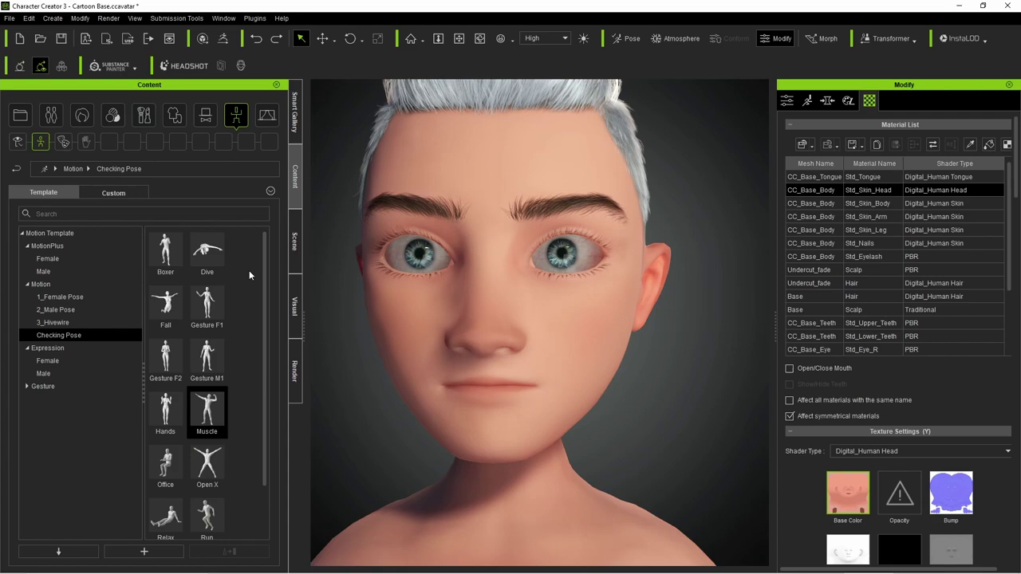
# - Show the Scene panel with the Cartoon Base avatar expanded to its meshes
pyautogui.click(293, 241)
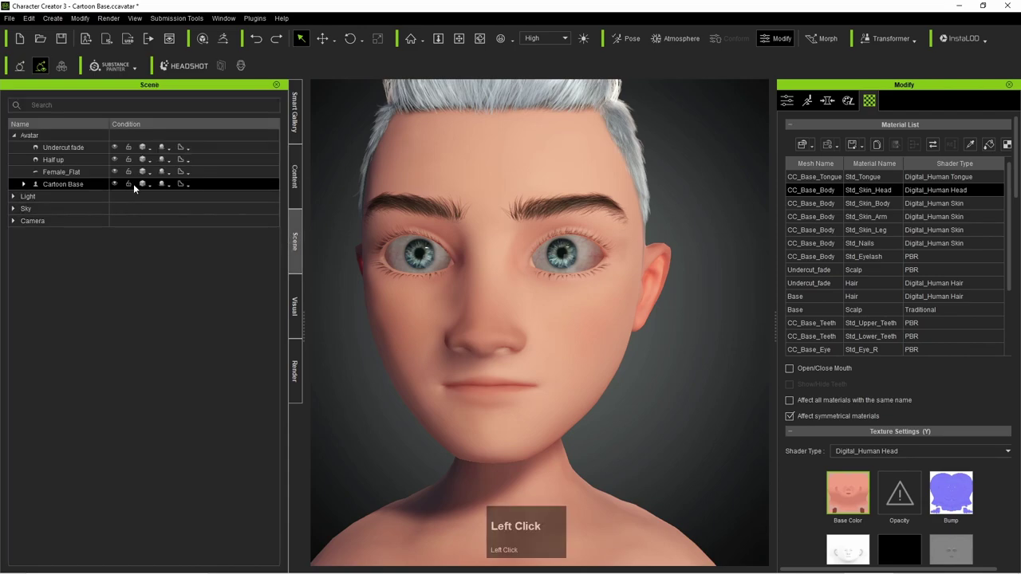
pyautogui.click(27, 191)
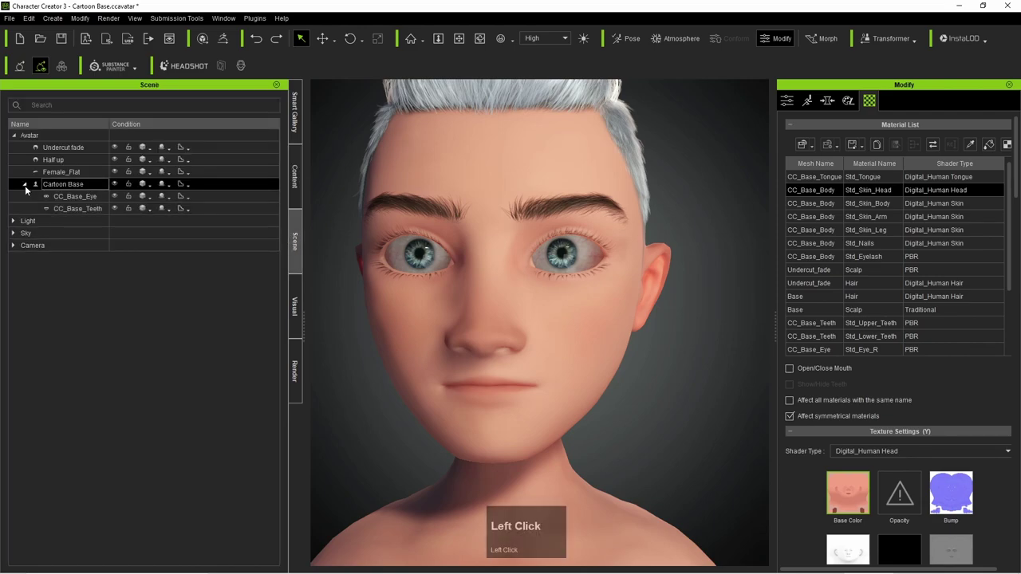
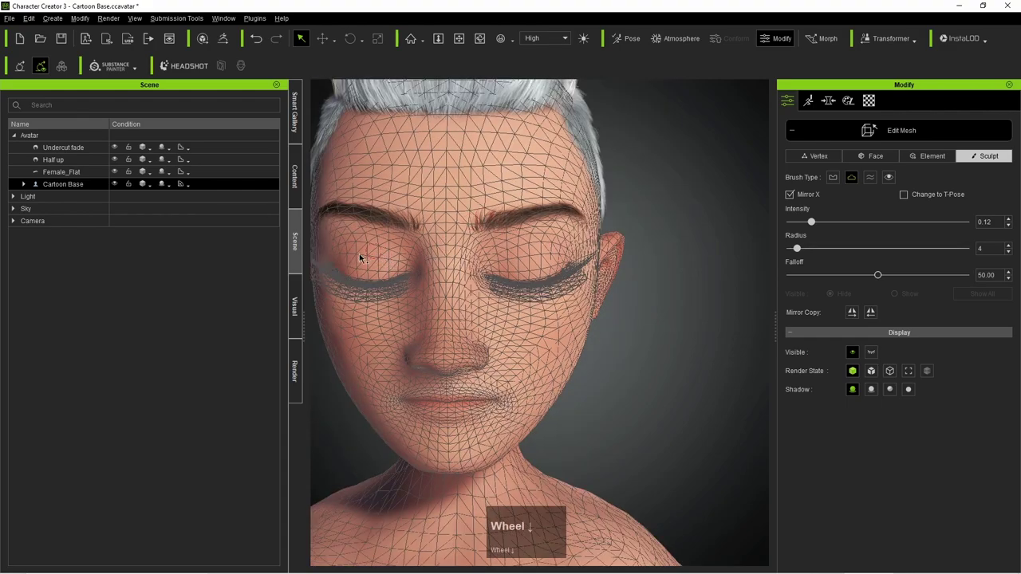
# - Exit Edit Mesh so the eyes reopen, then select the CC_Base_Eye mesh's material
pyautogui.click(832, 129)
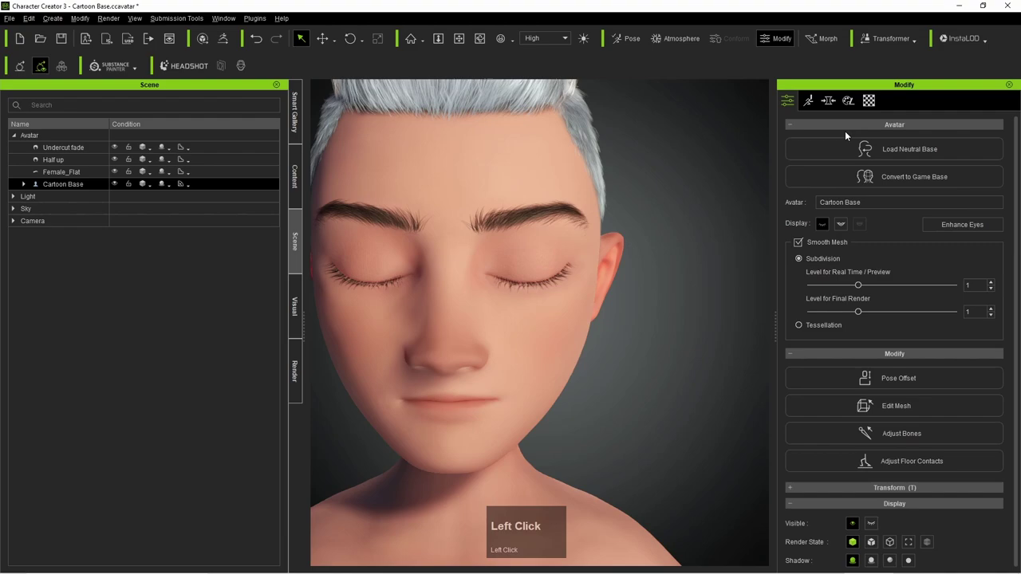
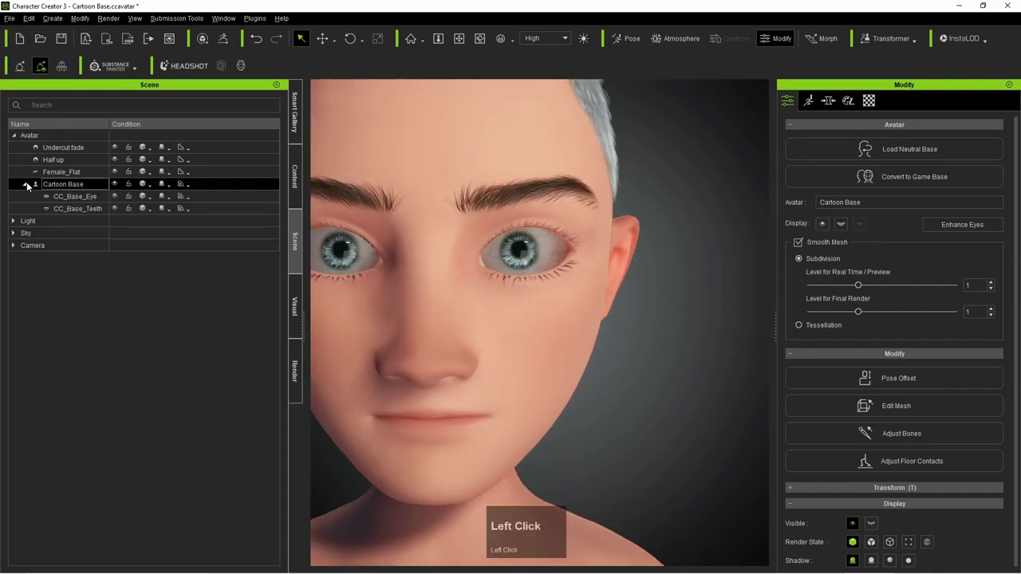
pyautogui.click(880, 102)
# - Reveal the eye shader's advanced options and mark the material as the left eye
pyautogui.scroll(-3)
pyautogui.rightClick(907, 348)
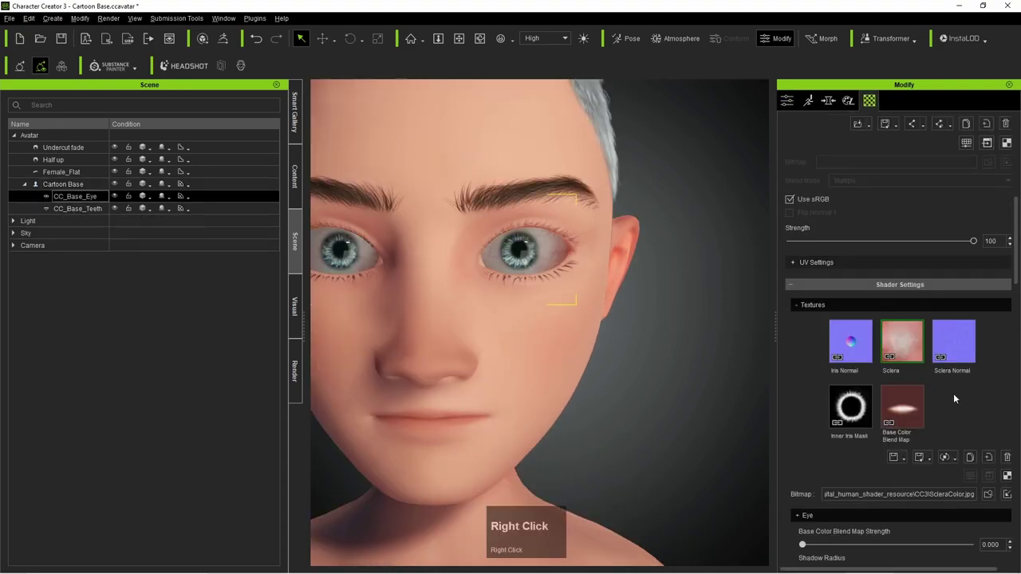
pyautogui.scroll(-3)
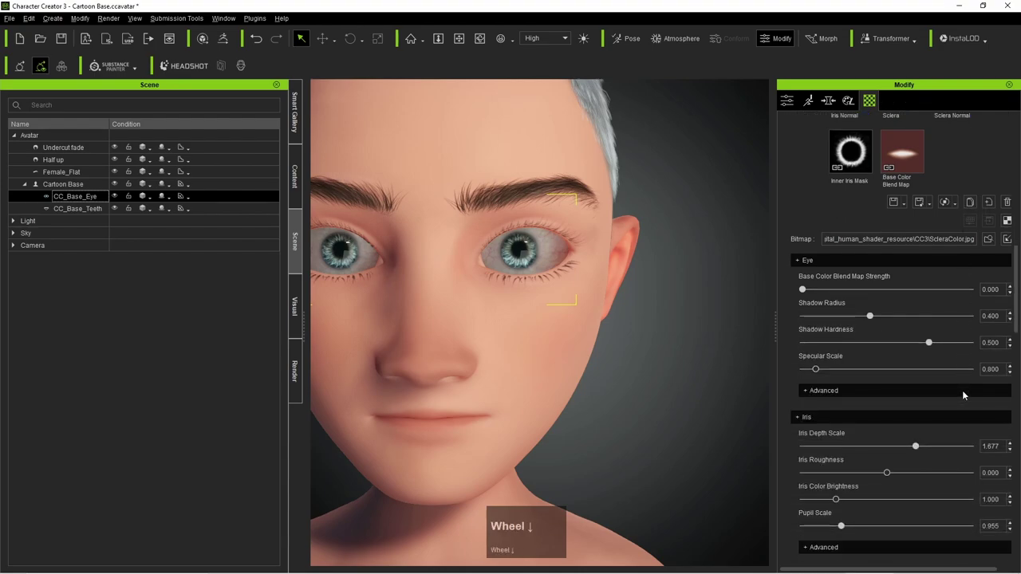
pyautogui.scroll(-3)
pyautogui.click(809, 330)
pyautogui.click(807, 344)
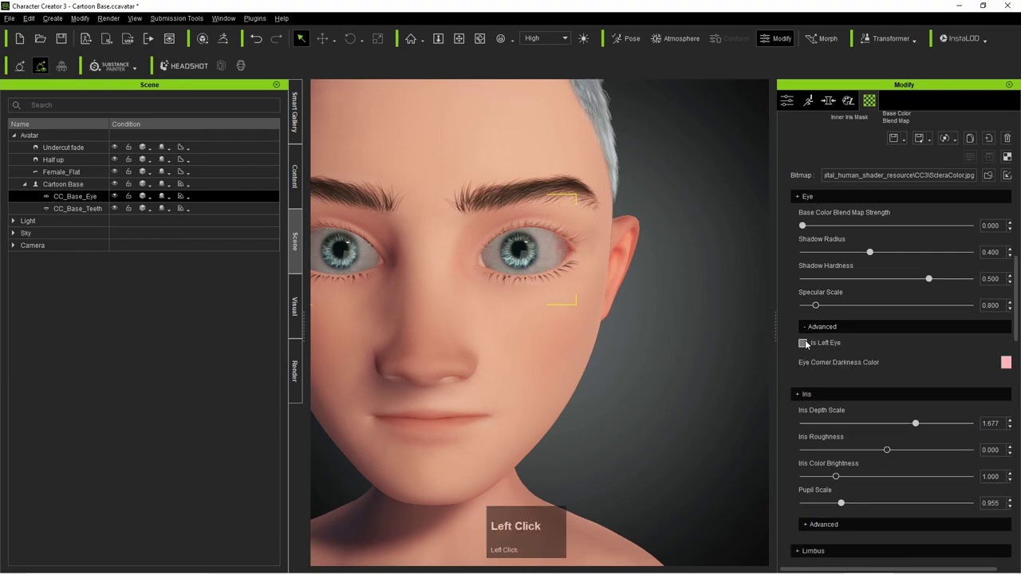
pyautogui.click(806, 345)
# - Raise the eye's subsurface scattering radius to 5.0 and expand the Sclera advanced settings
pyautogui.scroll(-3)
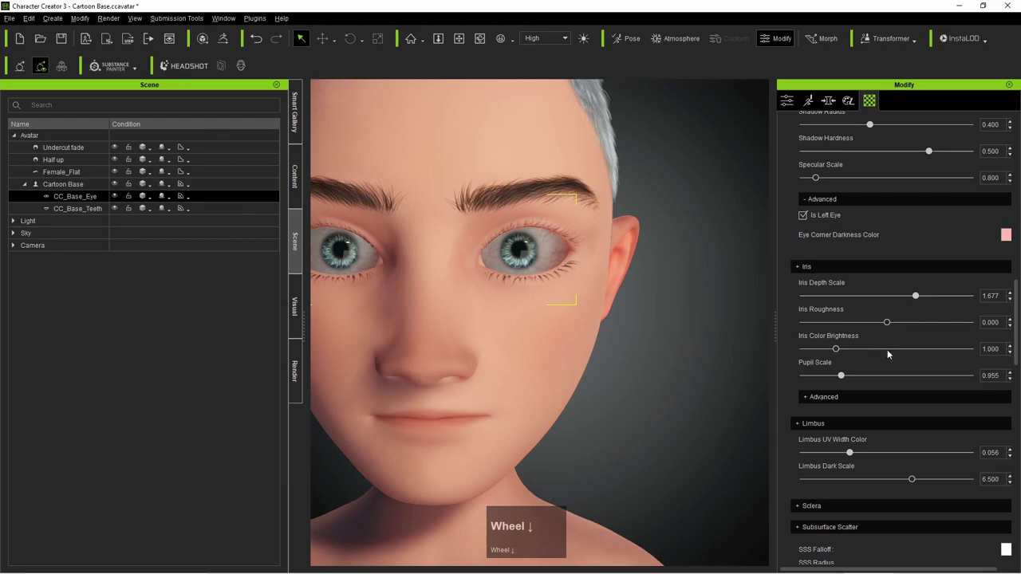
pyautogui.scroll(-3)
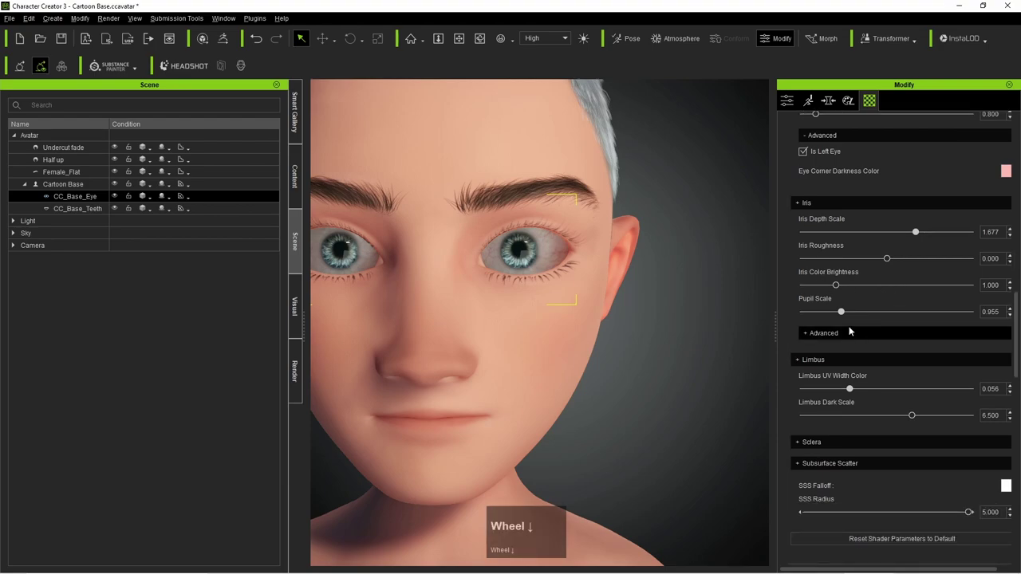
pyautogui.moveTo(844, 316); pyautogui.dragTo(796, 348)
pyautogui.scroll(-3)
pyautogui.scroll(-3)
pyautogui.moveTo(970, 390); pyautogui.dragTo(912, 376)
pyautogui.press('ctrl+z')
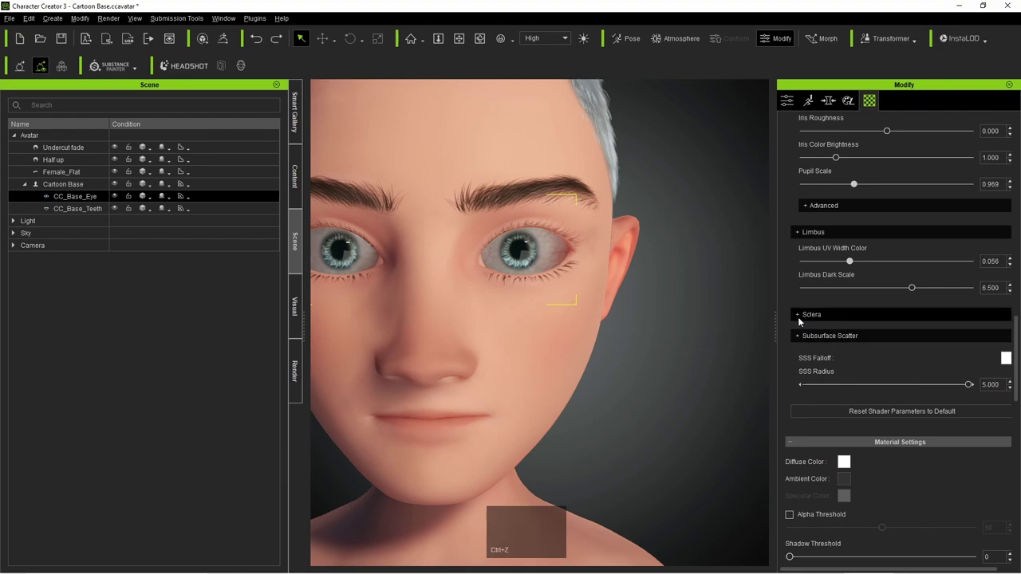
pyautogui.moveTo(802, 319); pyautogui.dragTo(853, 355)
pyautogui.press('ctrl+z')
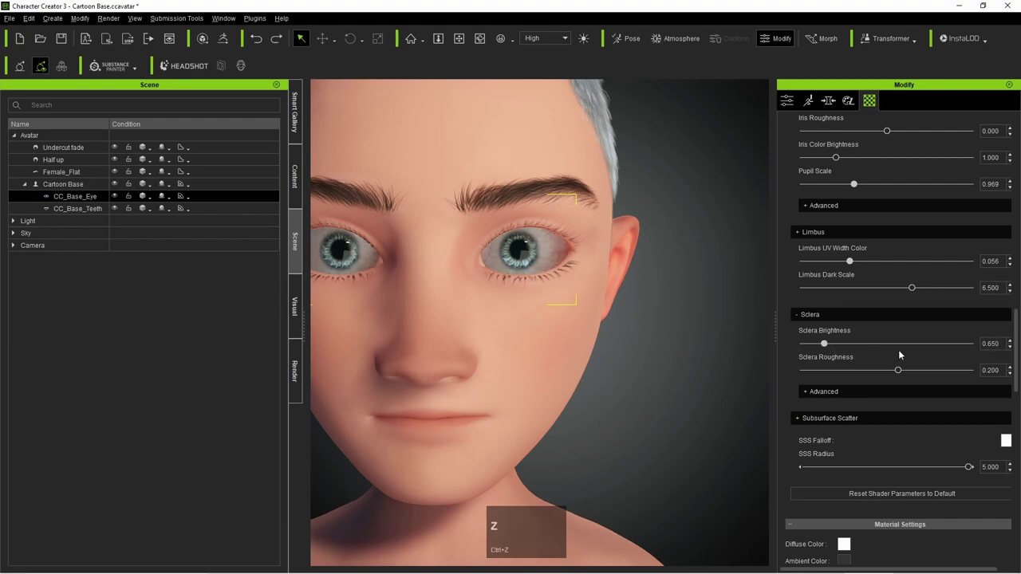
pyautogui.click(810, 393)
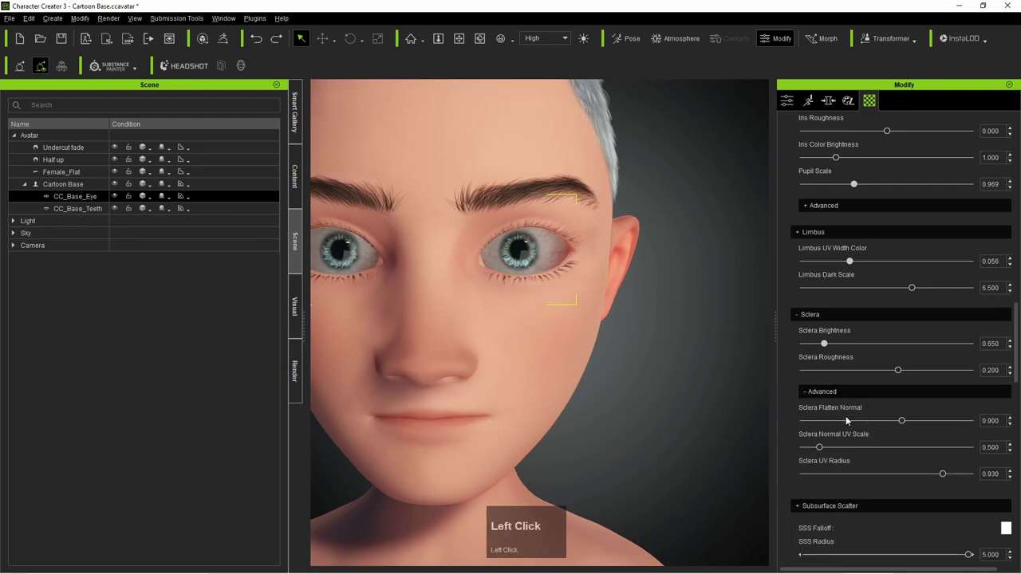
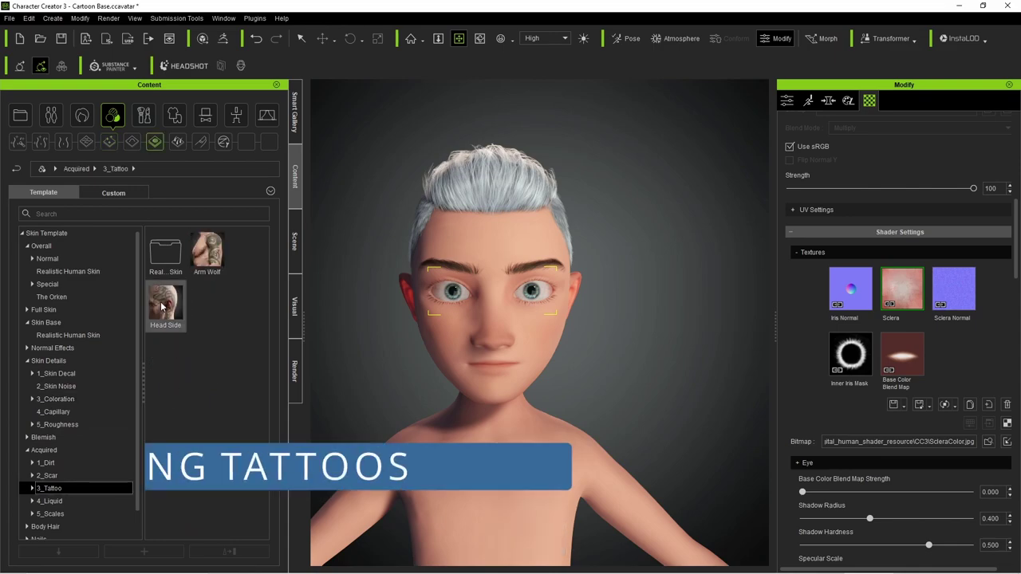
# - Apply the Head Side tattoo template from the 3_Tattoo folder
pyautogui.click(162, 306)
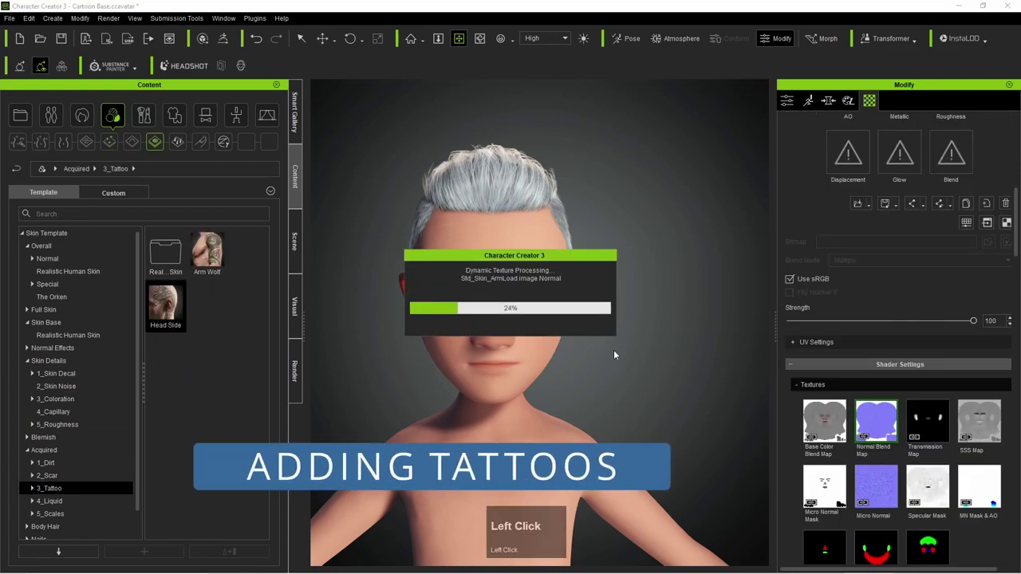
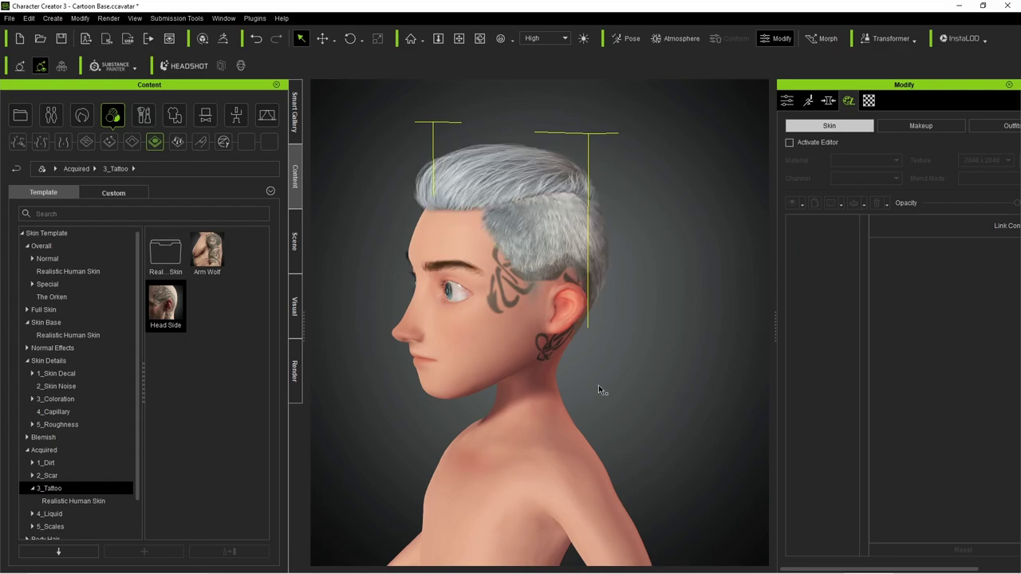
# - Apply Full Makeup > Tribal Warrior in the skin editor and bake it into the skin
pyautogui.click(790, 148)
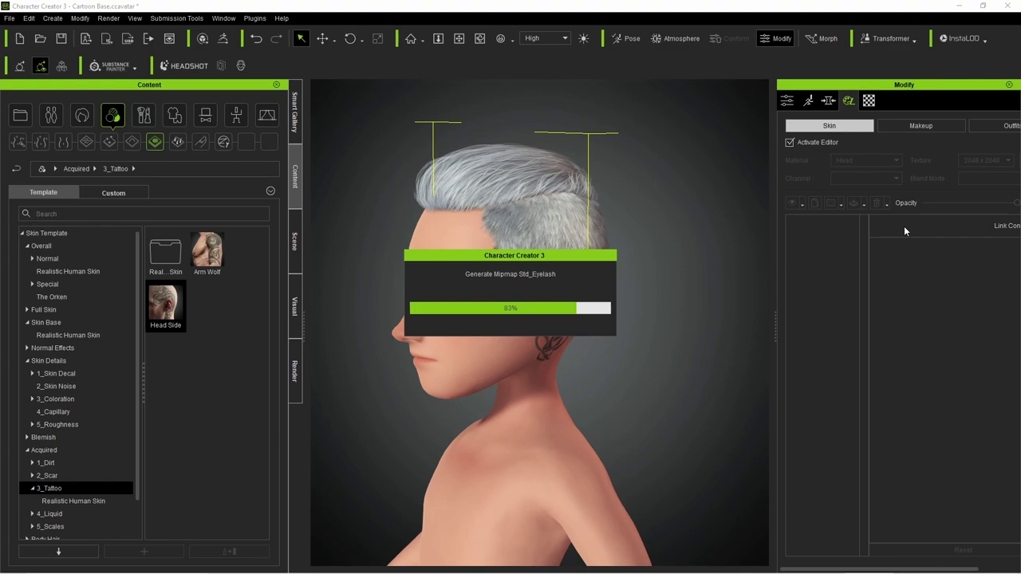
pyautogui.click(824, 234)
pyautogui.click(798, 144)
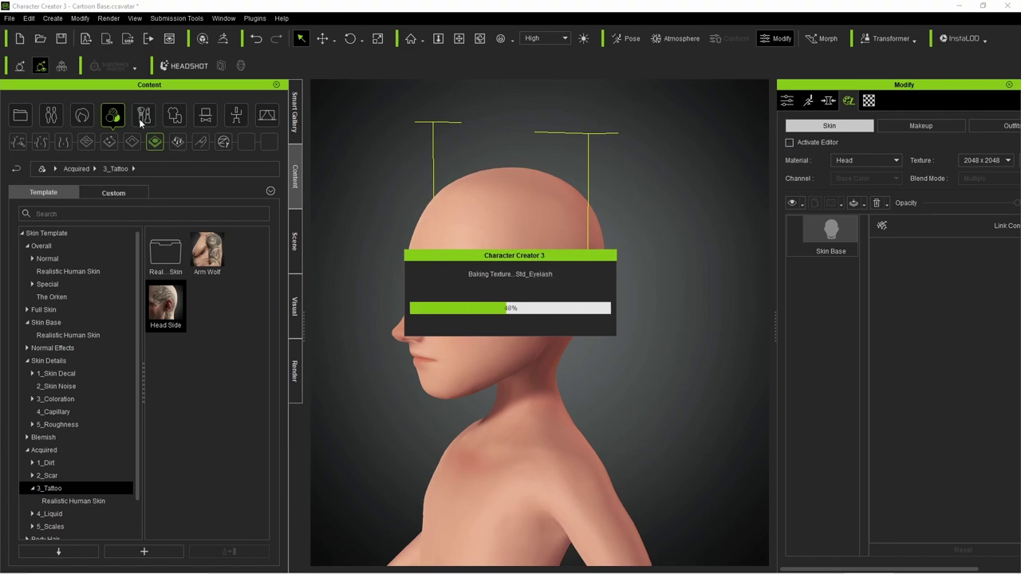
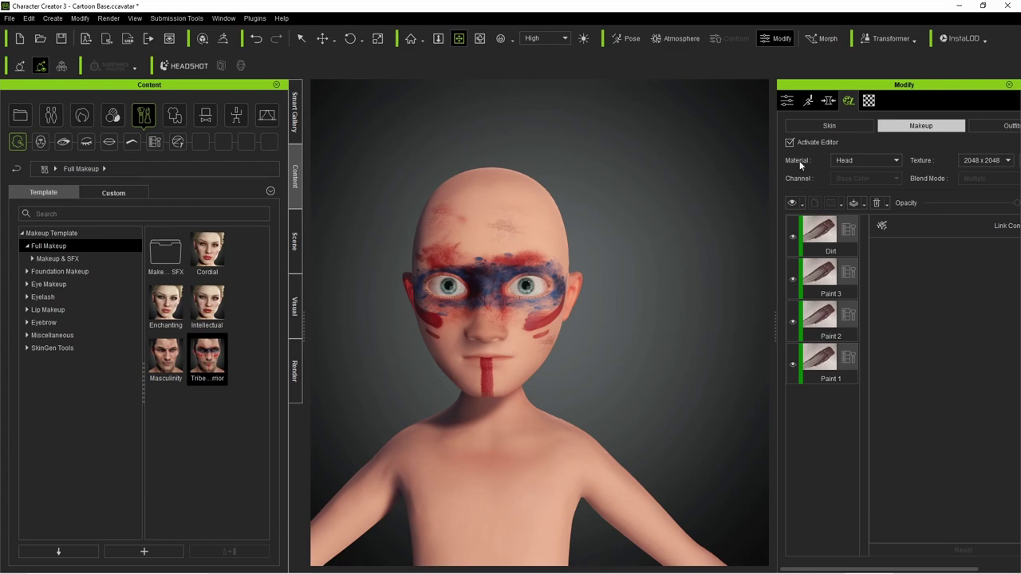
pyautogui.click(793, 148)
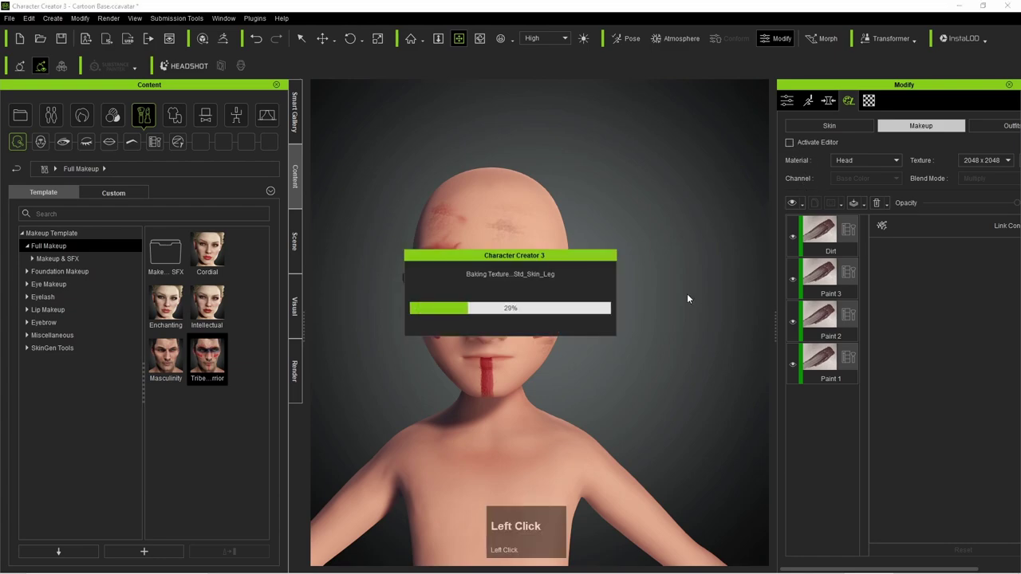
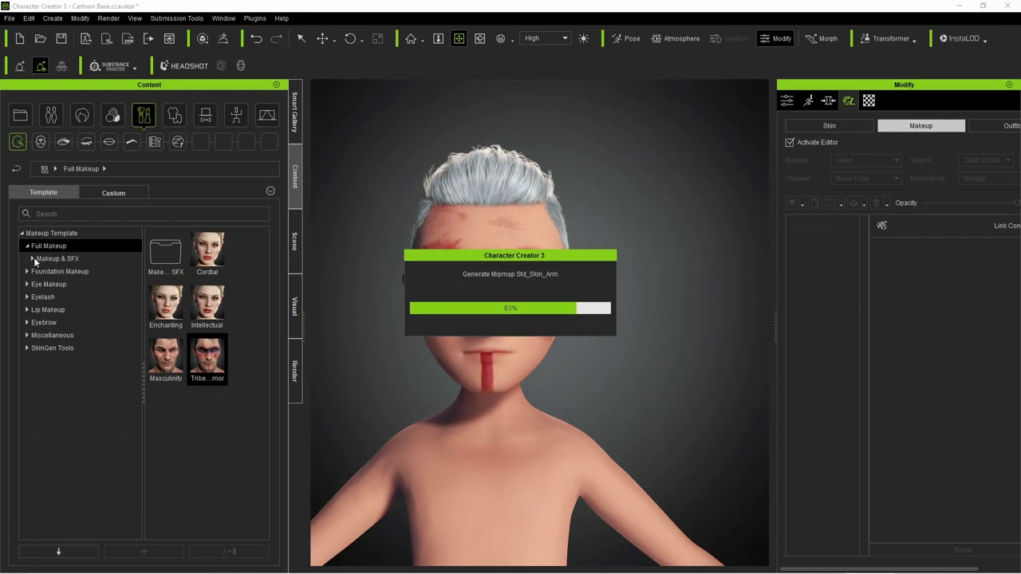
# - Browse the 3_Special and 4_Warrior collections under Makeup & SFX
pyautogui.click(40, 261)
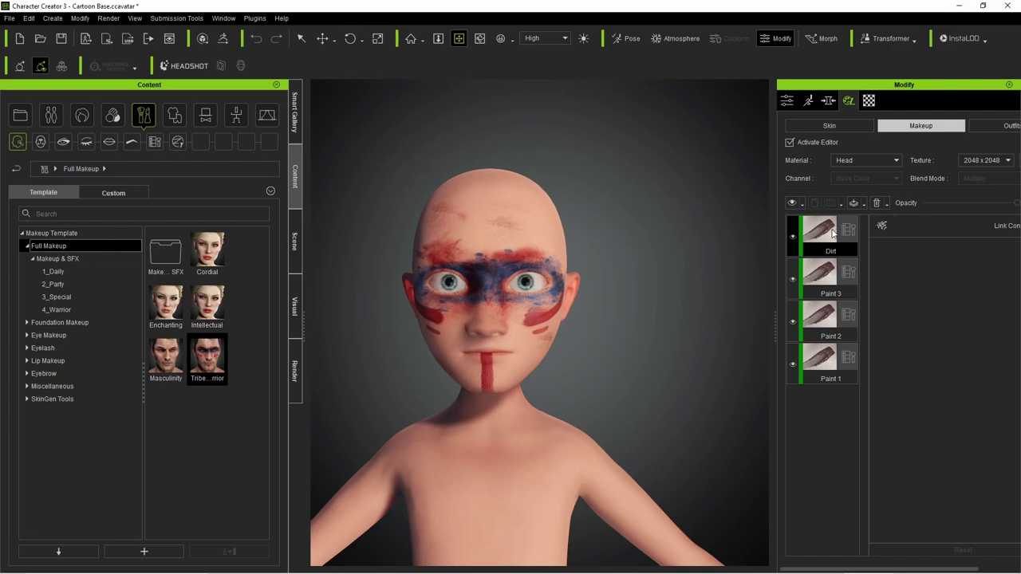
pyautogui.click(797, 240)
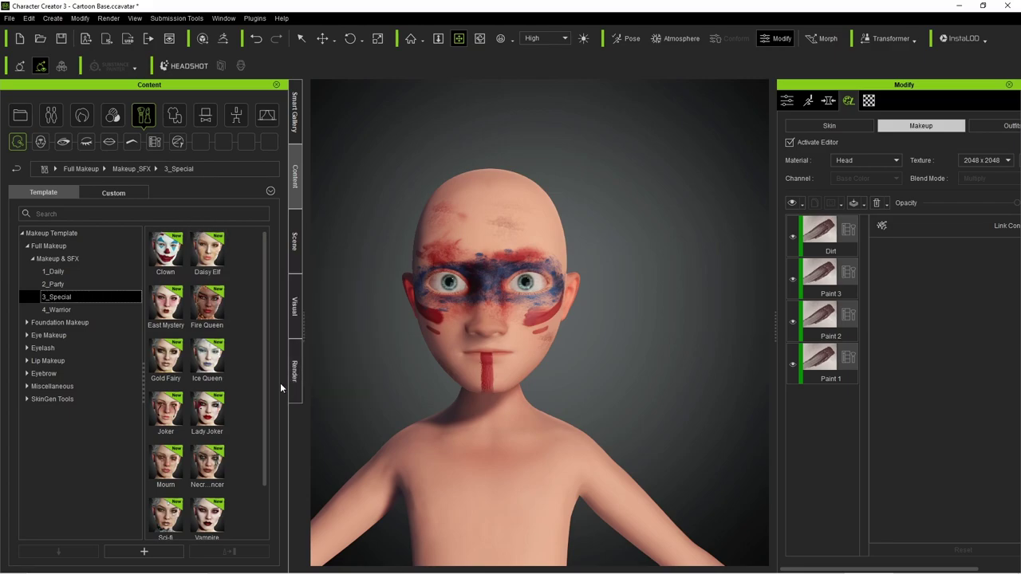
pyautogui.moveTo(267, 366); pyautogui.dragTo(55, 311)
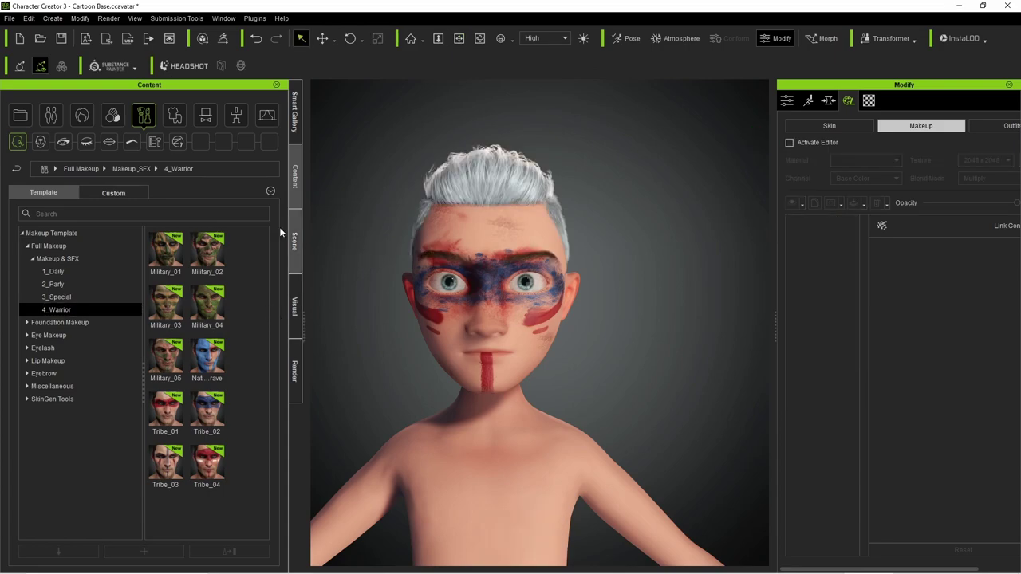
# - Bring up the Pants clothing templates and zoom the viewport out to the full body
pyautogui.click(178, 121)
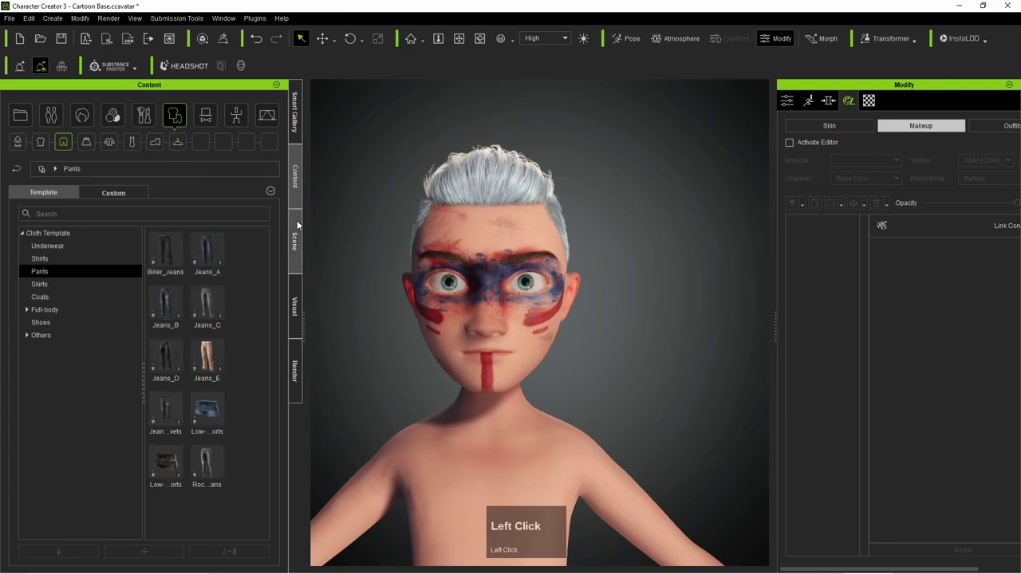
pyautogui.scroll(-3)
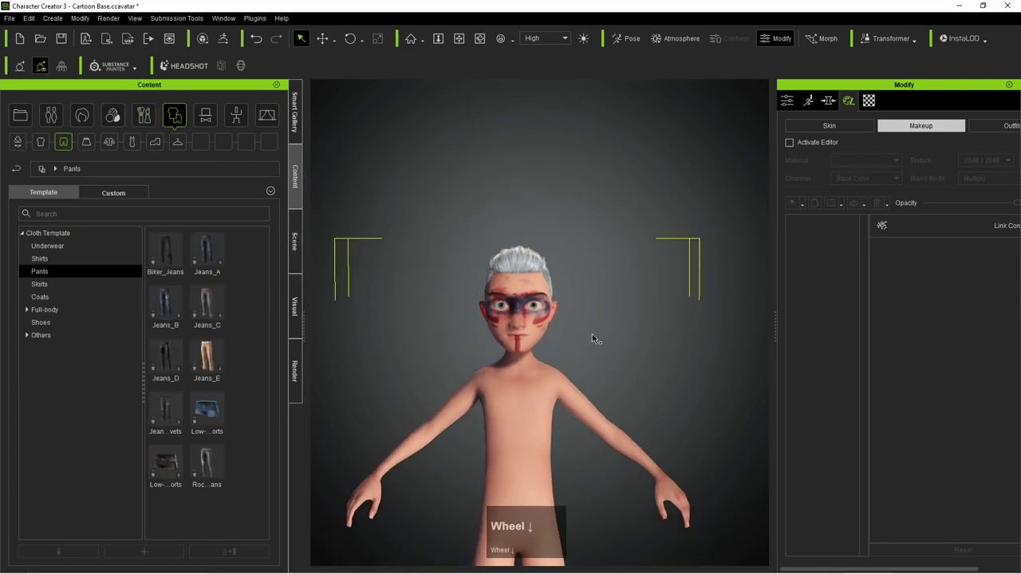
pyautogui.scroll(-3)
pyautogui.click(595, 350)
pyautogui.press('space')
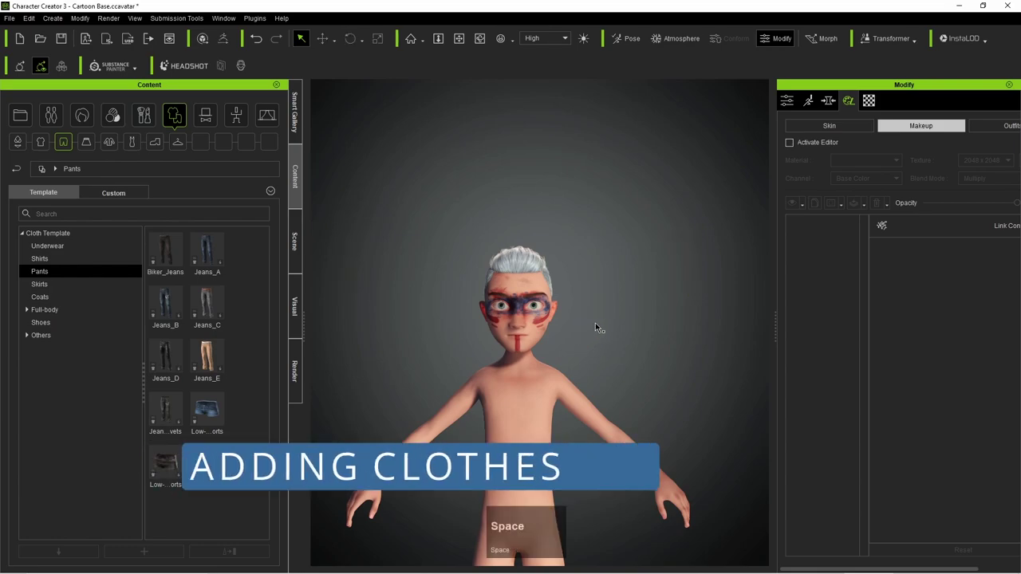
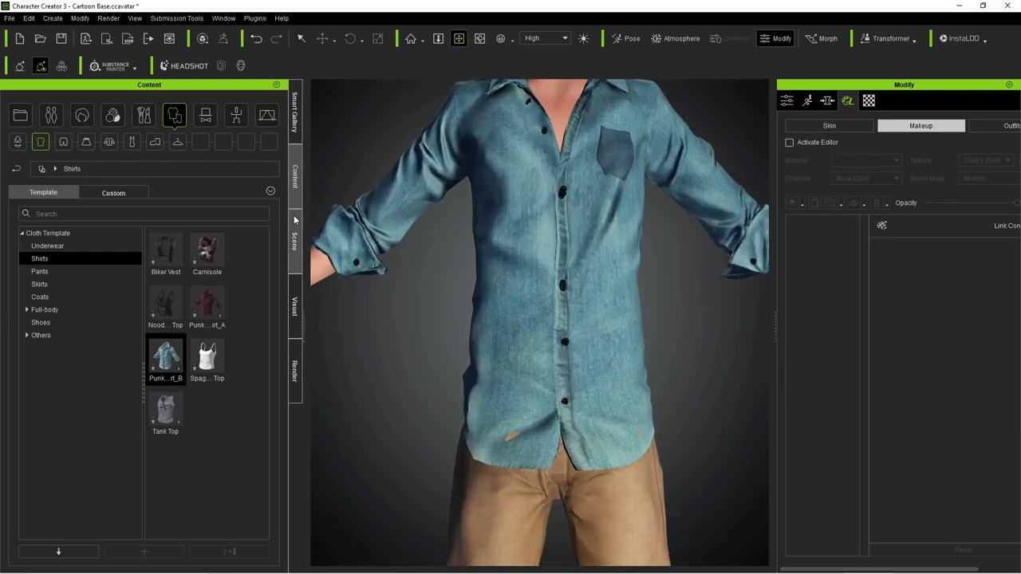
# - Select the Plaid_Punk_Shirt, enable Conform and calculate collision so the pants stop clipping
pyautogui.click(297, 229)
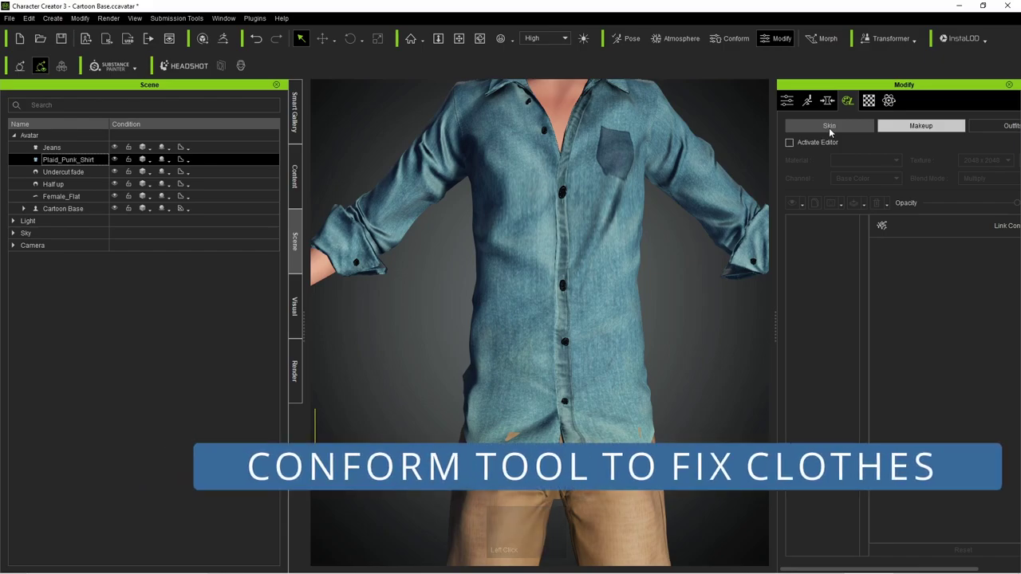
pyautogui.click(794, 106)
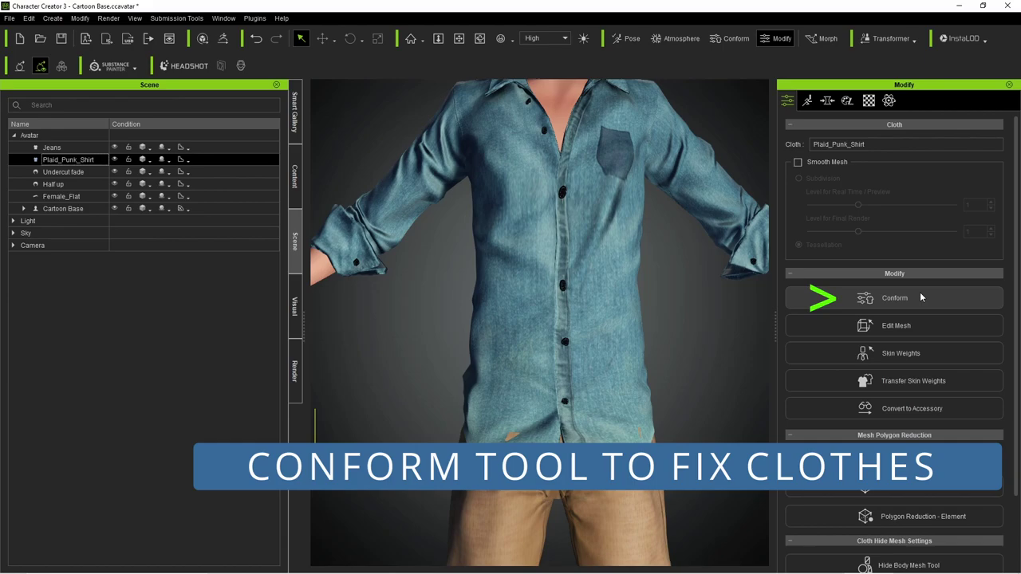
pyautogui.click(904, 297)
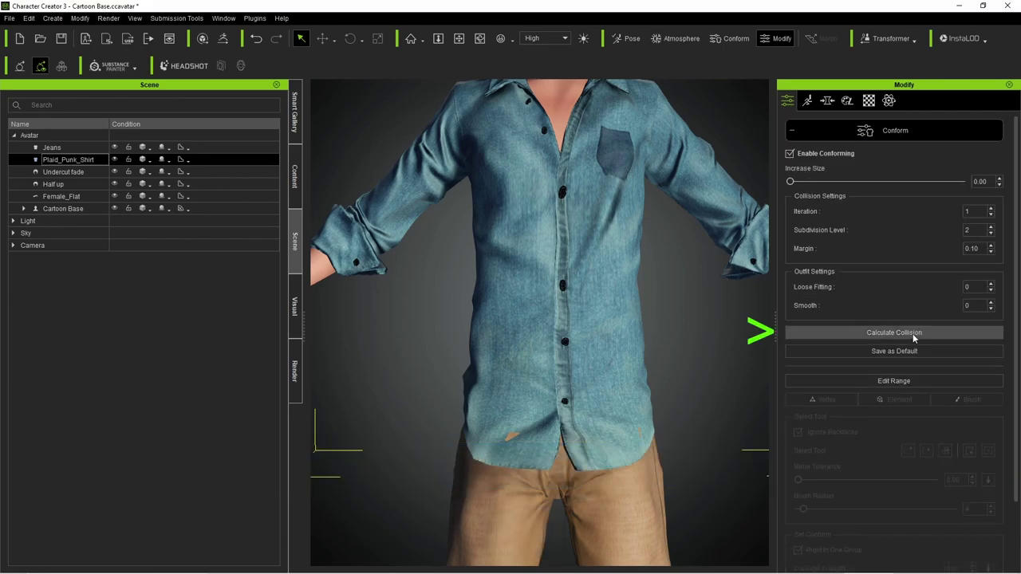
pyautogui.click(915, 336)
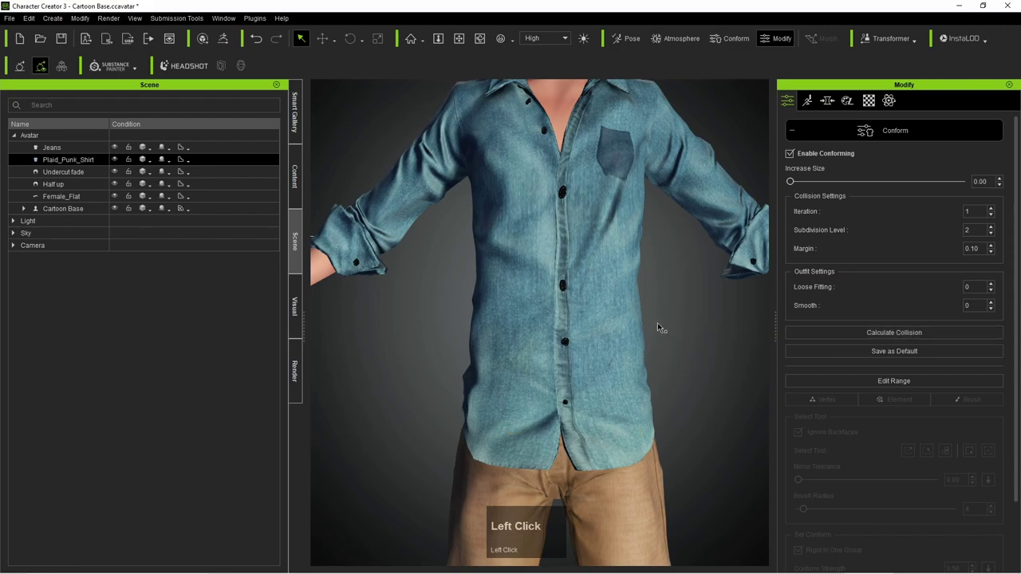
pyautogui.scroll(-3)
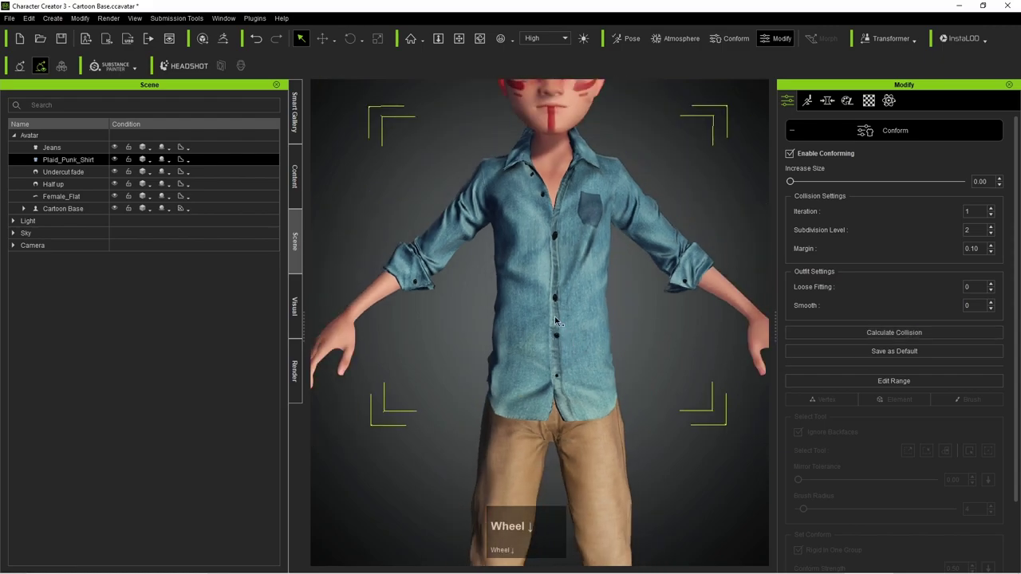
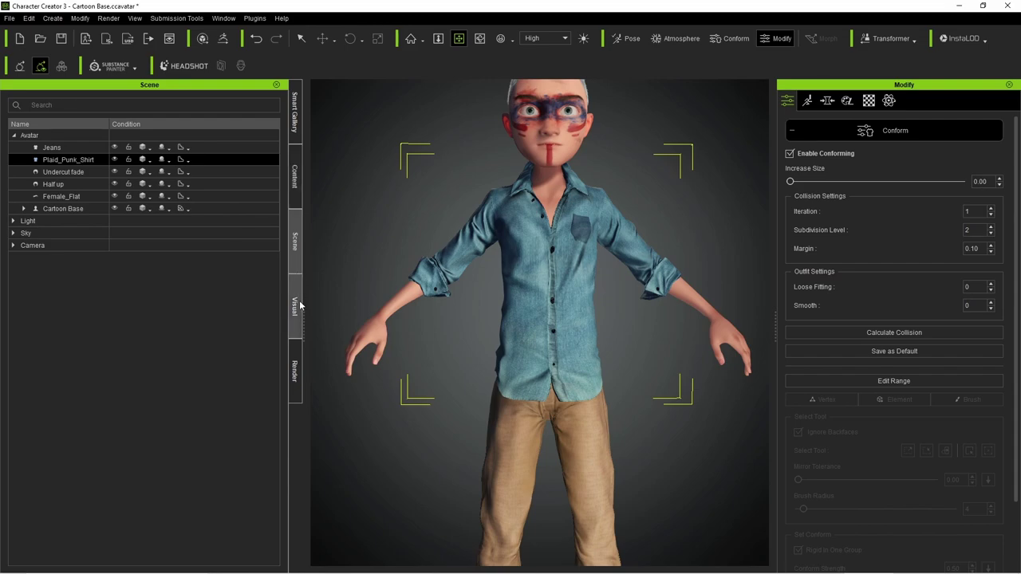
# - Browse the Cloth Custom shirts collection down to the Galatasaray t-shirt
pyautogui.click(293, 190)
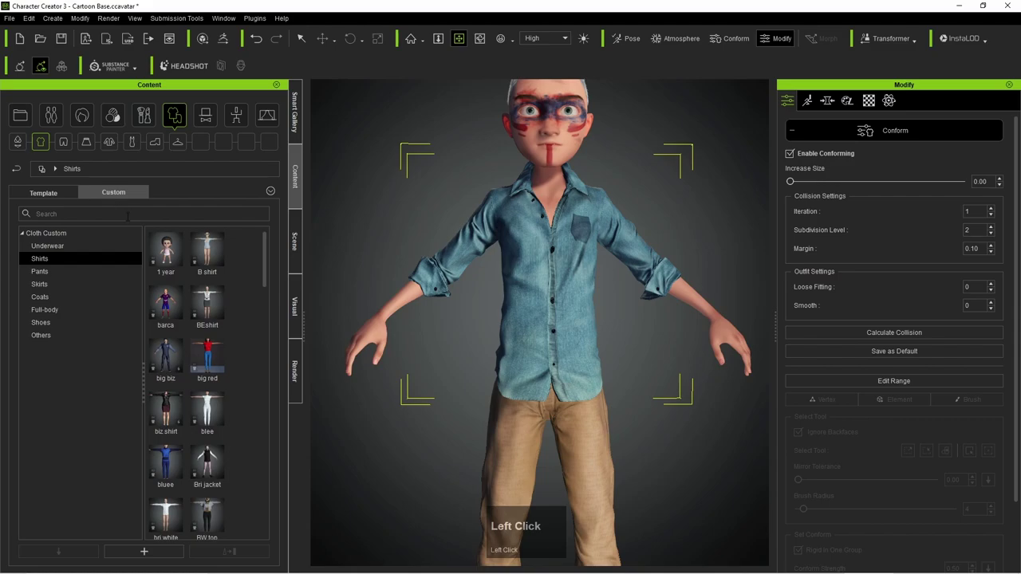
pyautogui.click(80, 258)
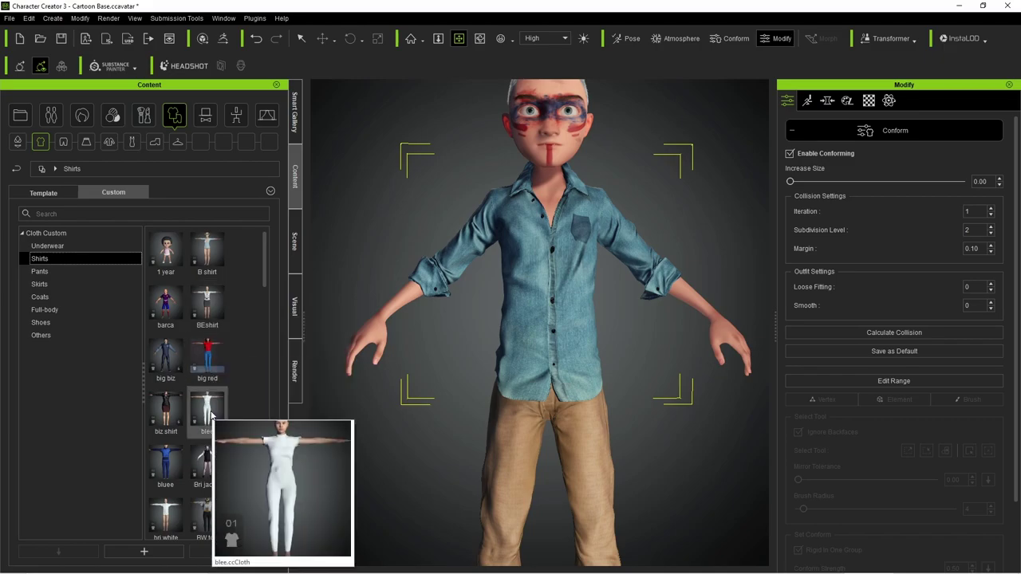
pyautogui.scroll(-3)
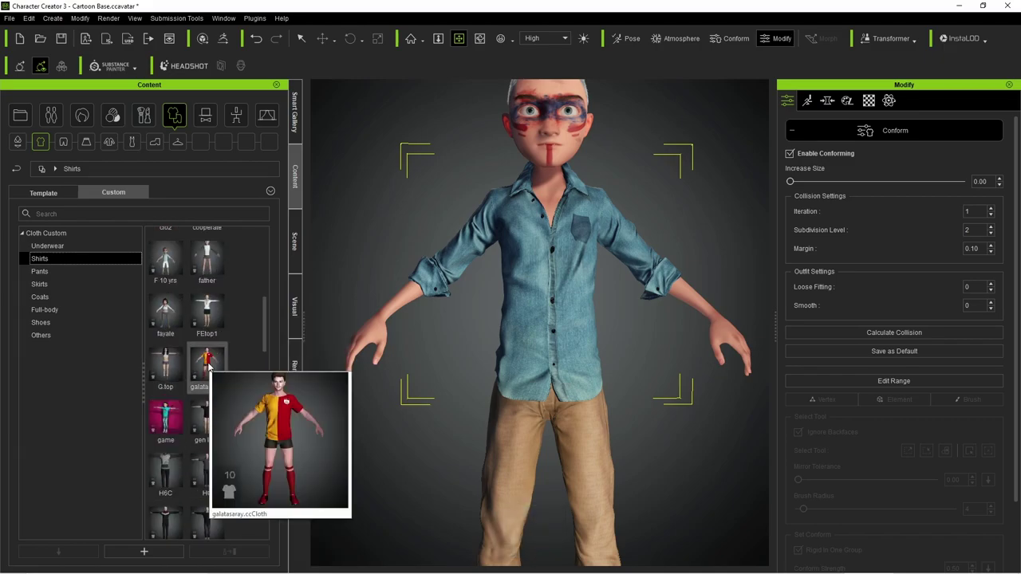
# - Drag the Galatasaray t-shirt onto the avatar, replacing the denim shirt, and show the Scene list
pyautogui.moveTo(266, 313); pyautogui.dragTo(207, 321)
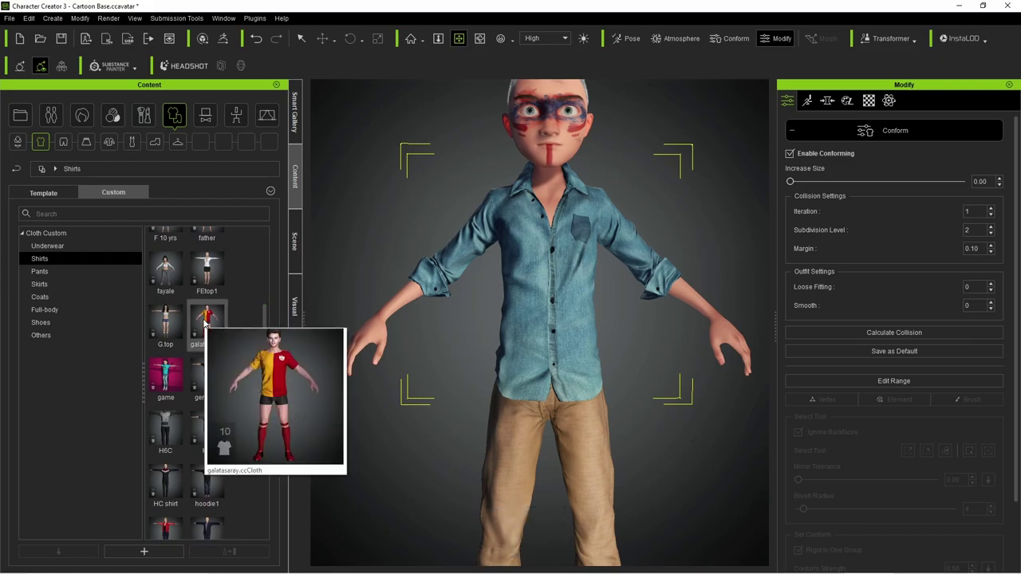
pyautogui.moveTo(268, 324); pyautogui.dragTo(176, 328)
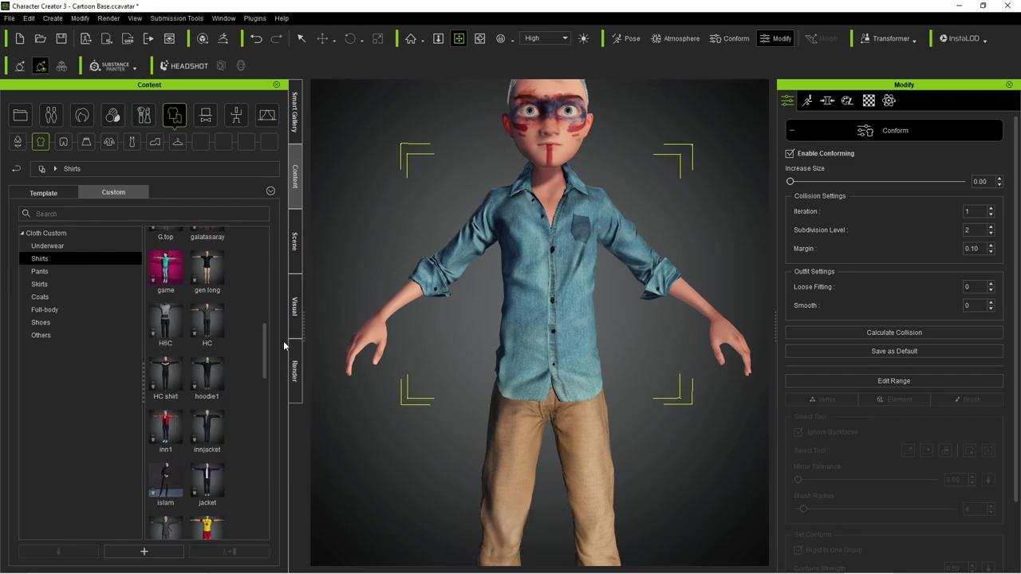
pyautogui.moveTo(267, 338); pyautogui.dragTo(212, 332)
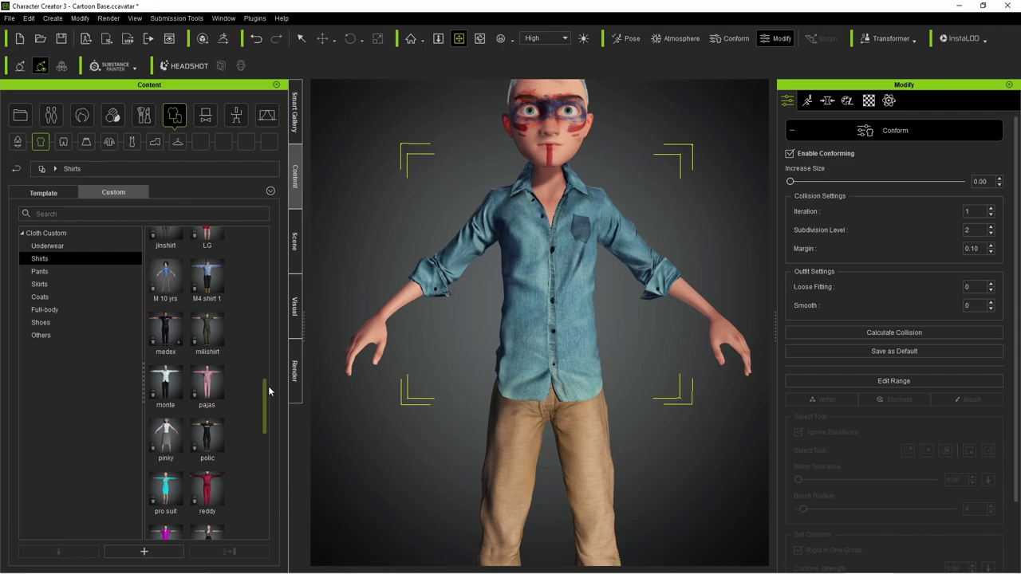
pyautogui.moveTo(268, 389); pyautogui.dragTo(266, 447)
pyautogui.moveTo(267, 447); pyautogui.dragTo(211, 328)
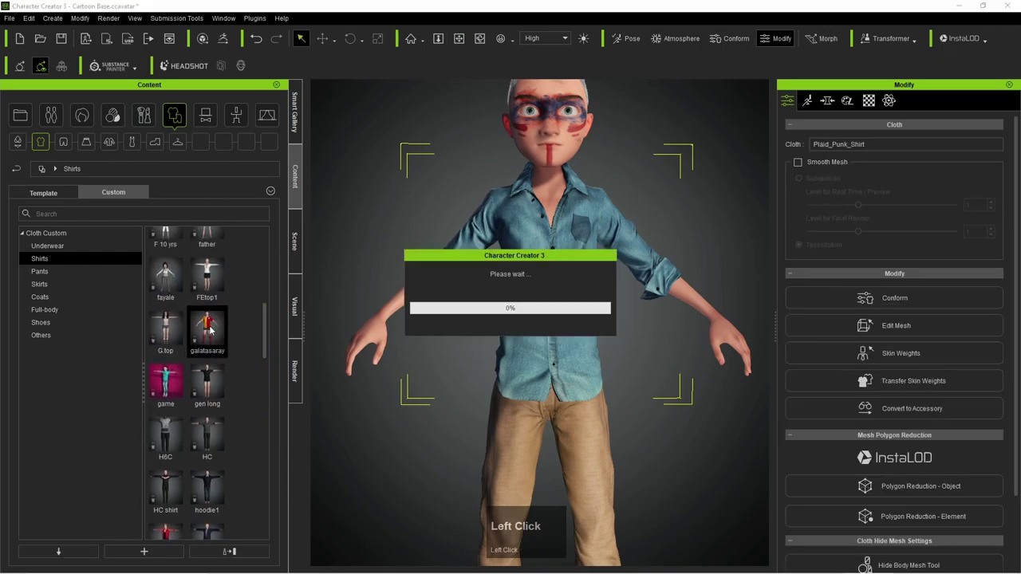
pyautogui.click(453, 345)
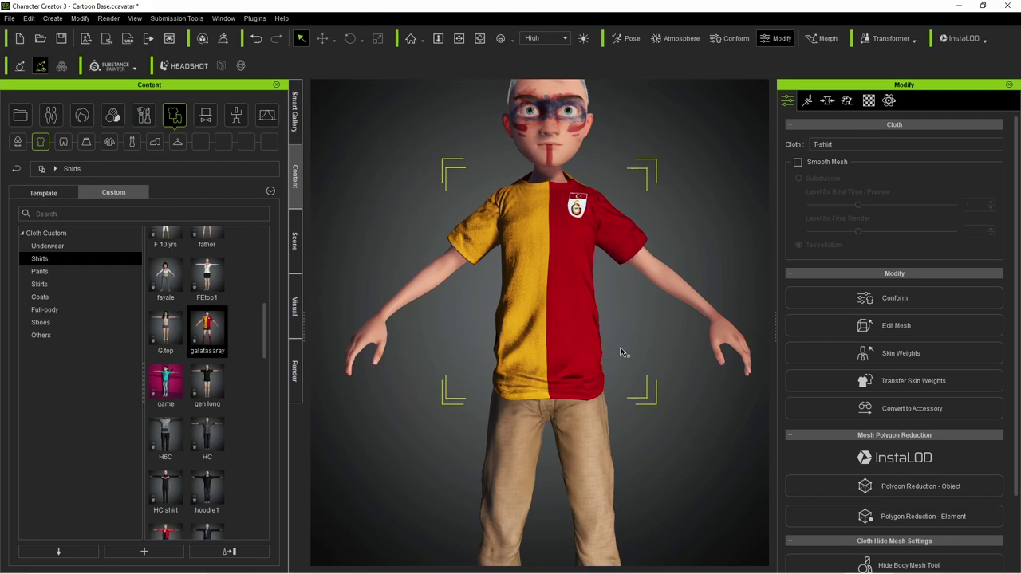
pyautogui.click(305, 238)
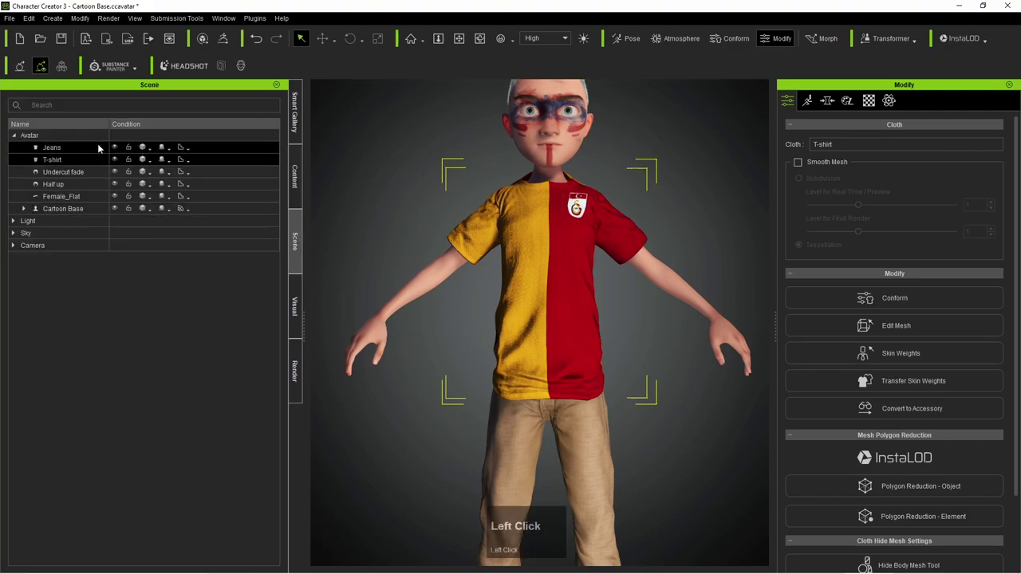
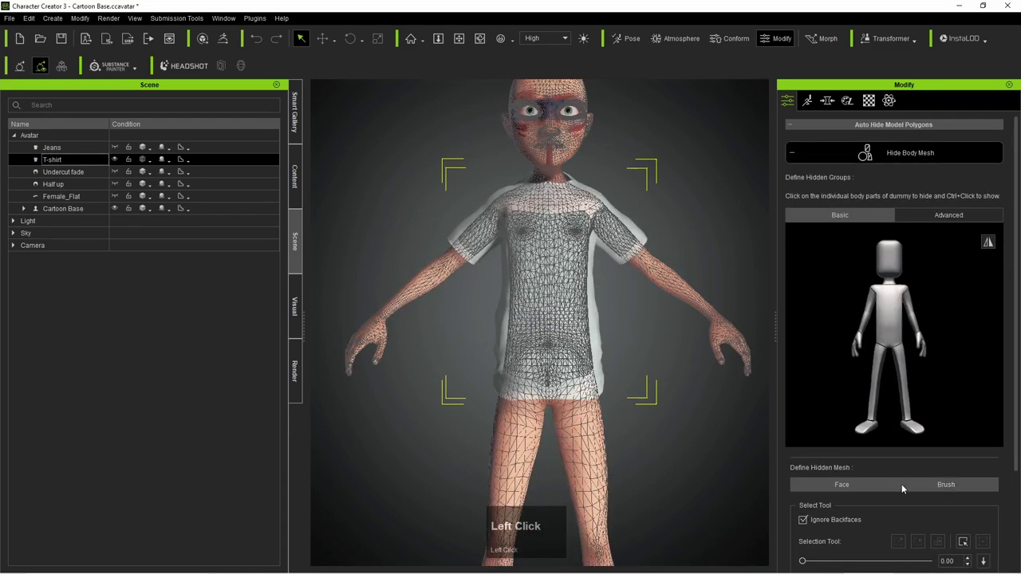
# - Show All body parts under the t-shirt in the Hide Body Mesh Tool and close it
pyautogui.scroll(-3)
pyautogui.click(972, 529)
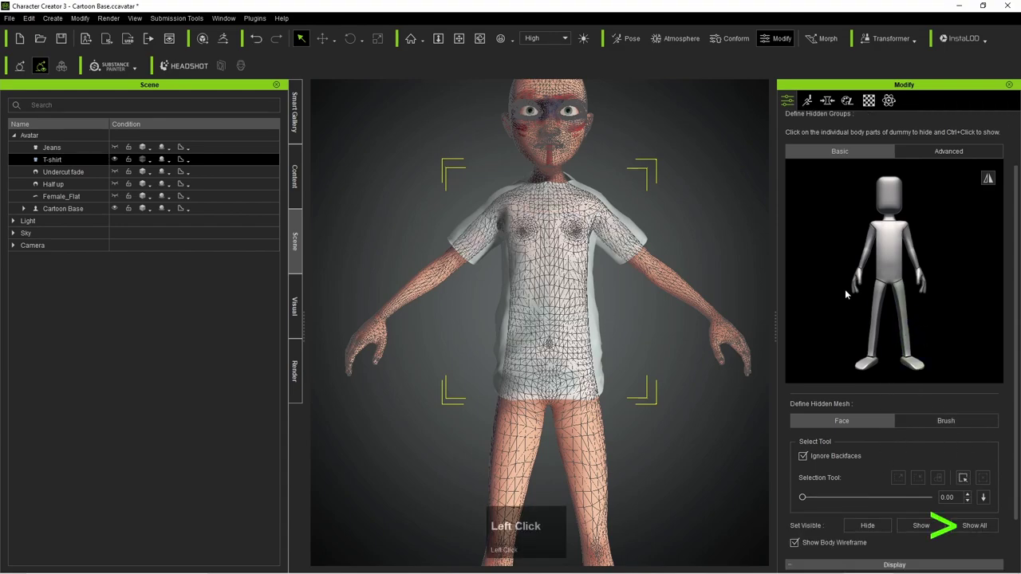
pyautogui.scroll(3)
pyautogui.click(877, 154)
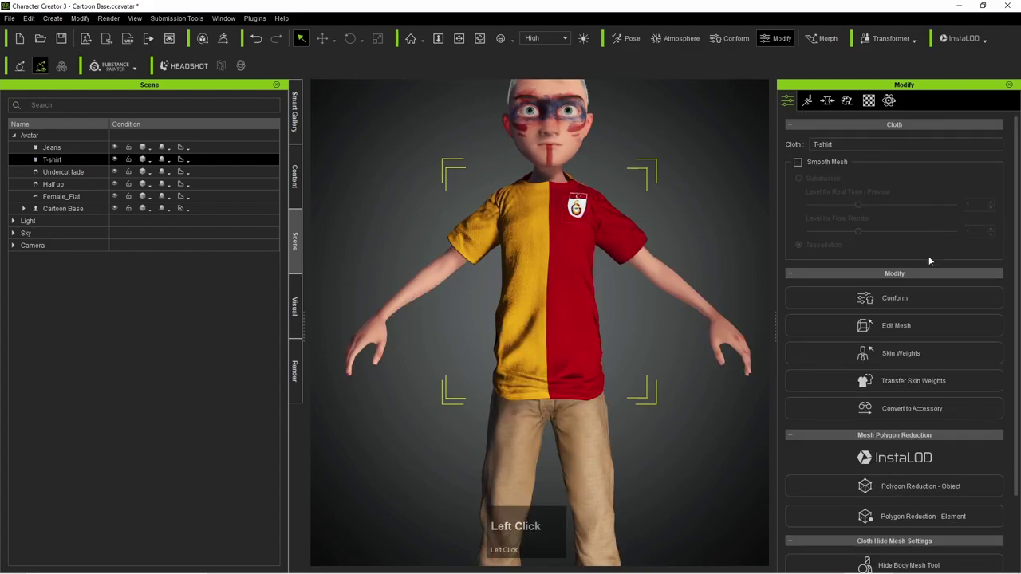
# - Select the T-shirt in the scene and bring up its Conform settings
pyautogui.click(117, 161)
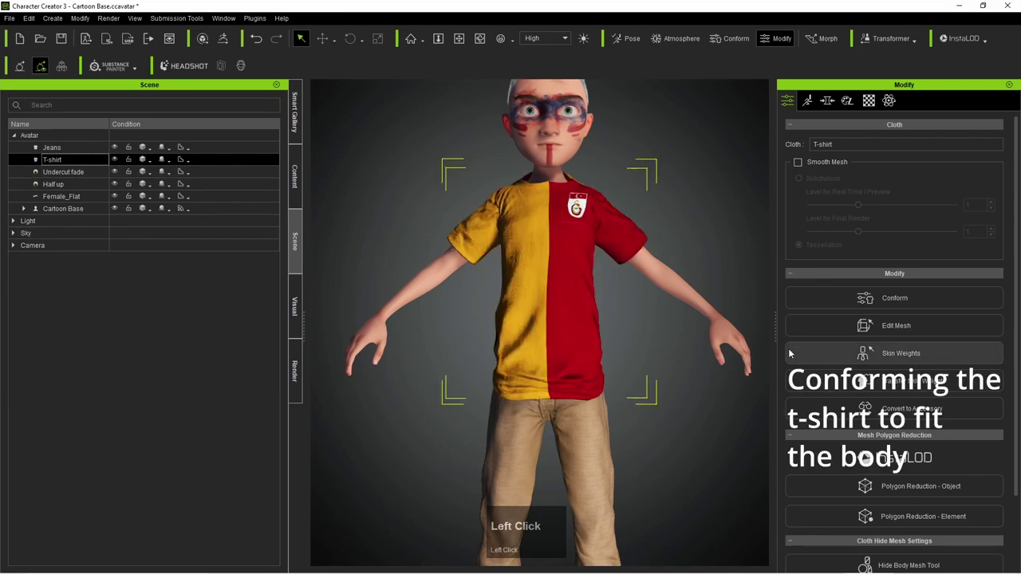
pyautogui.click(904, 300)
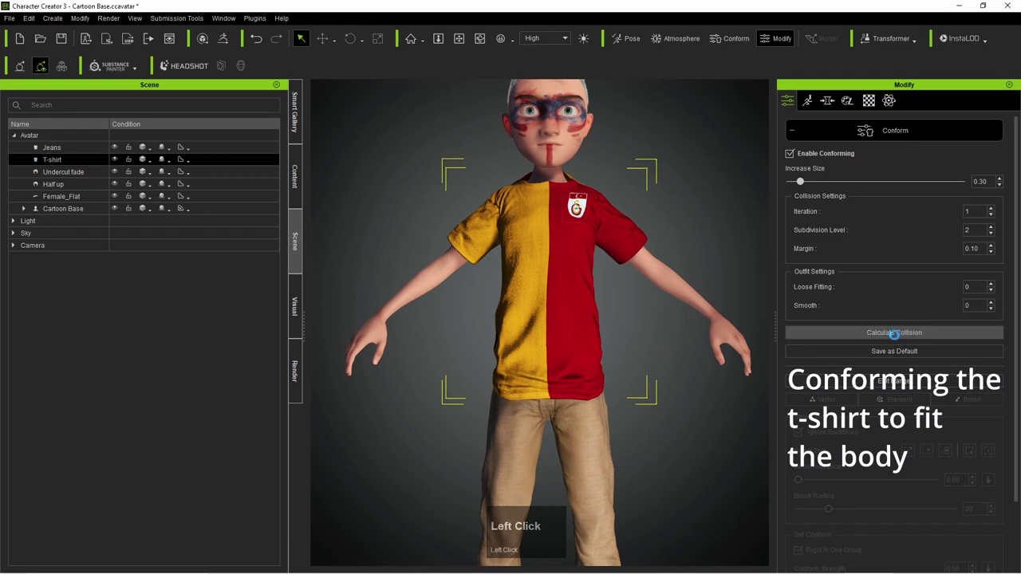
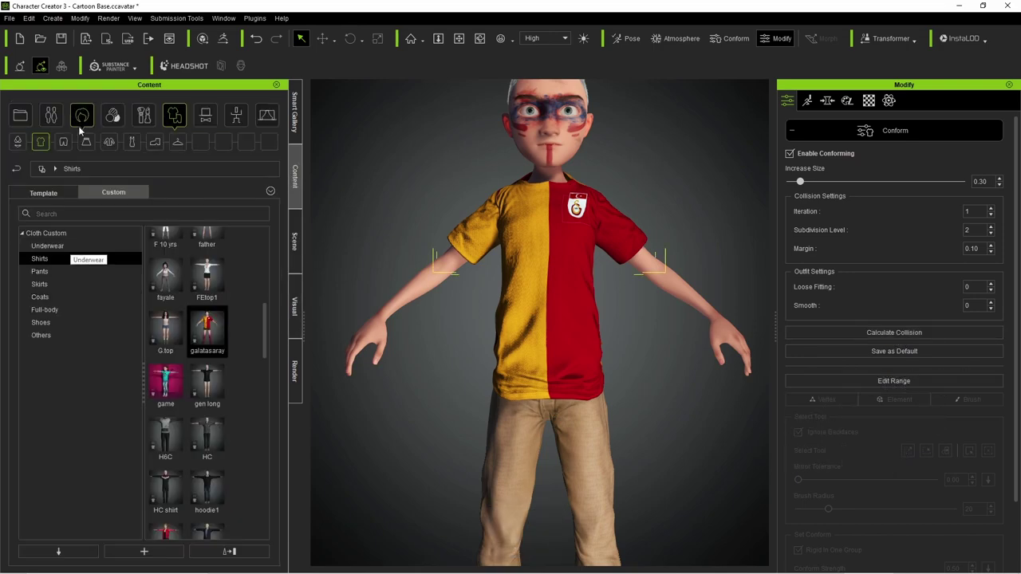
# - Browse the Accessory templates to the Toon Hair collection for the white hair and moustache
pyautogui.click(69, 145)
pyautogui.moveTo(272, 263); pyautogui.dragTo(286, 248)
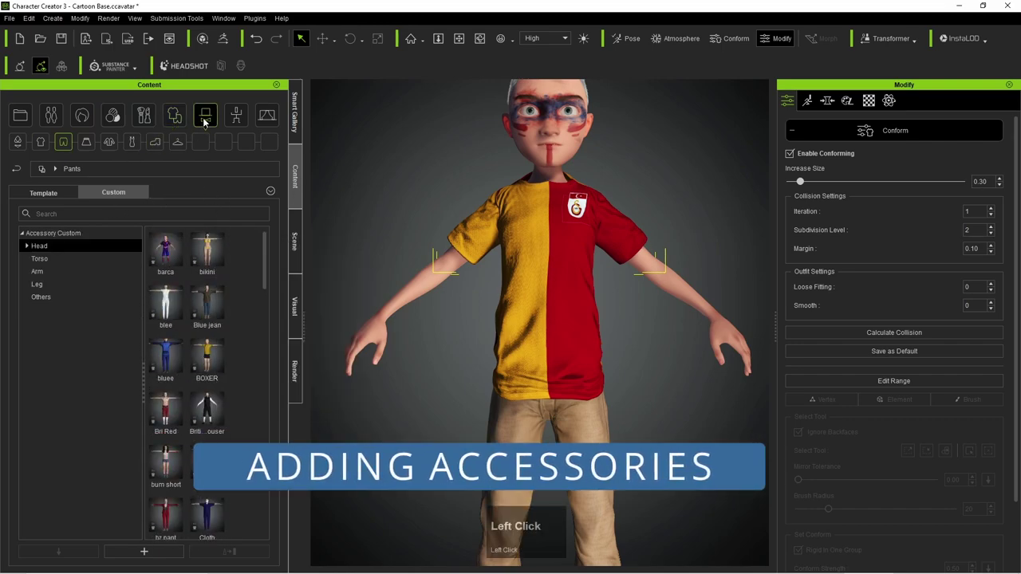
pyautogui.click(49, 258)
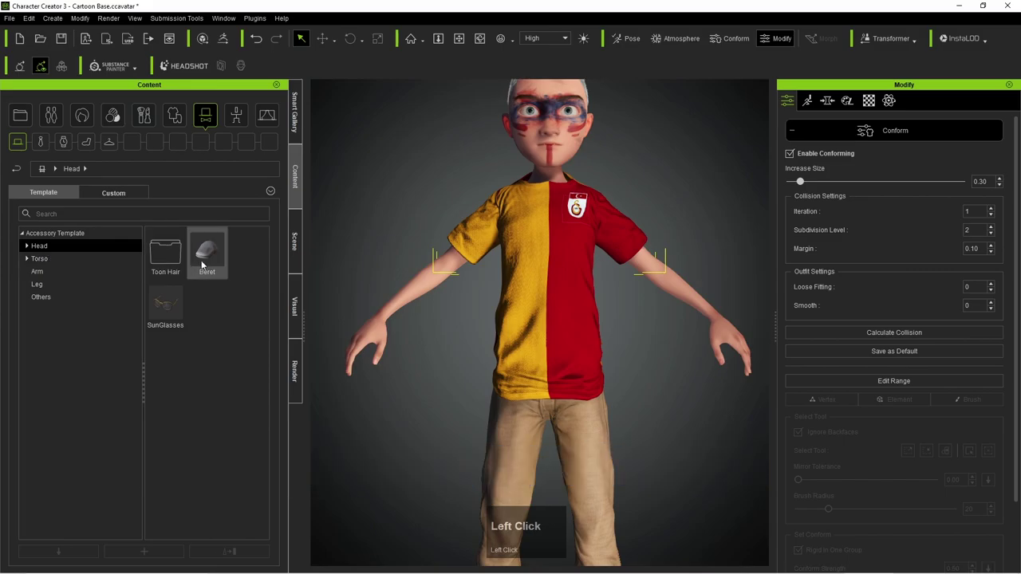
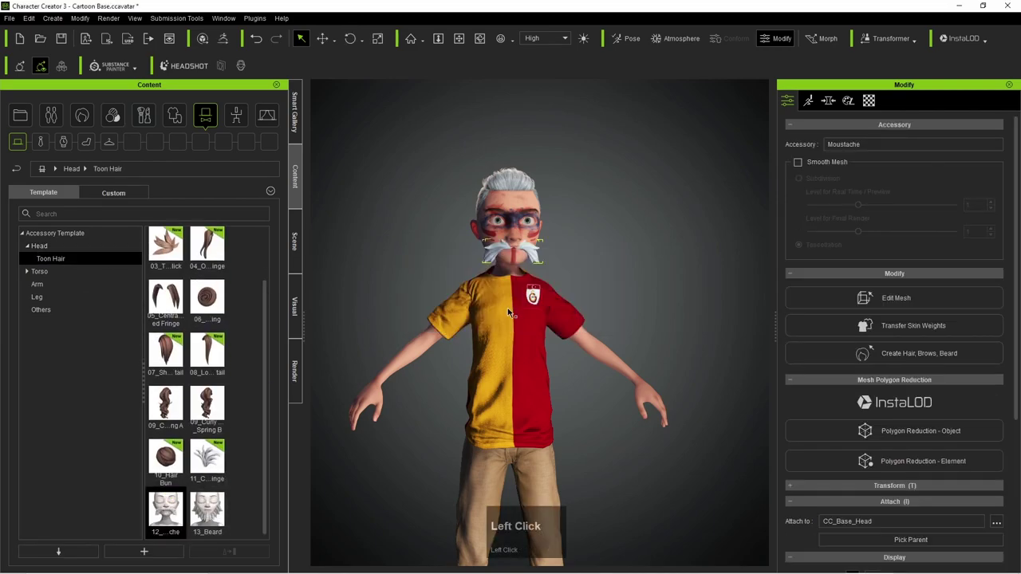
pyautogui.scroll(3)
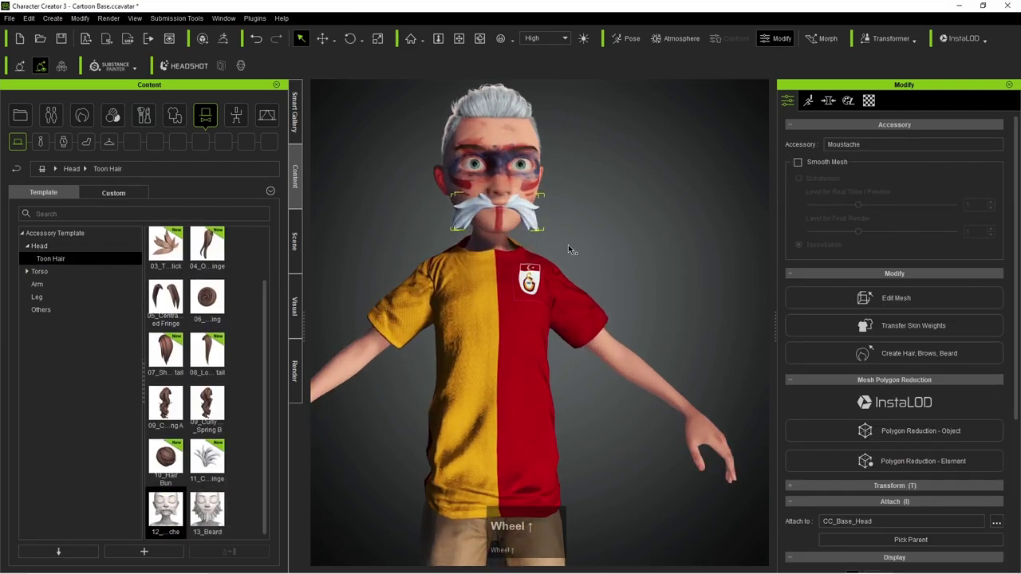
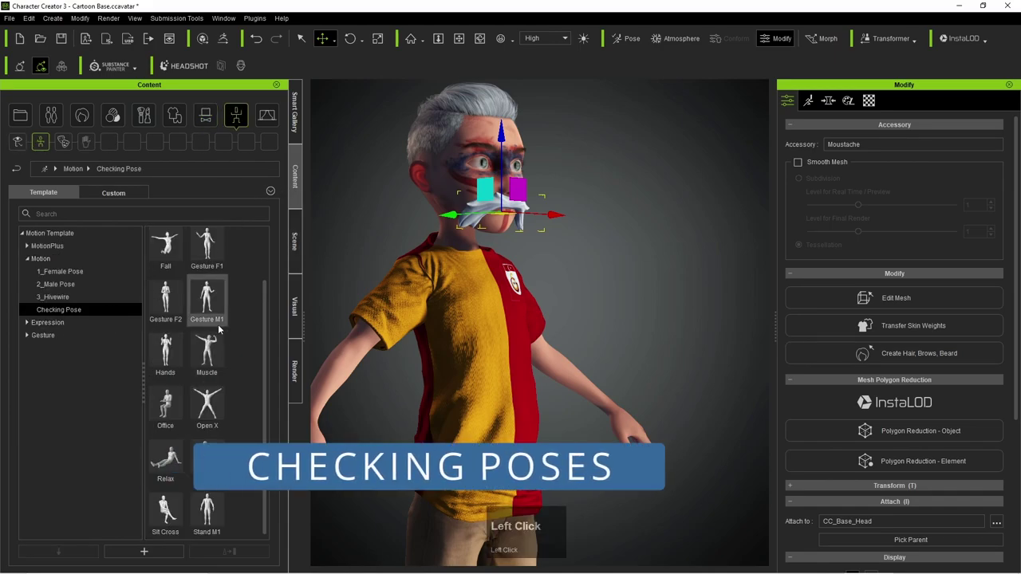
# - Apply the Muscle then Office checking poses and select the Moustache to inspect the fit
pyautogui.click(212, 348)
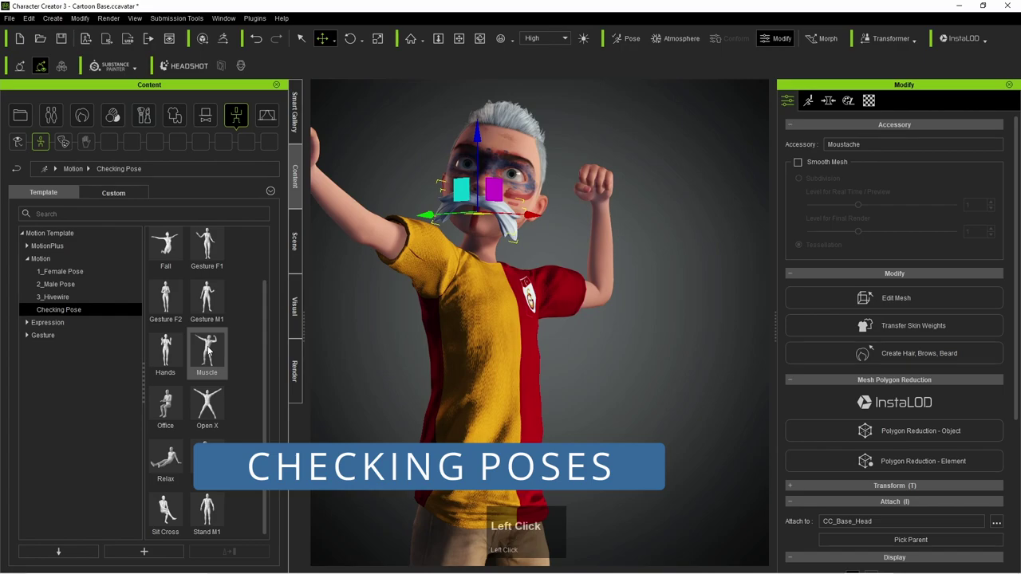
pyautogui.click(644, 243)
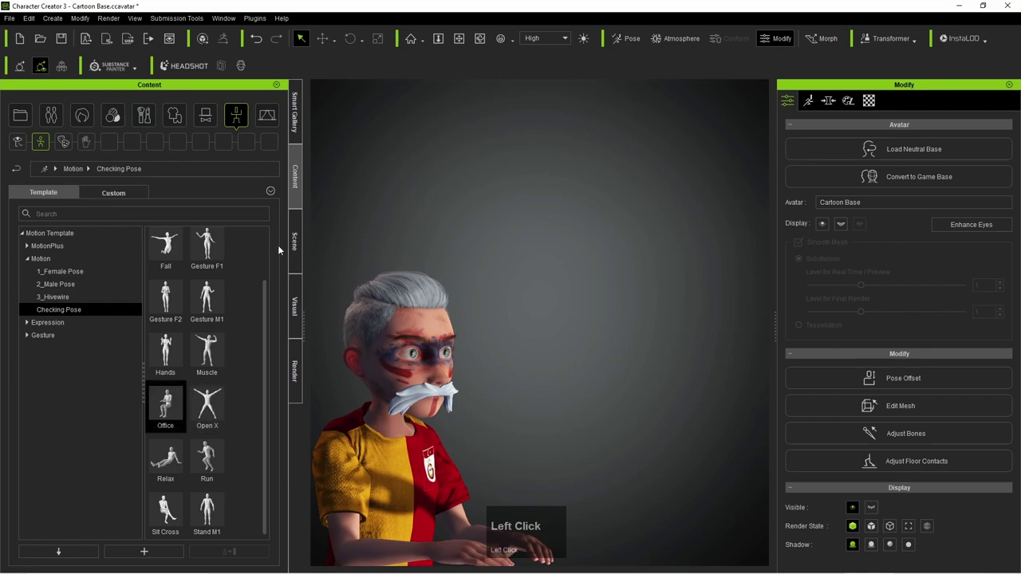
pyautogui.click(302, 237)
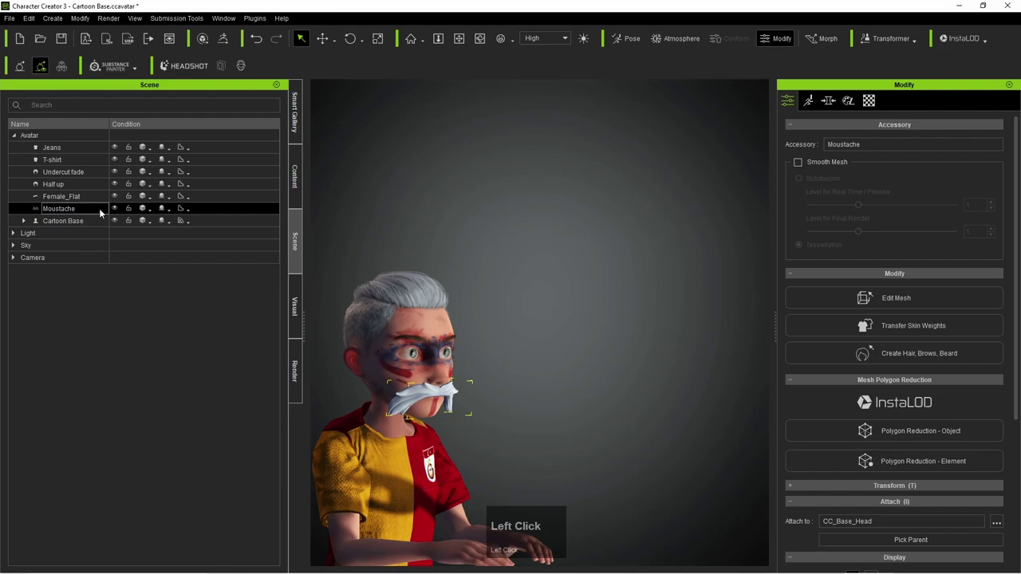
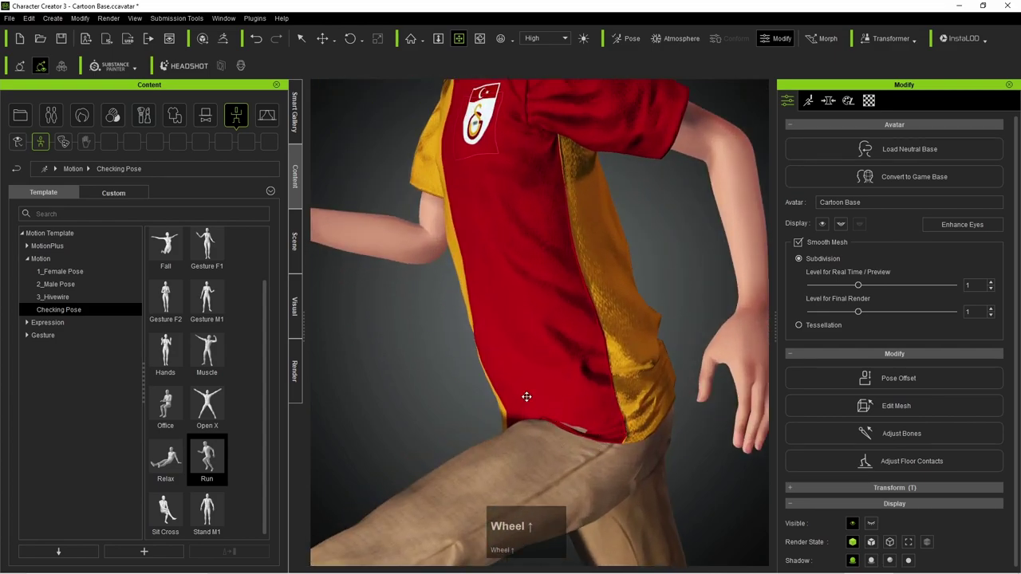
pyautogui.scroll(-3)
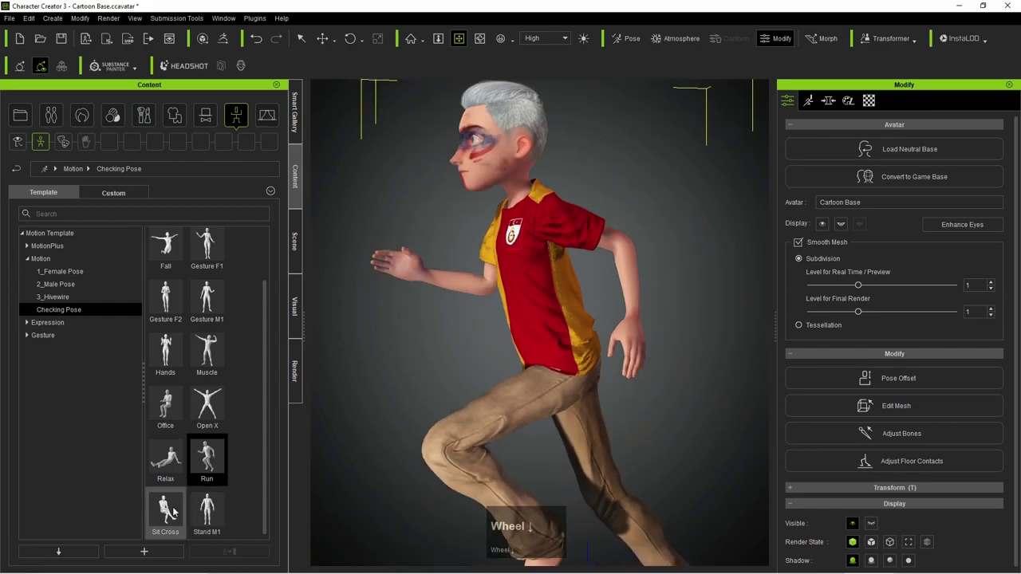